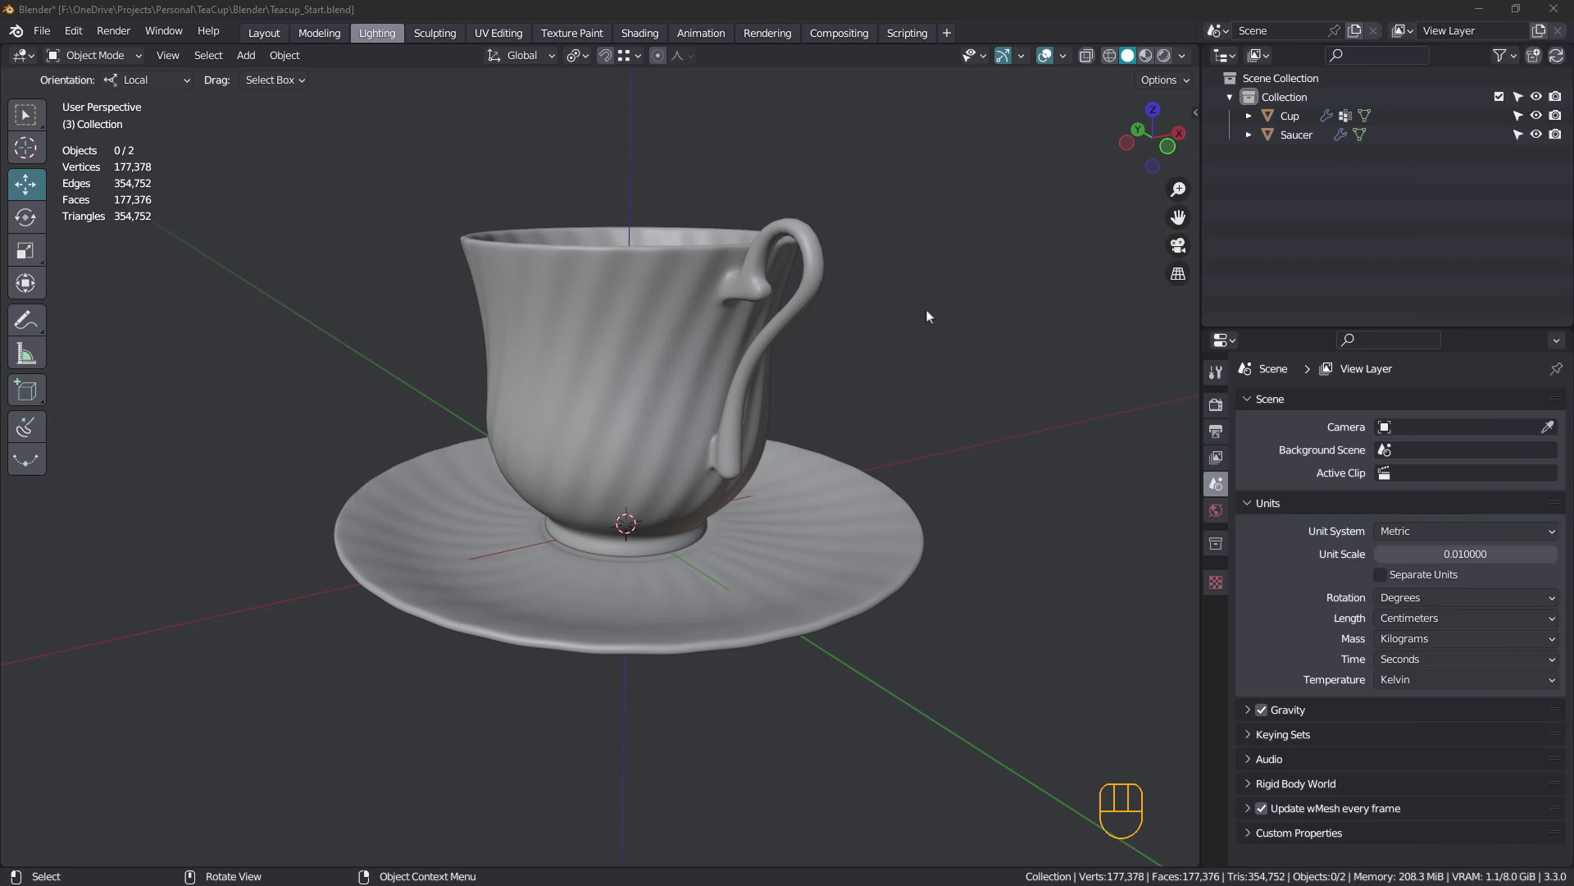
# Select the Saucer to show its two-level Subdivision modifier, deselect it and hide the cup
pyautogui.scroll(-3)
pyautogui.moveTo(724, 375); pyautogui.dragTo(783, 388)
pyautogui.click(763, 526)
pyautogui.moveTo(762, 512); pyautogui.dragTo(820, 491)
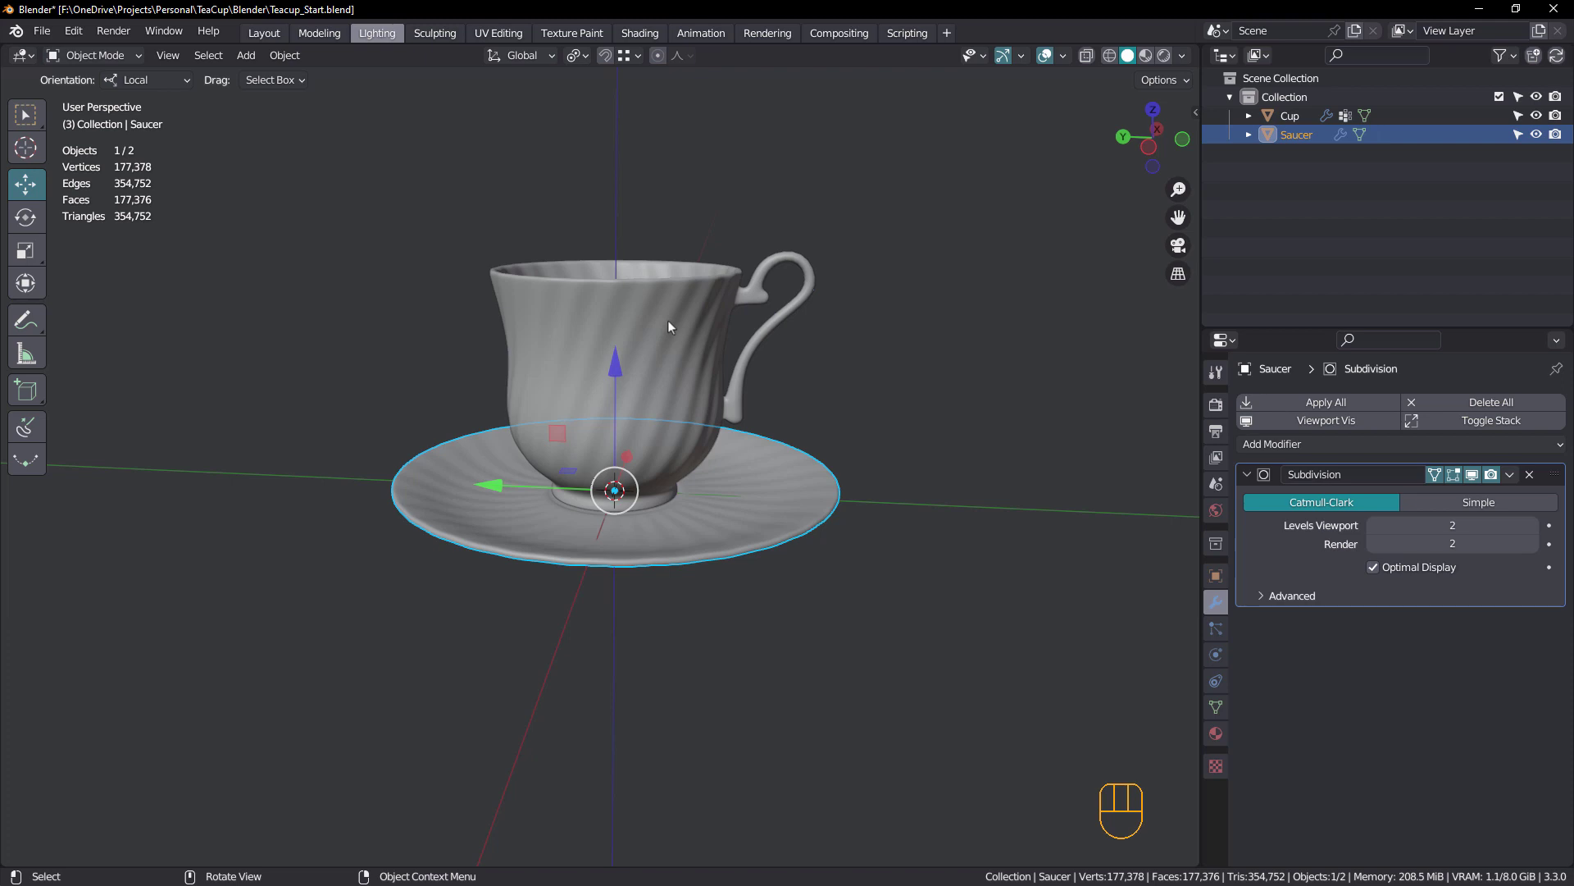
pyautogui.click(887, 383)
pyautogui.click(1541, 120)
# Hide the saucer, go to Top view and add a 64-vertex, 8 cm circle filled as a triangle fan
pyautogui.click(1543, 143)
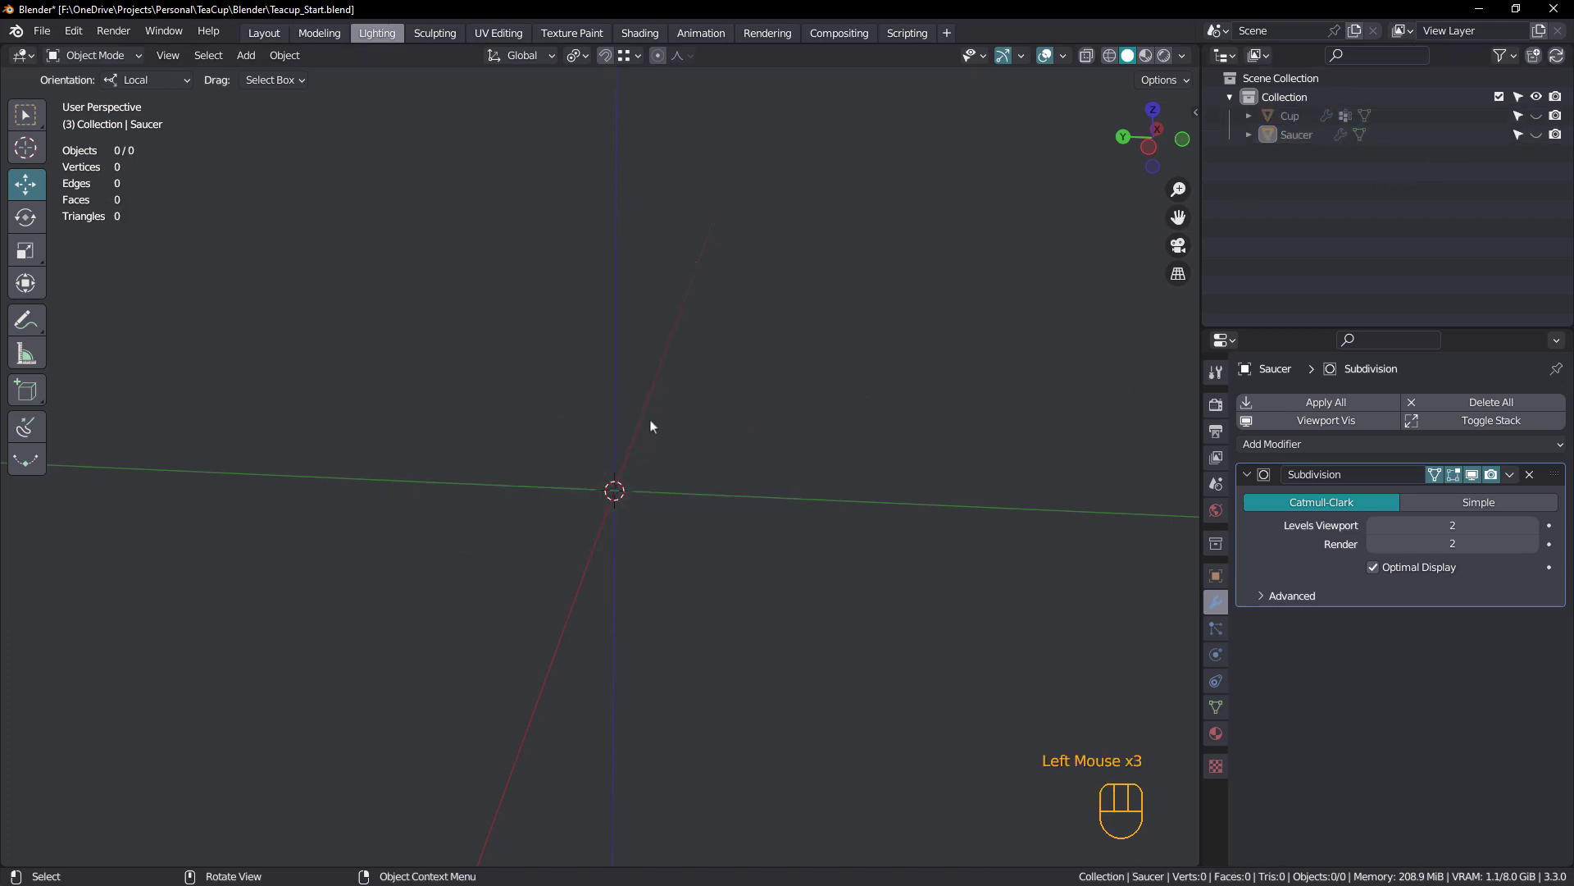
pyautogui.press('`')
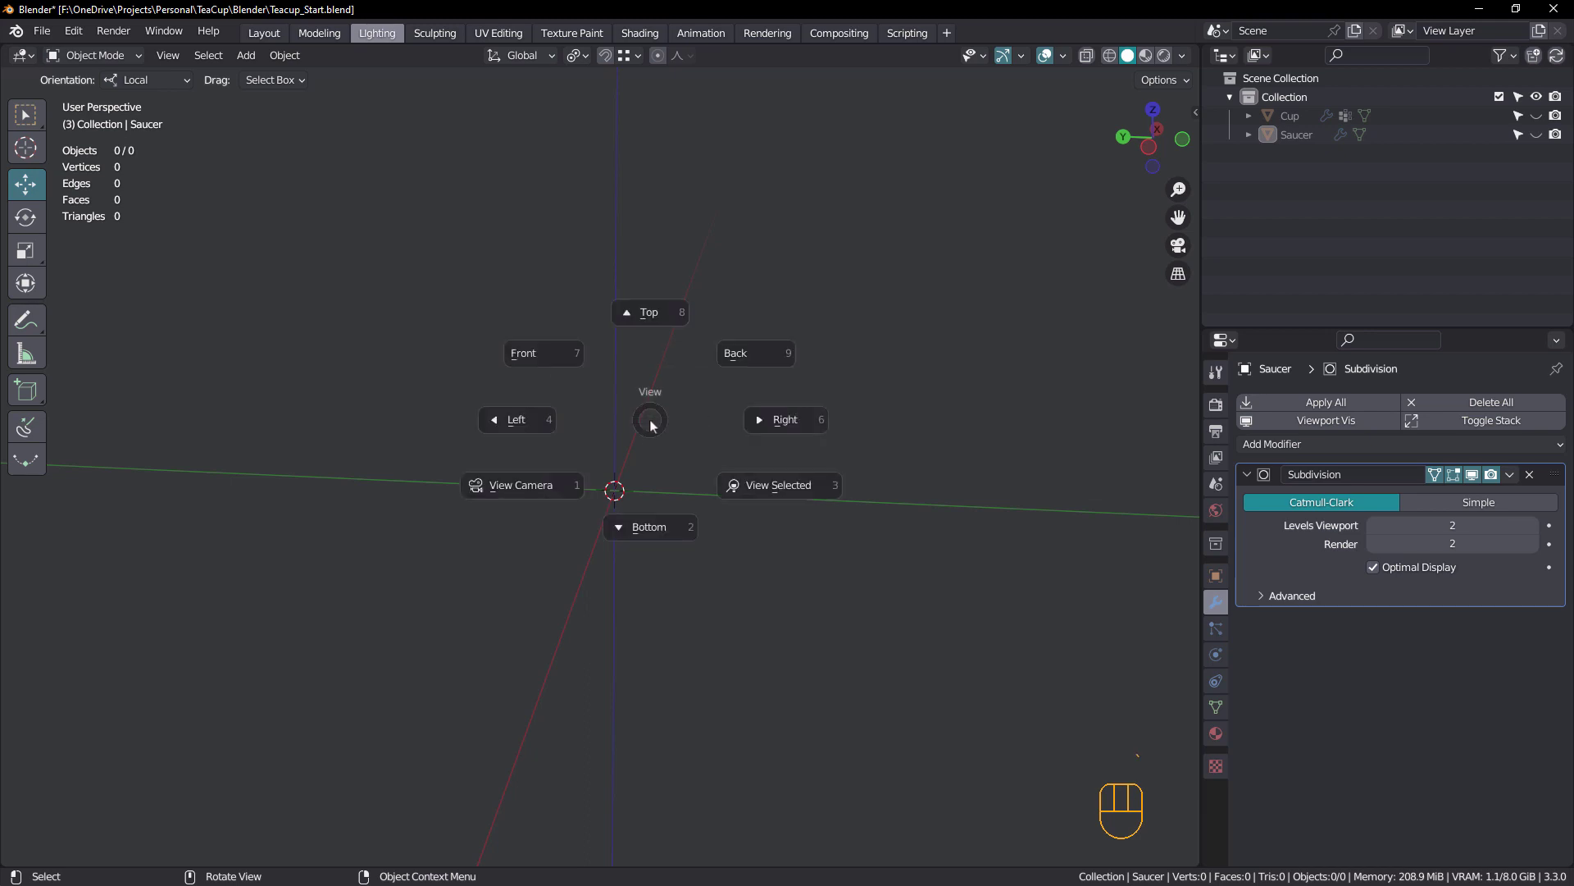
pyautogui.moveTo(729, 447); pyautogui.dragTo(698, 397)
pyautogui.press('shift+a')
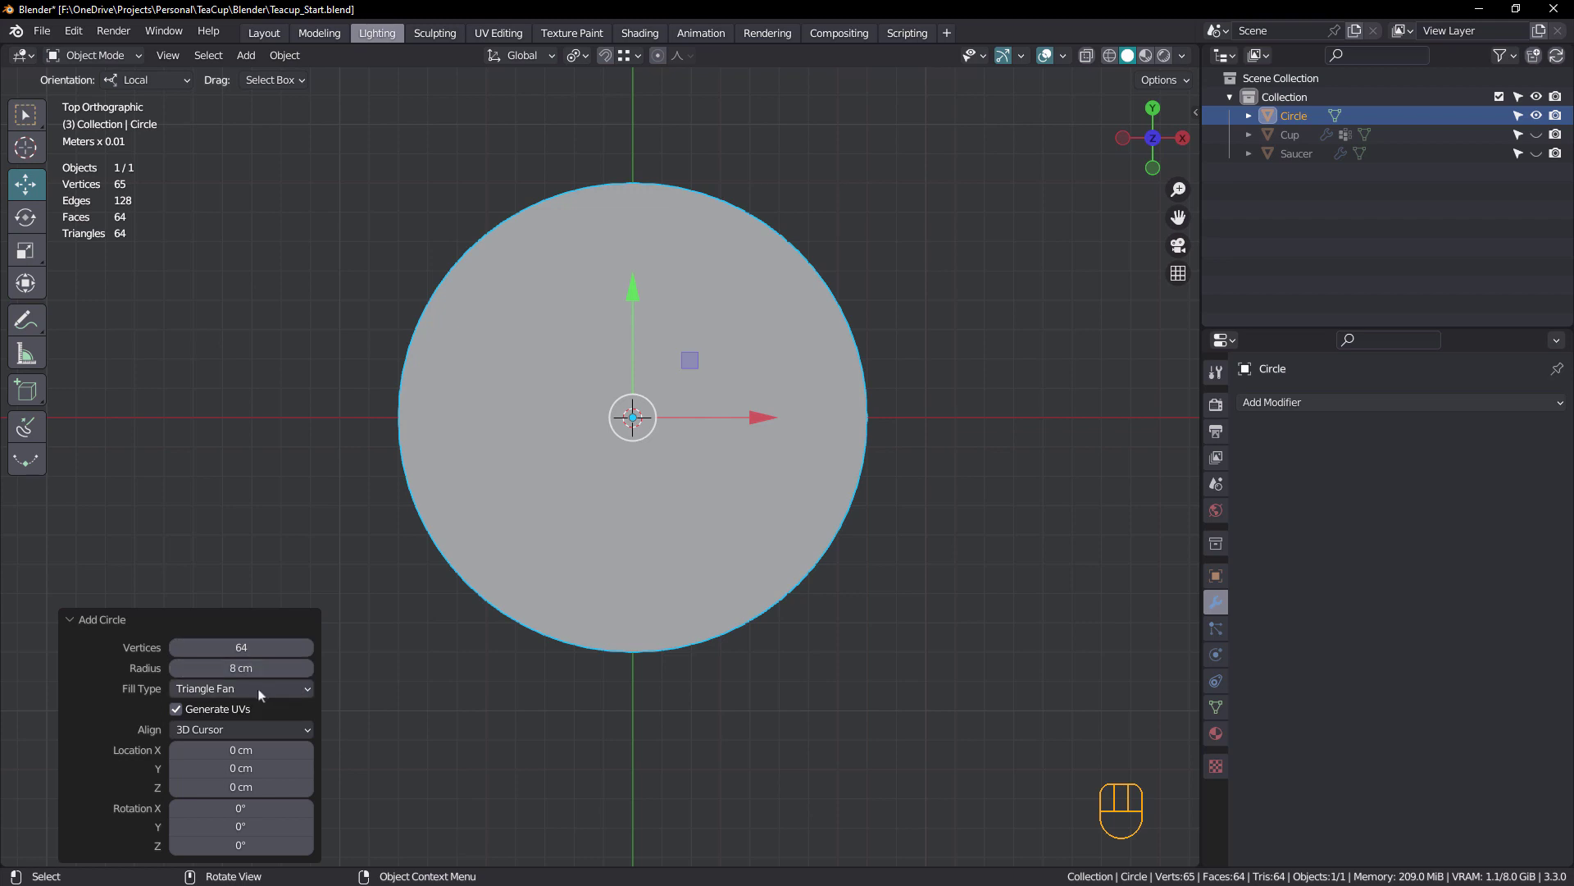
pyautogui.click(645, 592)
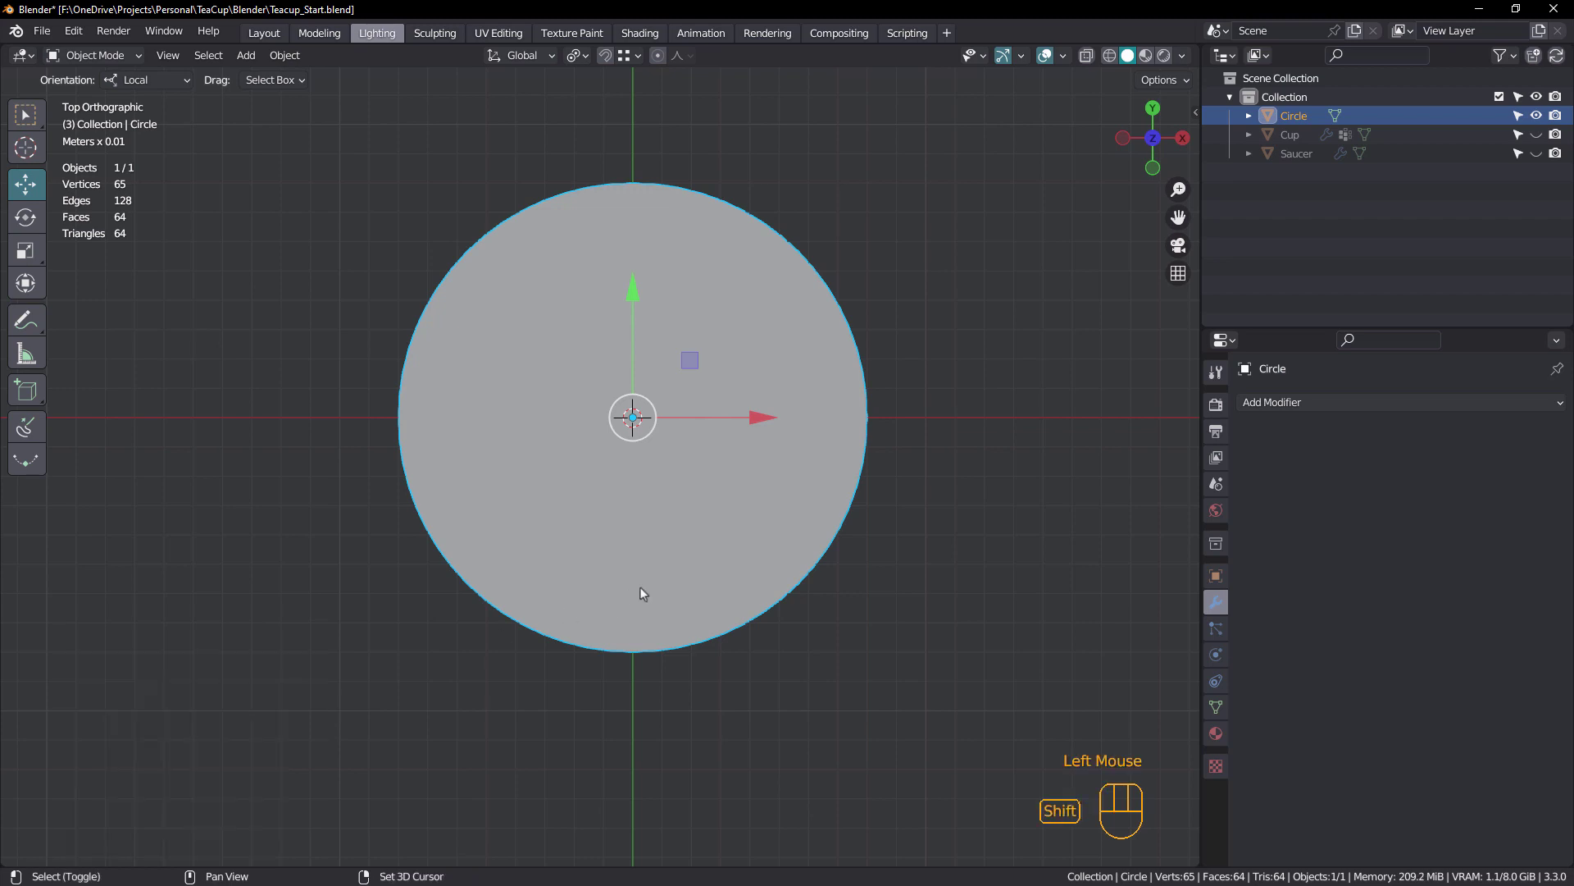
# Enter Edit Mode on the circle and inset its faces to the cup's foot size
pyautogui.press('shift+space')
pyautogui.press('Tab')
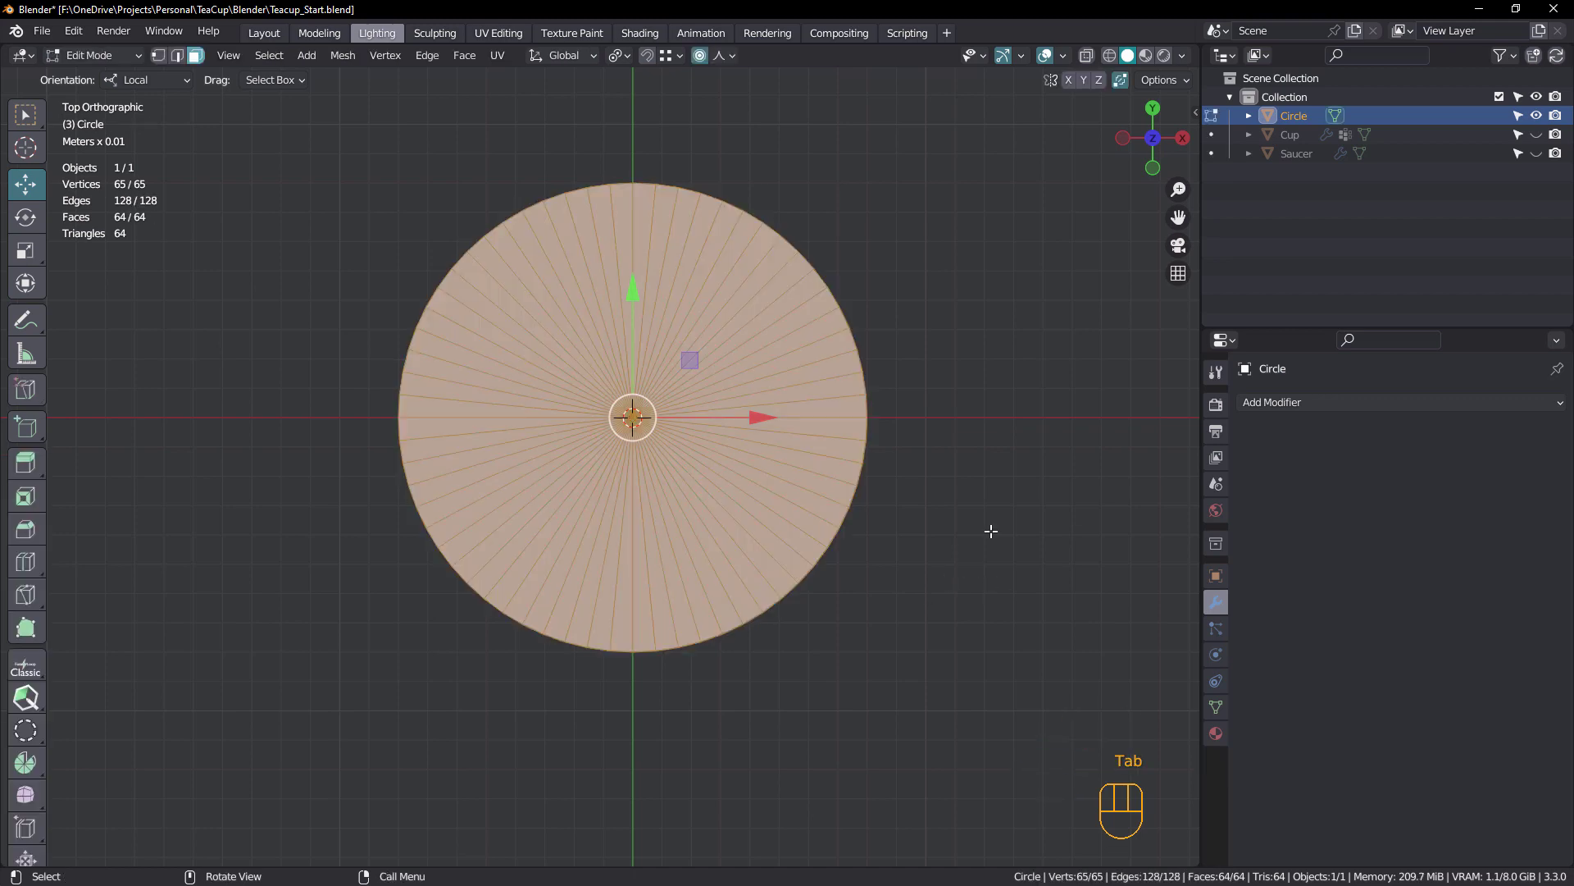
pyautogui.click(1542, 139)
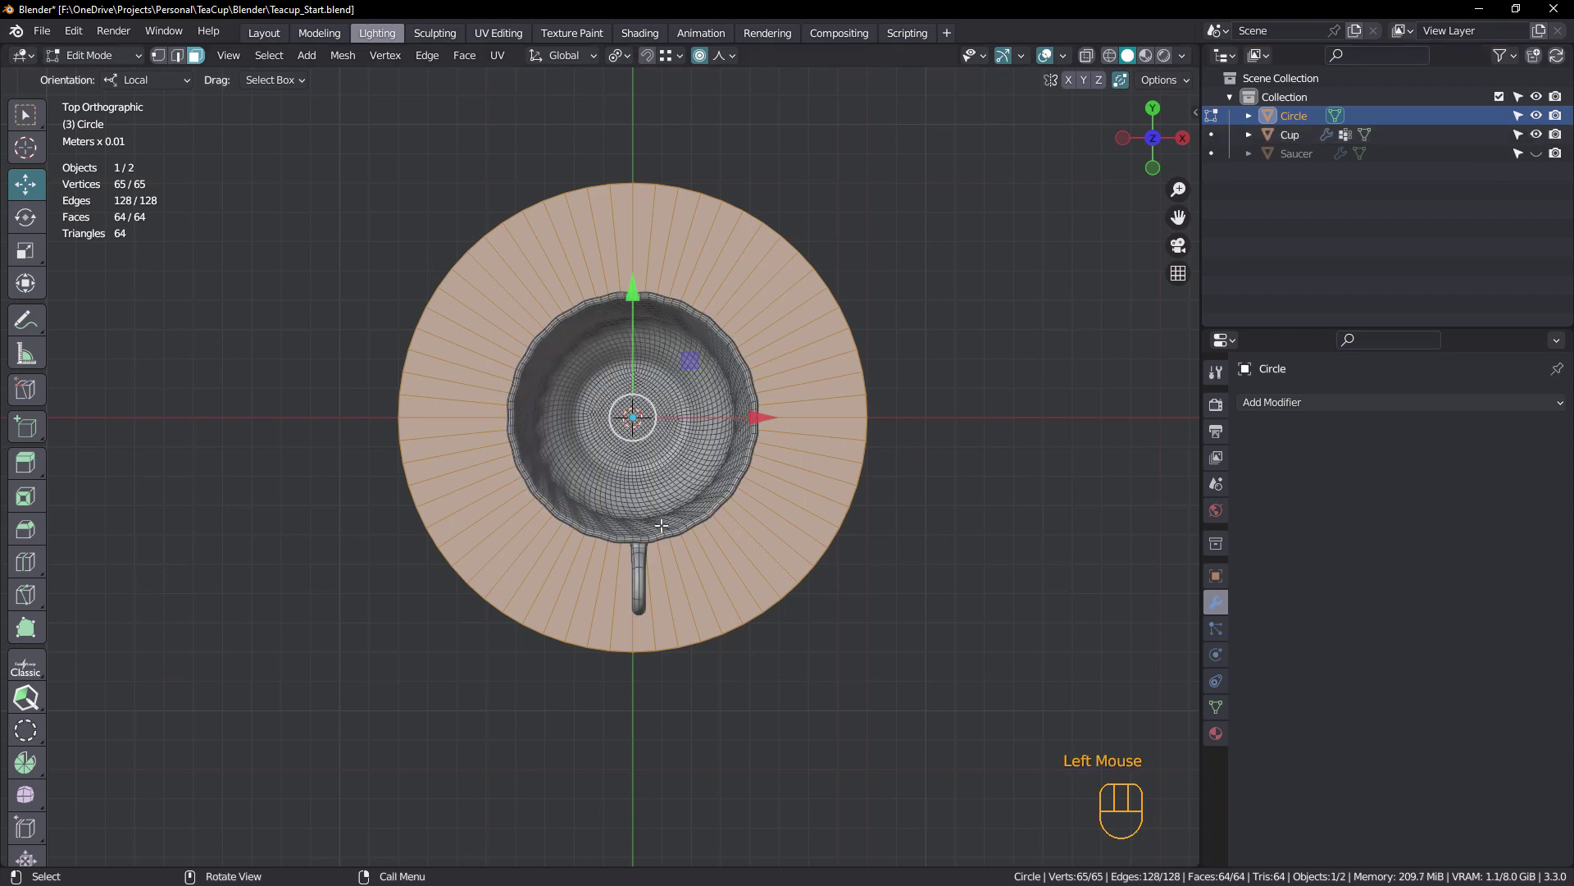
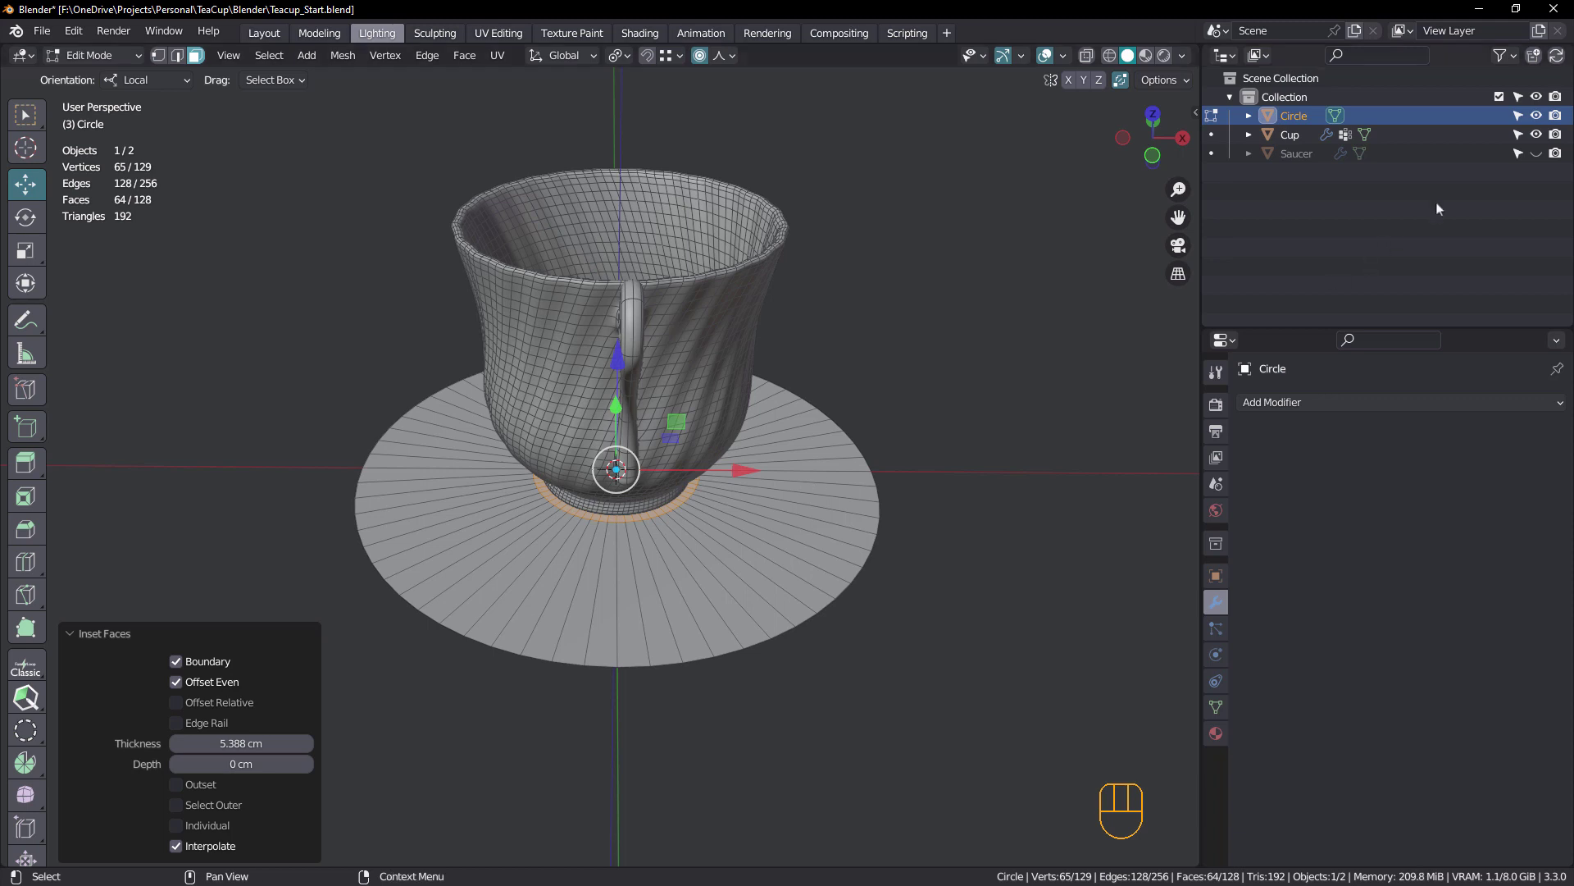
# Hide the cup again and add five loop-cut rings across the outer band of the disc
pyautogui.click(1542, 138)
pyautogui.middleClick(27, 114)
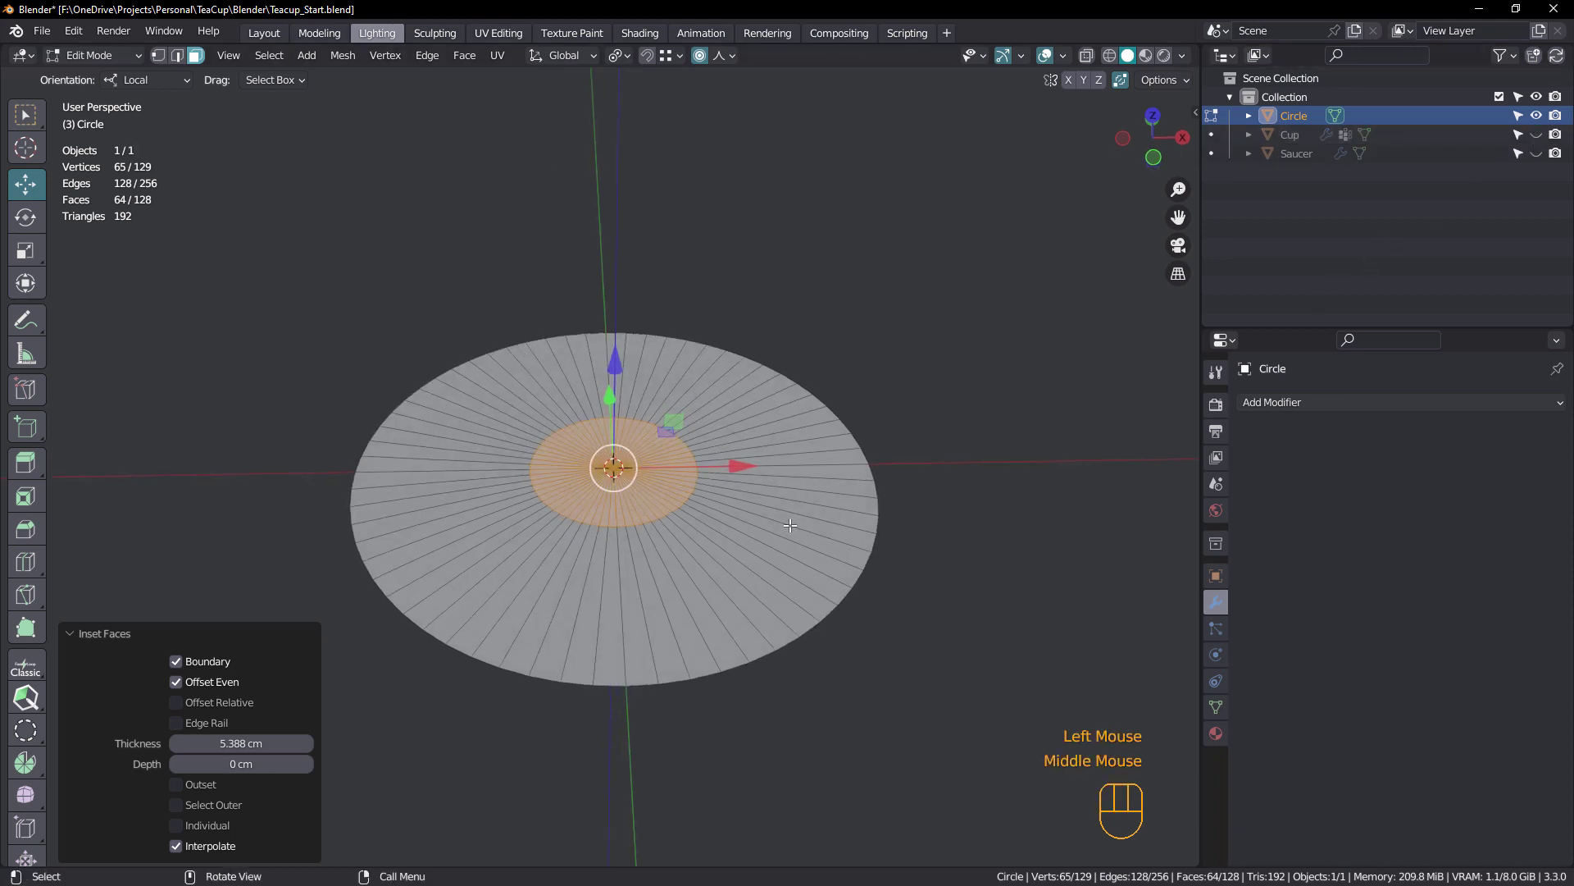
pyautogui.press('ctrl+r')
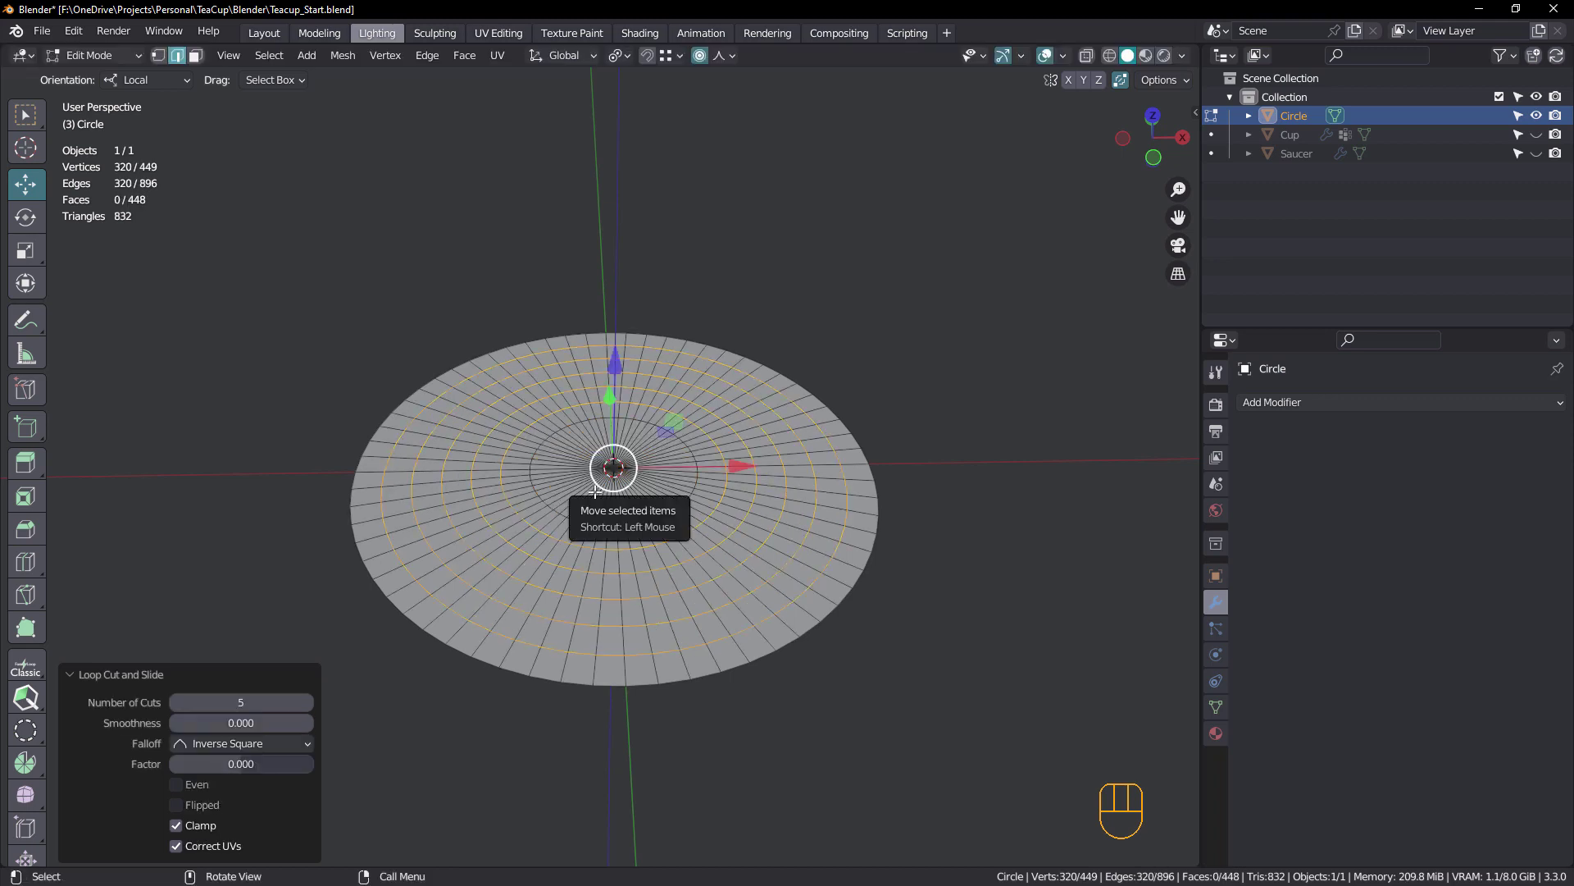
pyautogui.press('3')
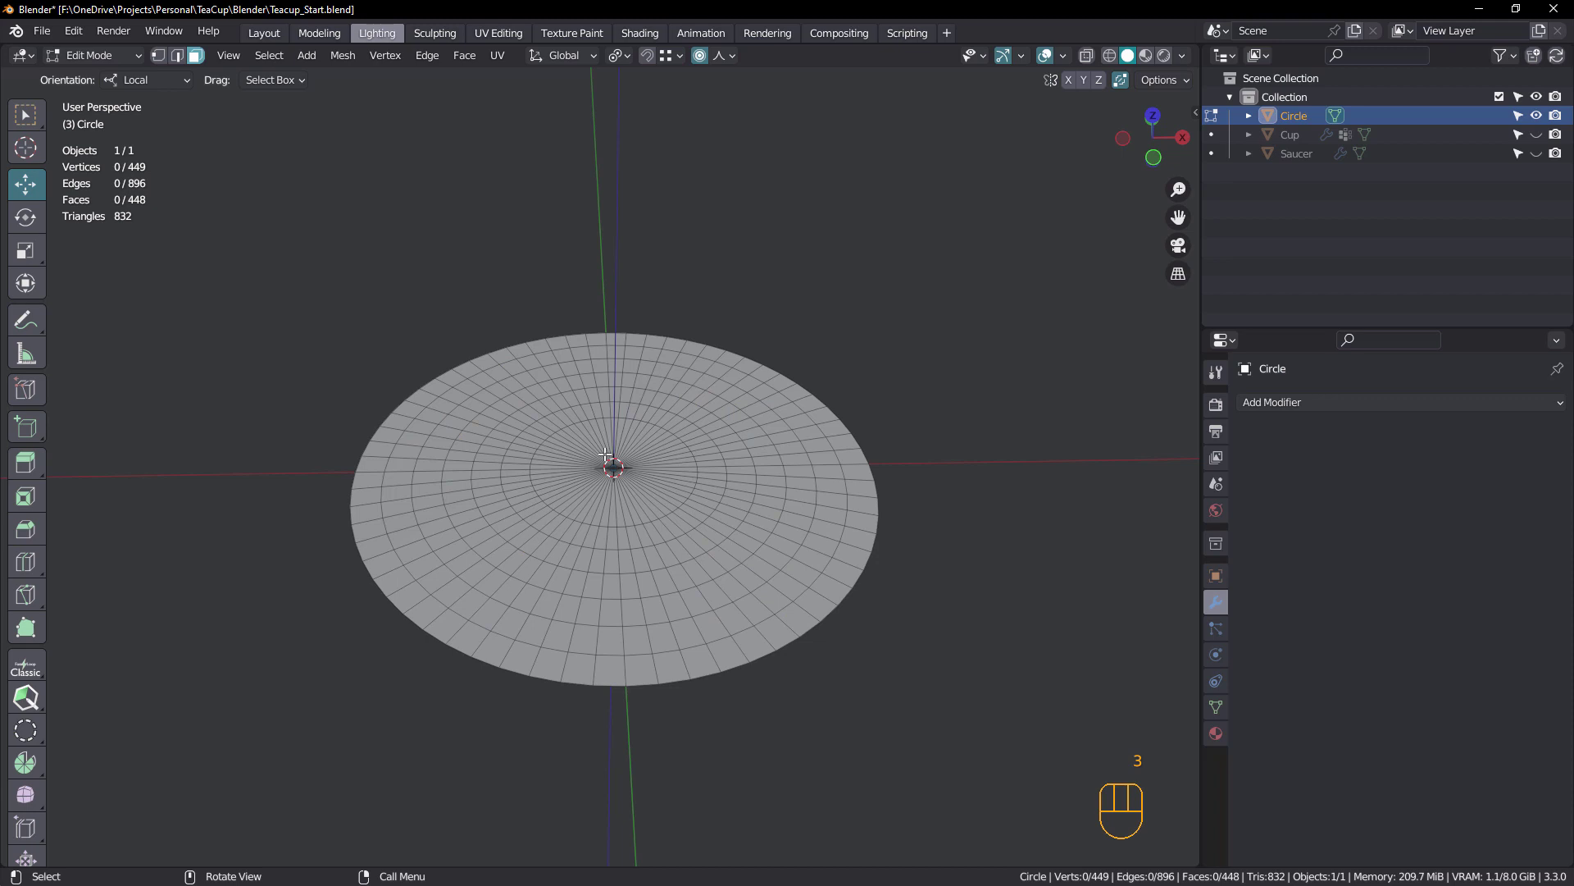
# Lower the central faces about 1 cm with Sphere proportional falloff, checking the dip from the front
pyautogui.click(30, 113)
pyautogui.scroll(3)
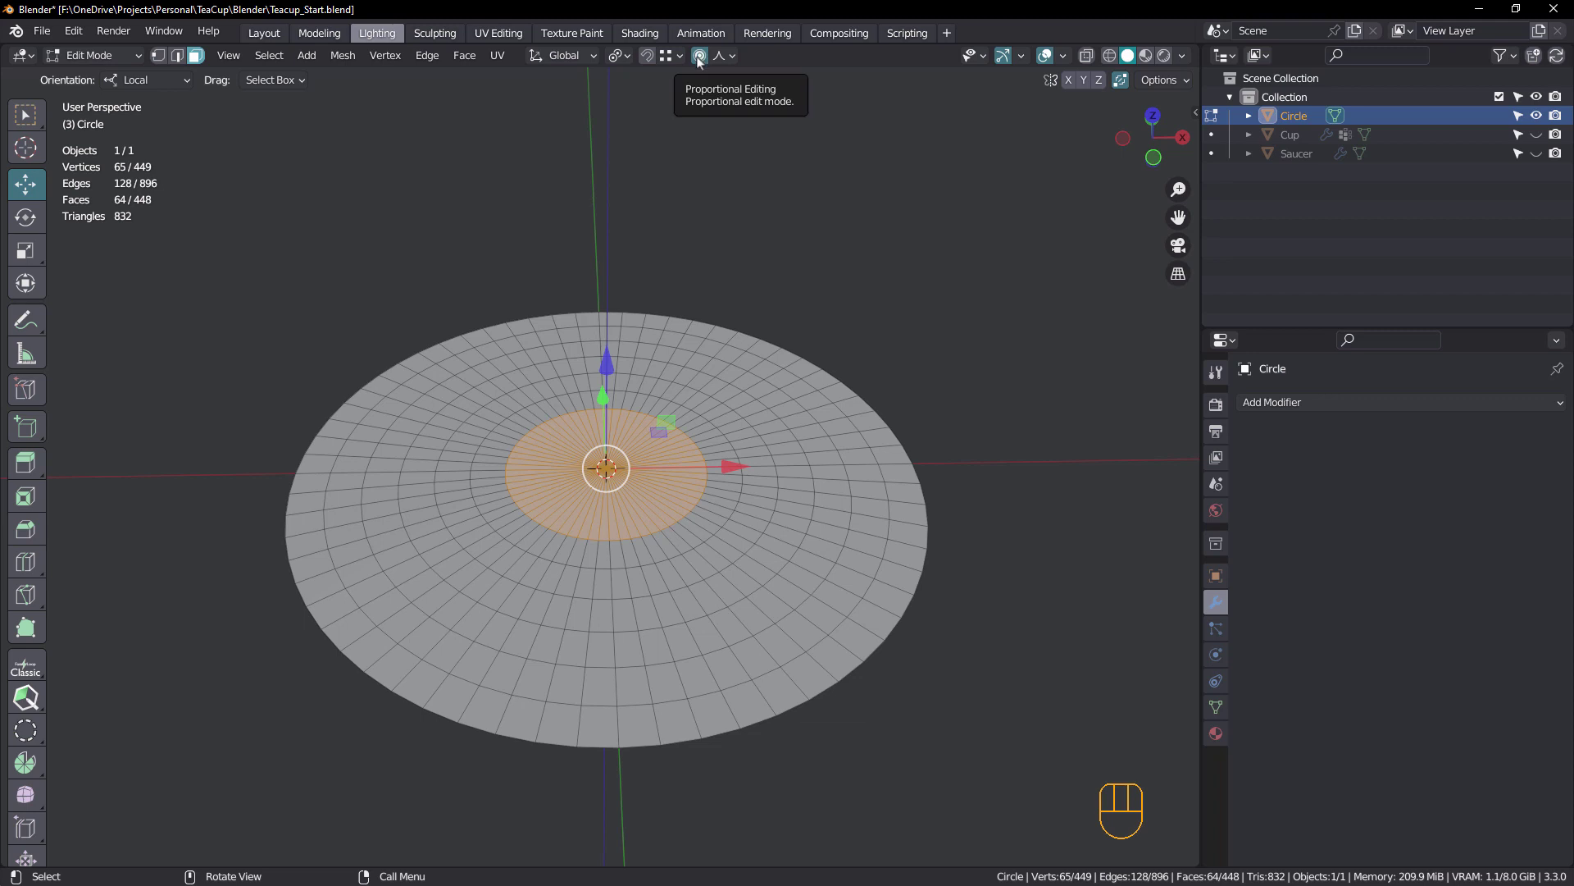
pyautogui.click(27, 113)
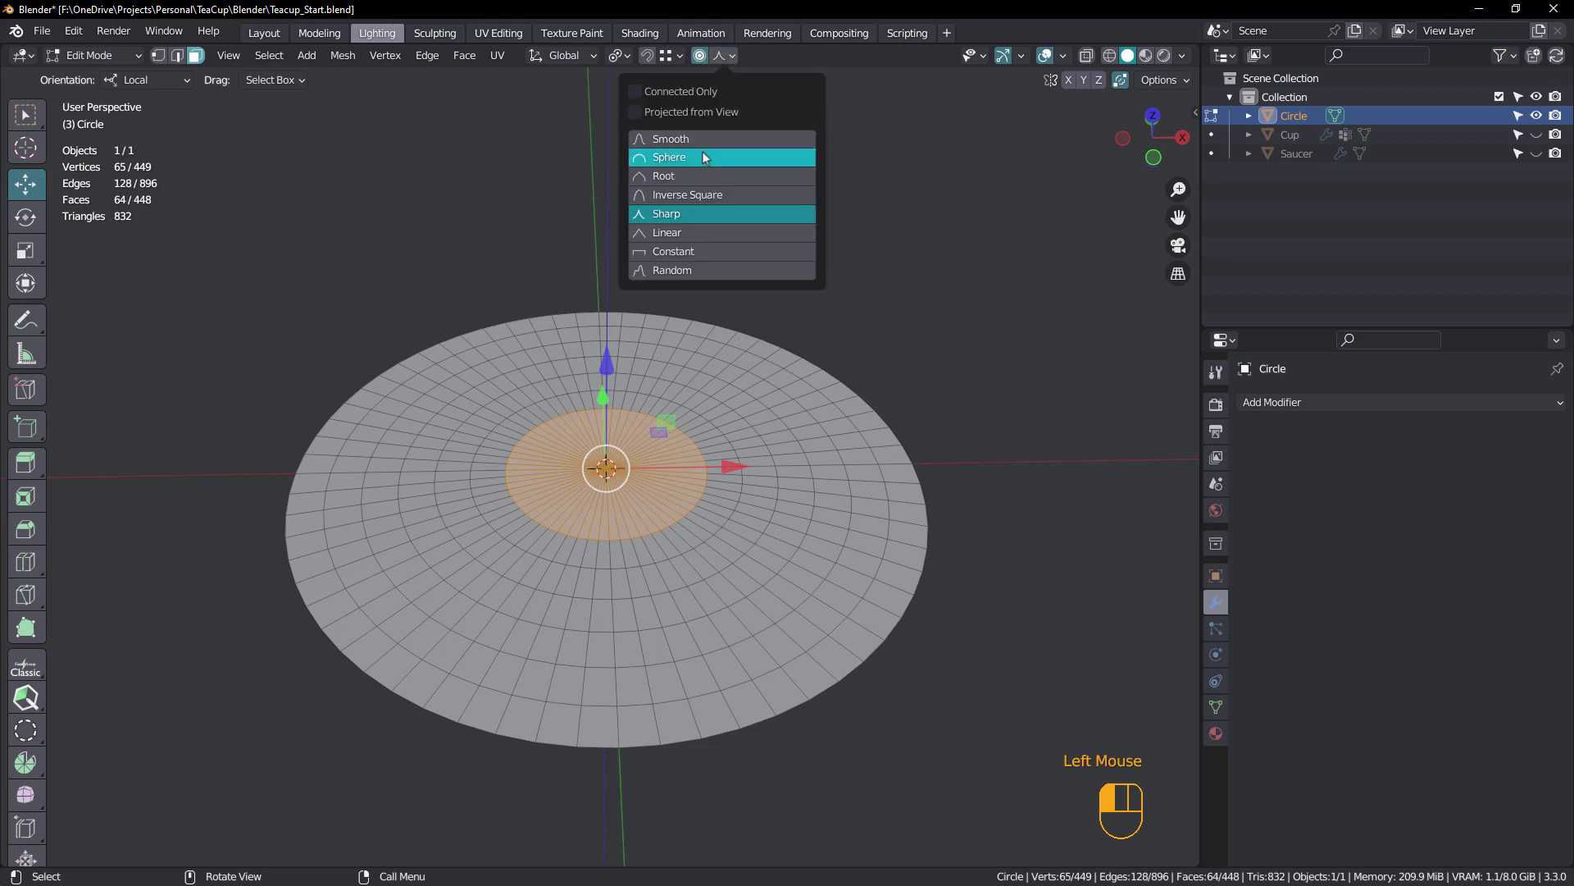
pyautogui.middleClick(27, 113)
pyautogui.click(27, 113)
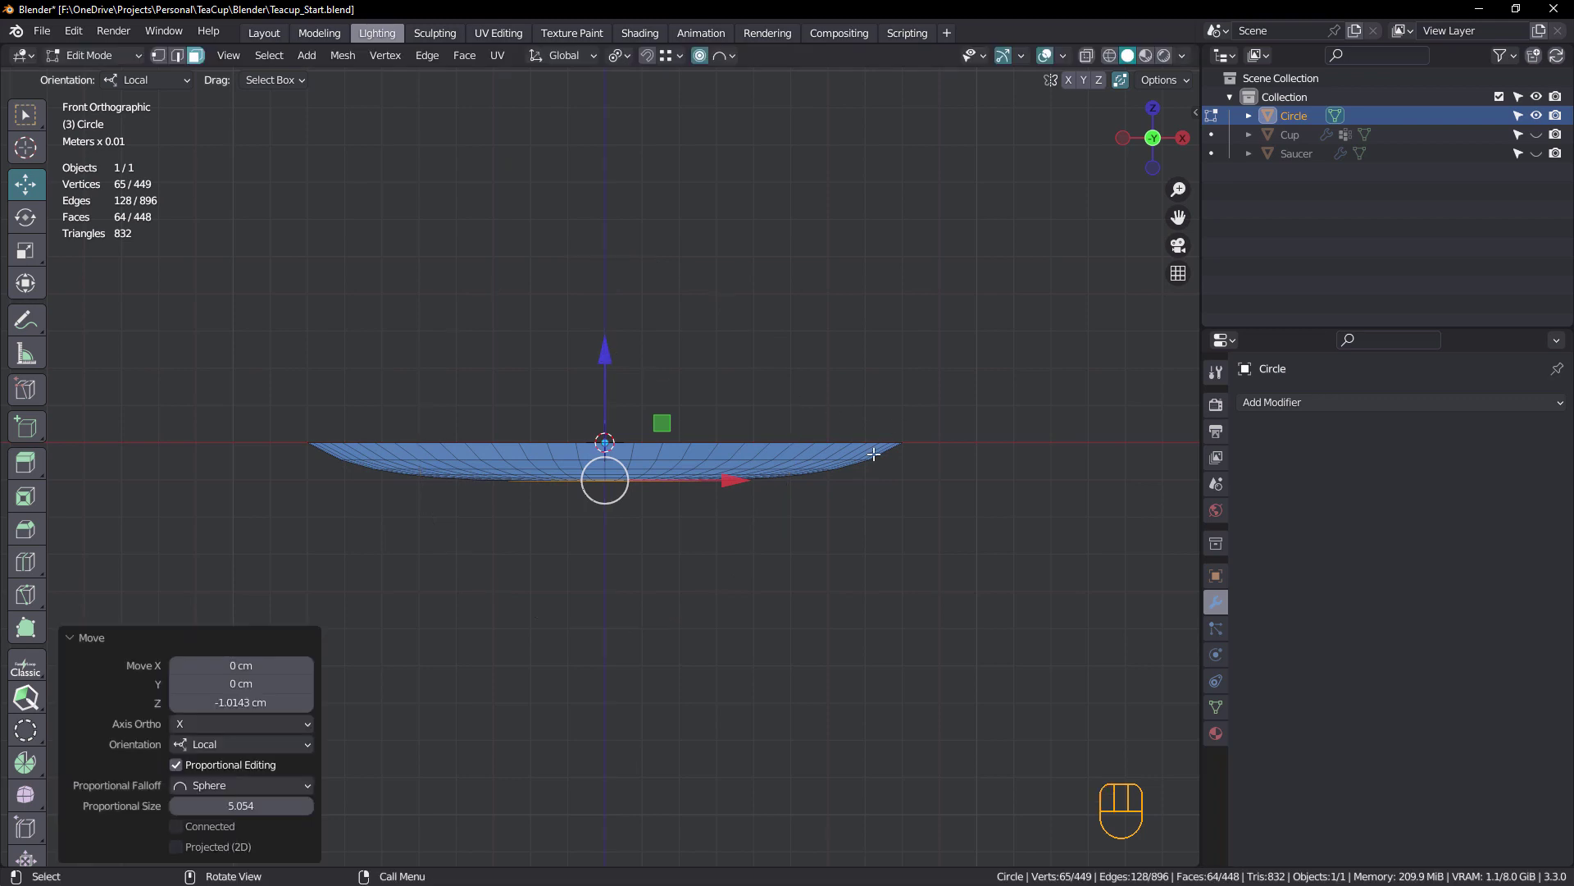
pyautogui.scroll(3)
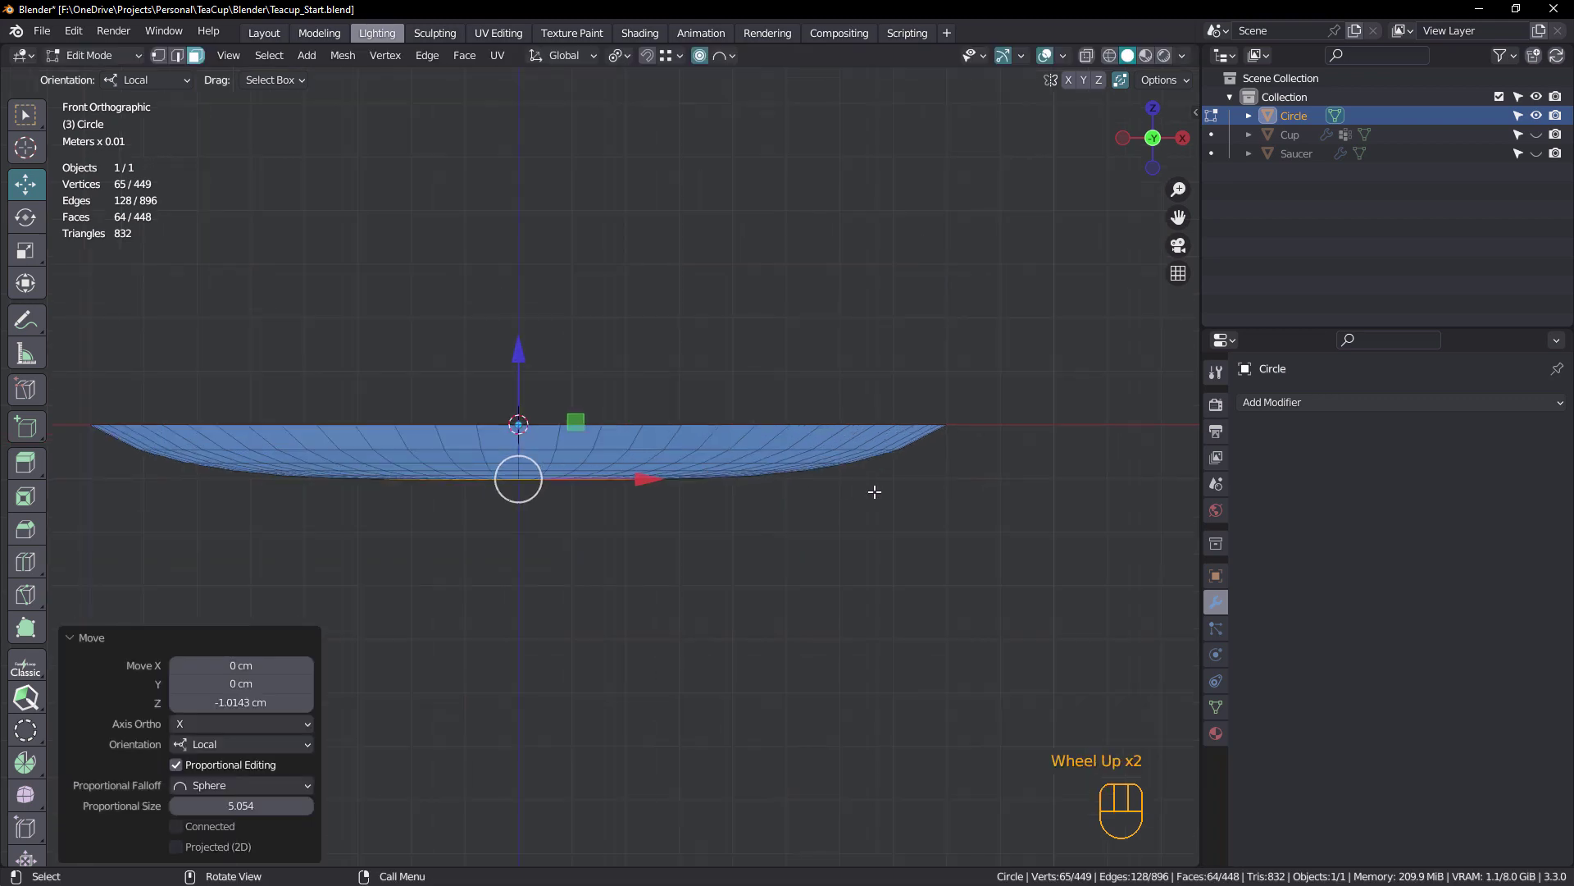
pyautogui.scroll(-3)
pyautogui.middleClick(27, 113)
pyautogui.scroll(3)
# Select the edge ring around the dip and try lowering it without falloff, then undo the move
pyautogui.press('2')
pyautogui.press('2')
pyautogui.click(27, 113)
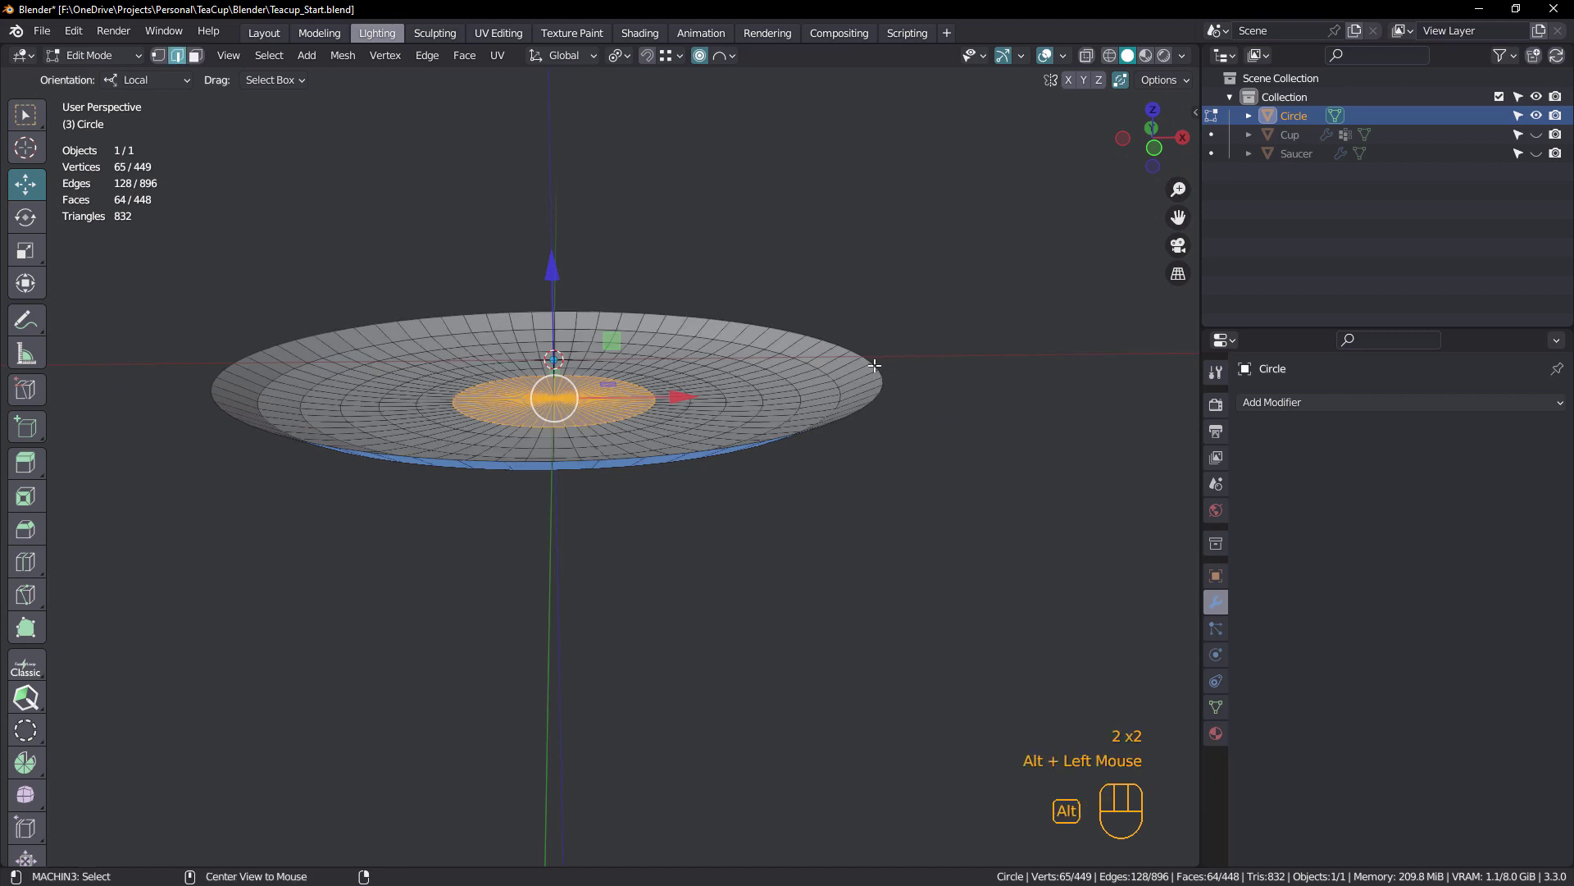
pyautogui.click(27, 113)
pyautogui.middleClick(27, 113)
pyautogui.middleClick(27, 113)
pyautogui.doubleClick(27, 113)
pyautogui.press('ctrl+z')
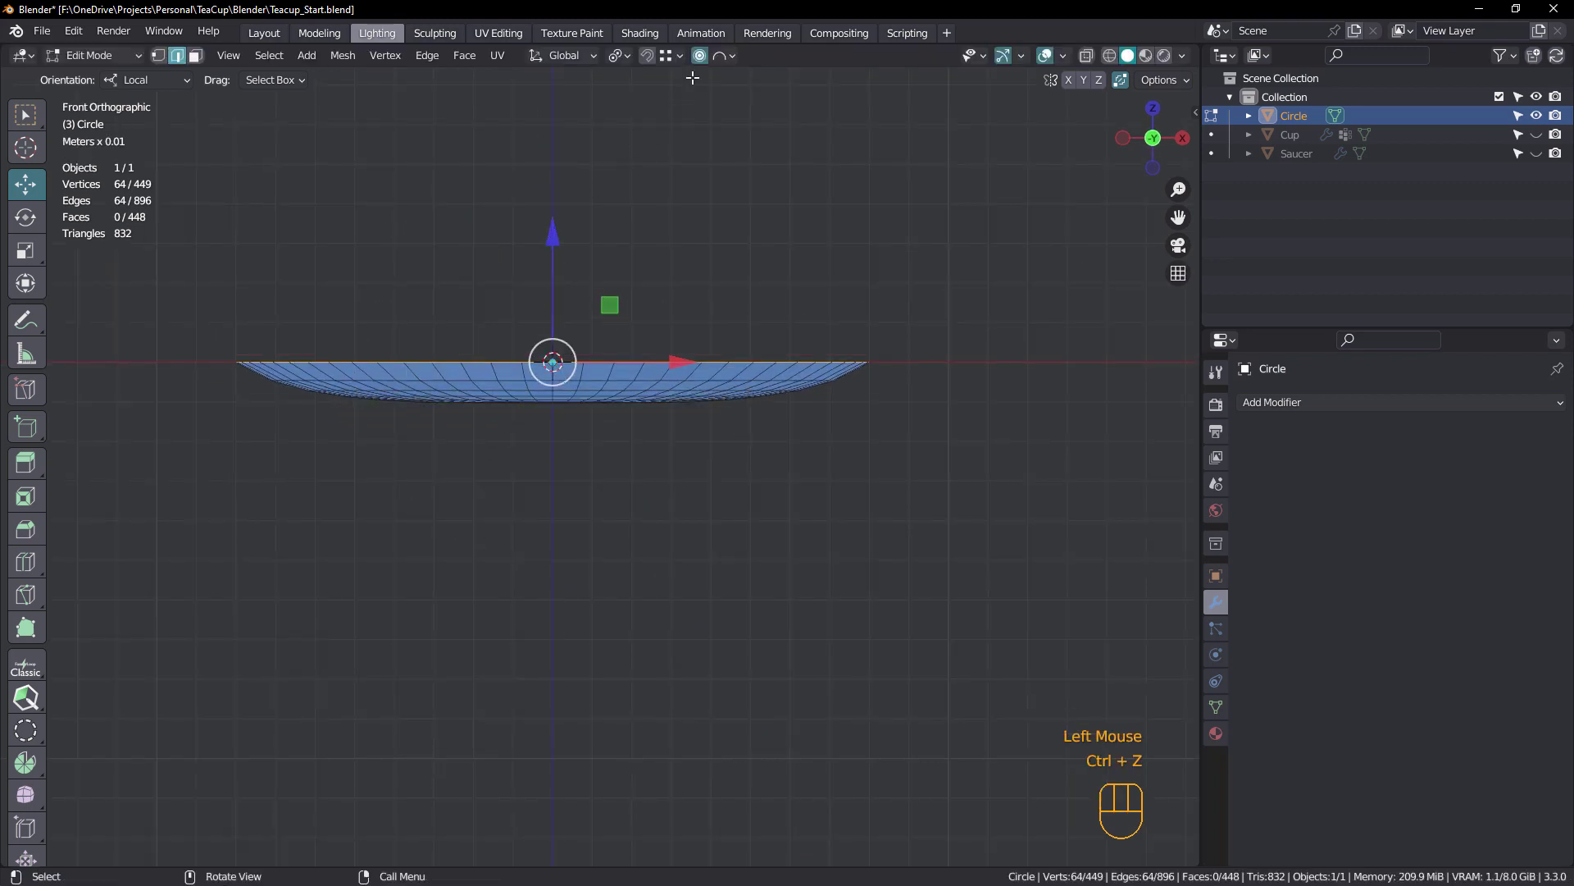
pyautogui.click(27, 113)
pyautogui.click(27, 113)
pyautogui.click(27, 114)
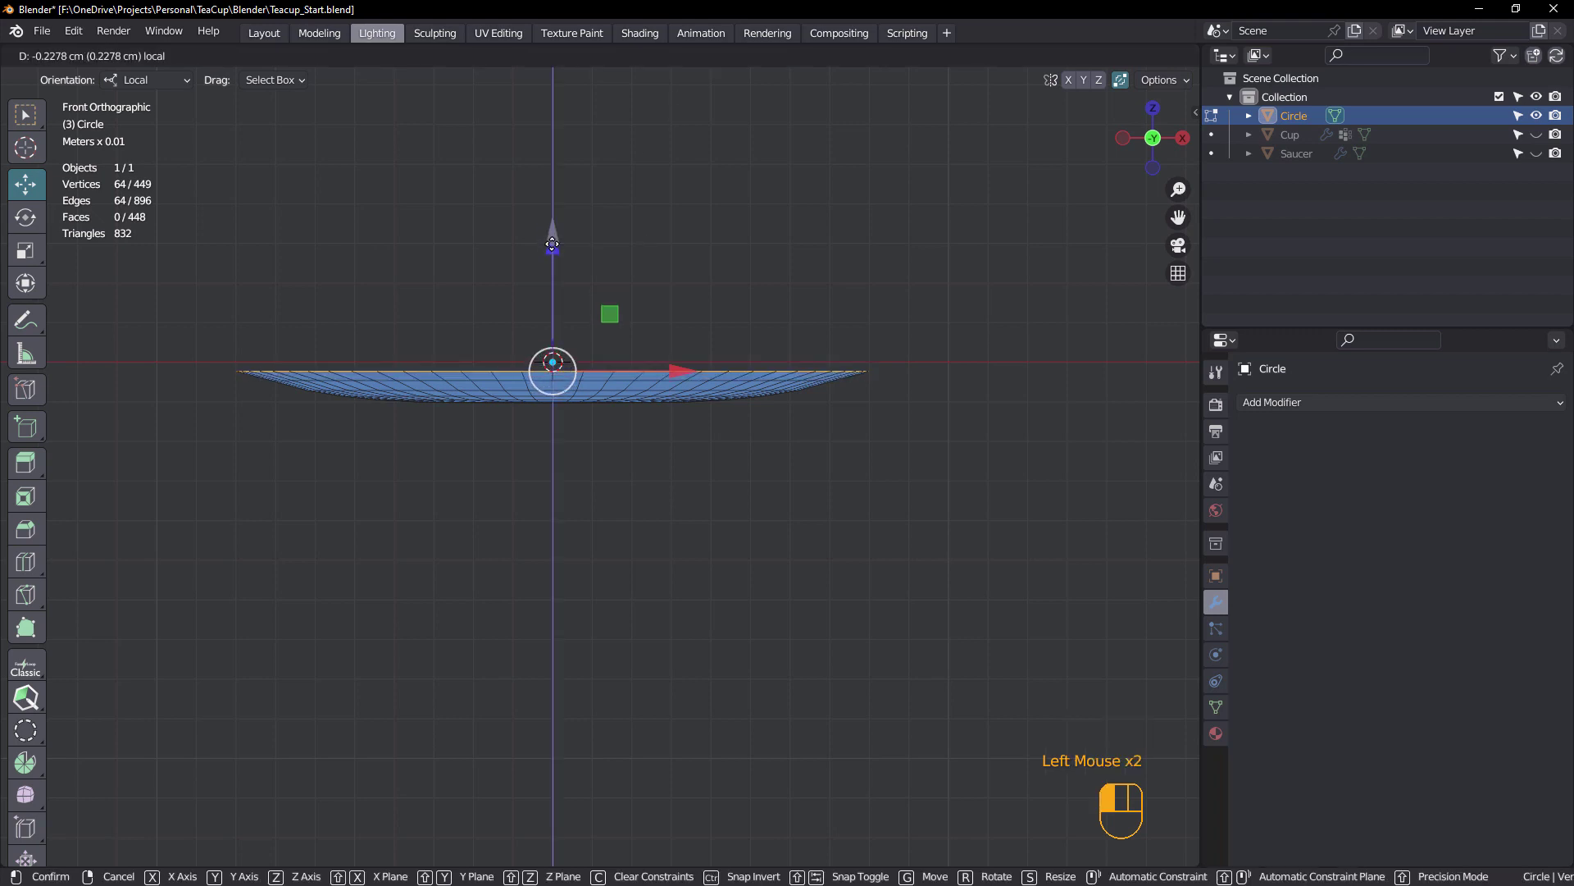
pyautogui.moveTo(27, 113); pyautogui.dragTo(28, 113)
pyautogui.press('ctrl+z')
pyautogui.press('ctrl+z')
pyautogui.press('ctrl+z')
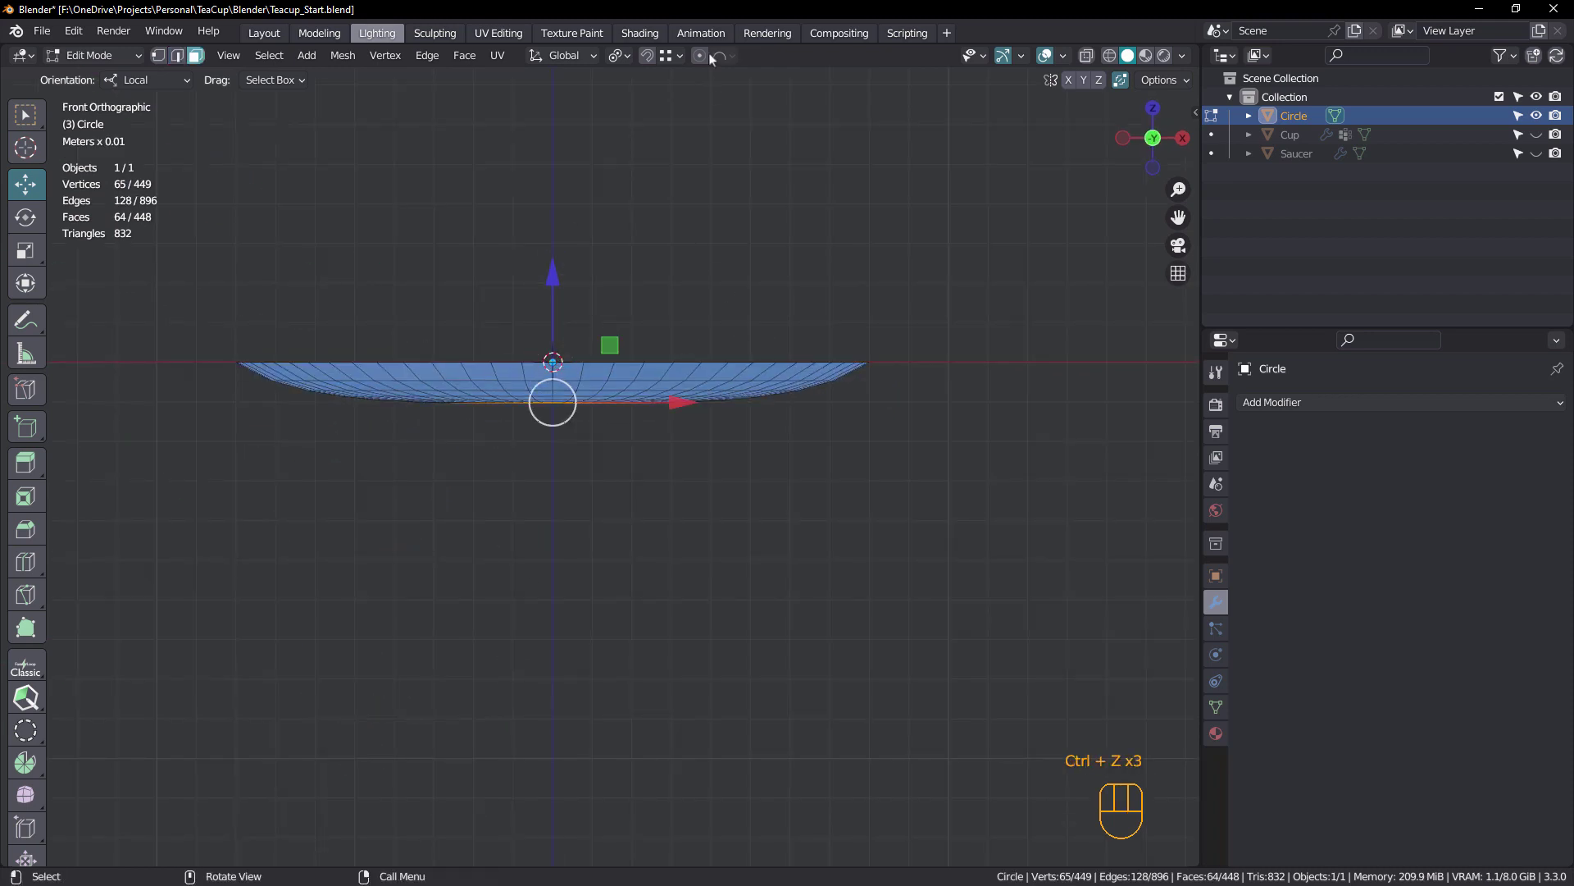
# With proportional editing on, lower the centre about 0.46 cm and the ring about 0.42 cm along Z
pyautogui.click(27, 113)
pyautogui.doubleClick(27, 113)
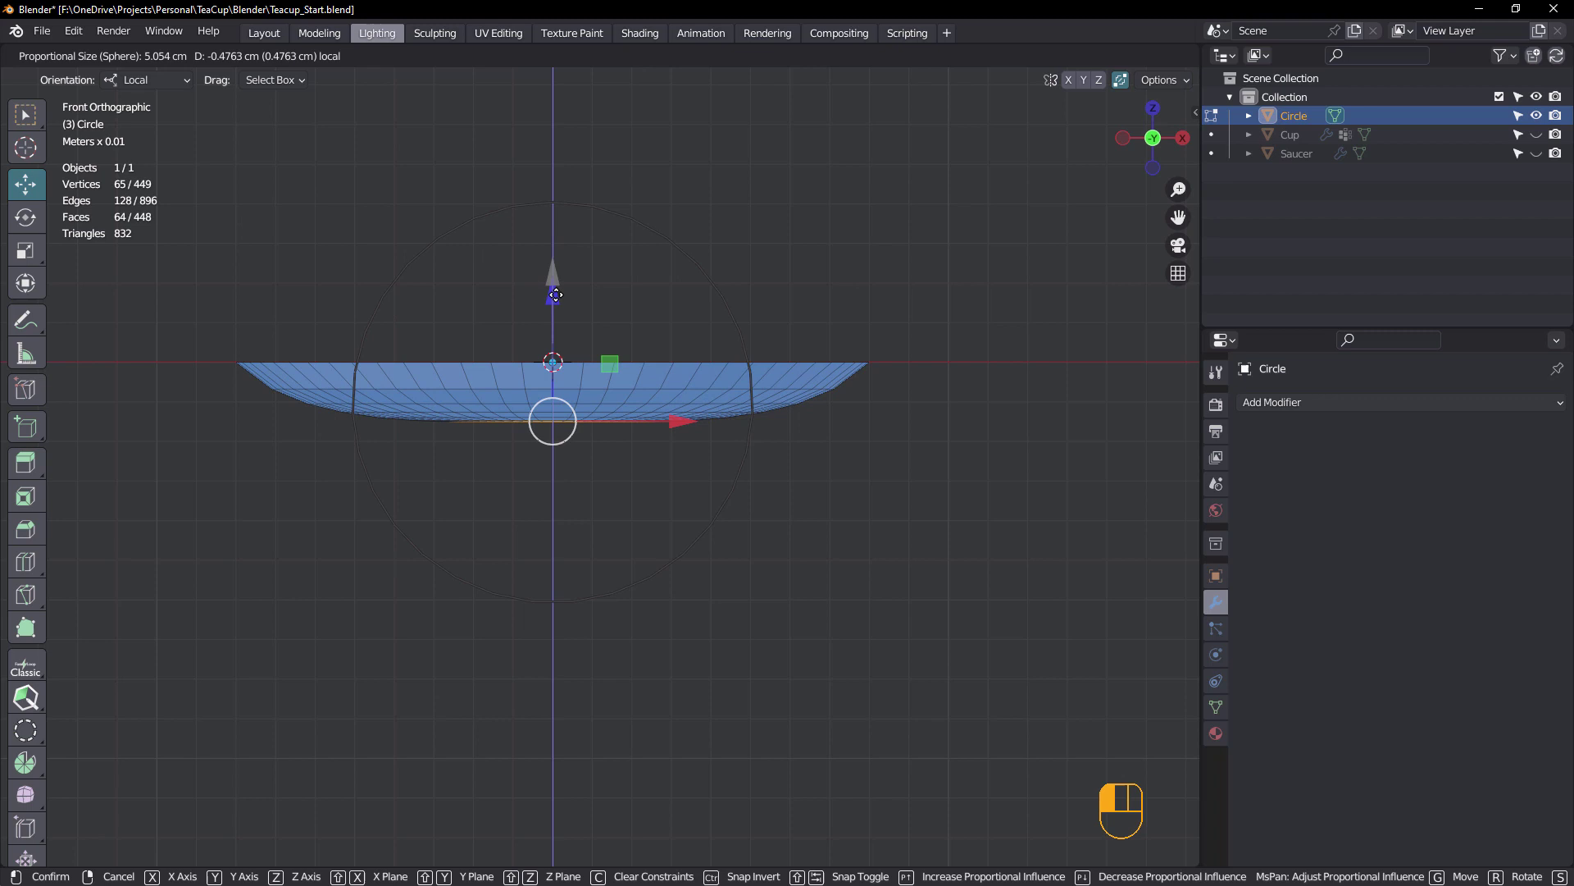
pyautogui.middleClick(27, 113)
pyautogui.click(27, 114)
pyautogui.middleClick(27, 113)
pyautogui.press('2')
pyautogui.click(27, 113)
pyautogui.middleClick(27, 113)
pyautogui.click(27, 114)
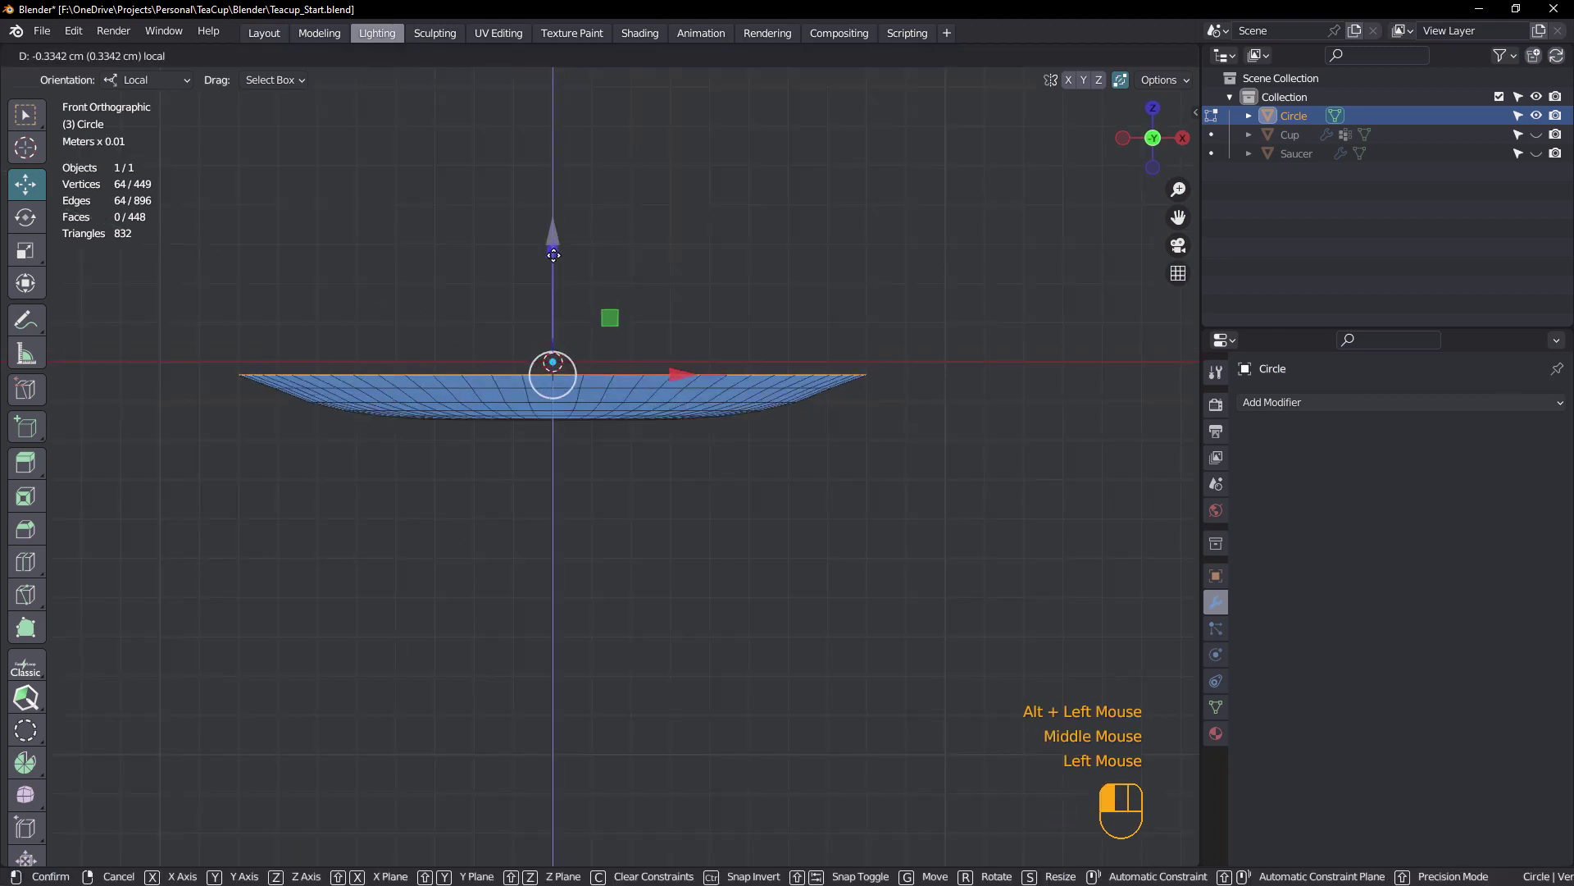
pyautogui.middleClick(27, 113)
pyautogui.scroll(3)
pyautogui.middleClick(27, 114)
pyautogui.middleClick(27, 113)
# Select the central faces and set the proportional falloff to Sharp
pyautogui.press('3')
pyautogui.click(27, 114)
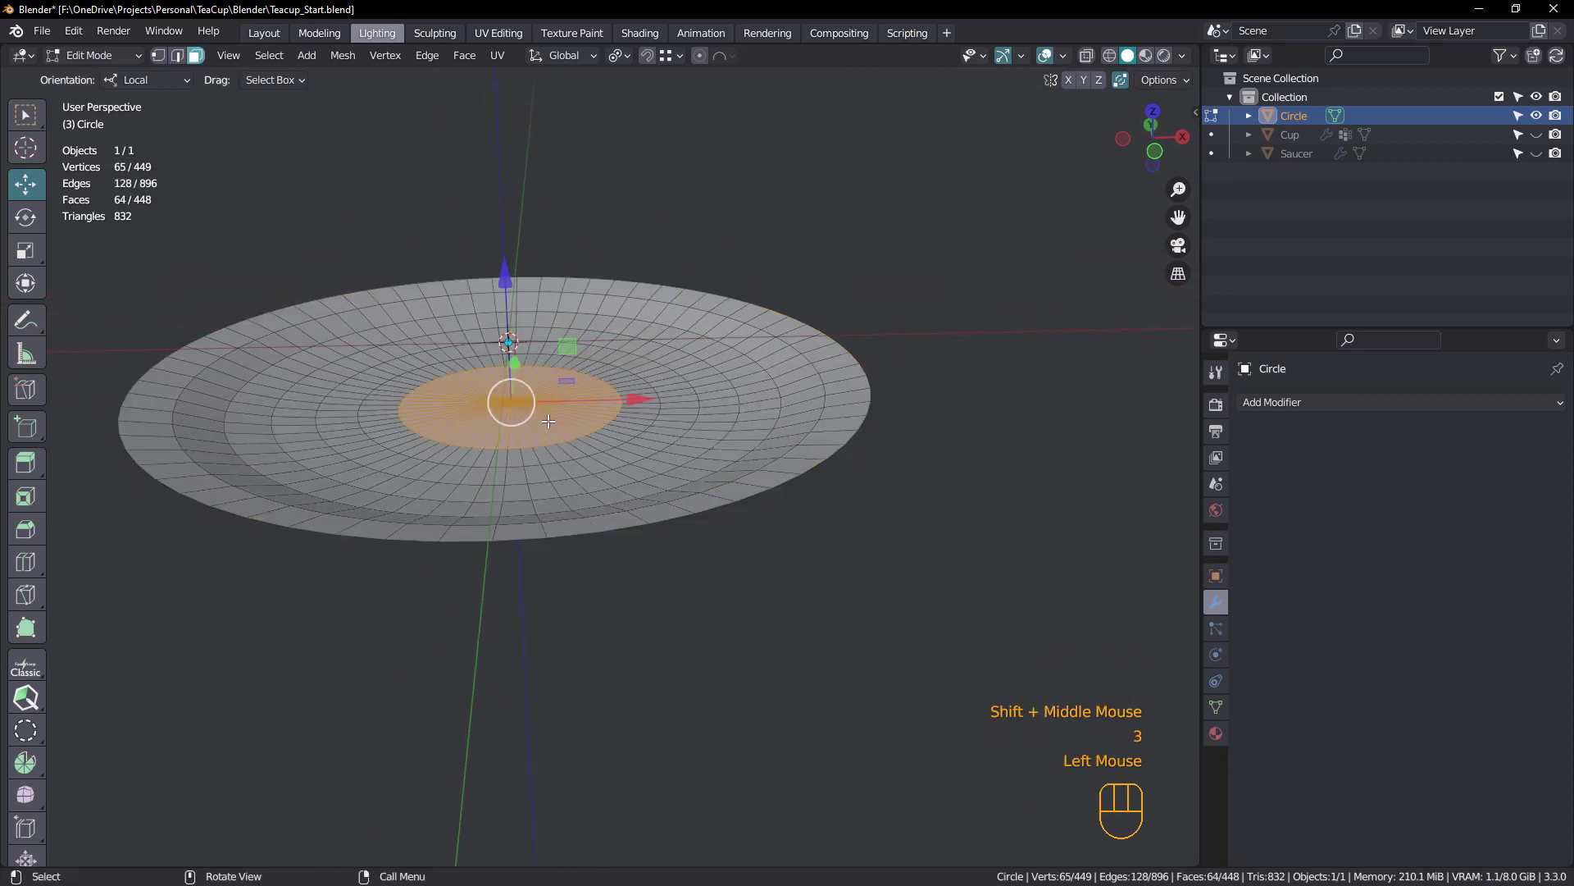
pyautogui.middleClick(27, 113)
pyautogui.click(27, 113)
pyautogui.click(28, 113)
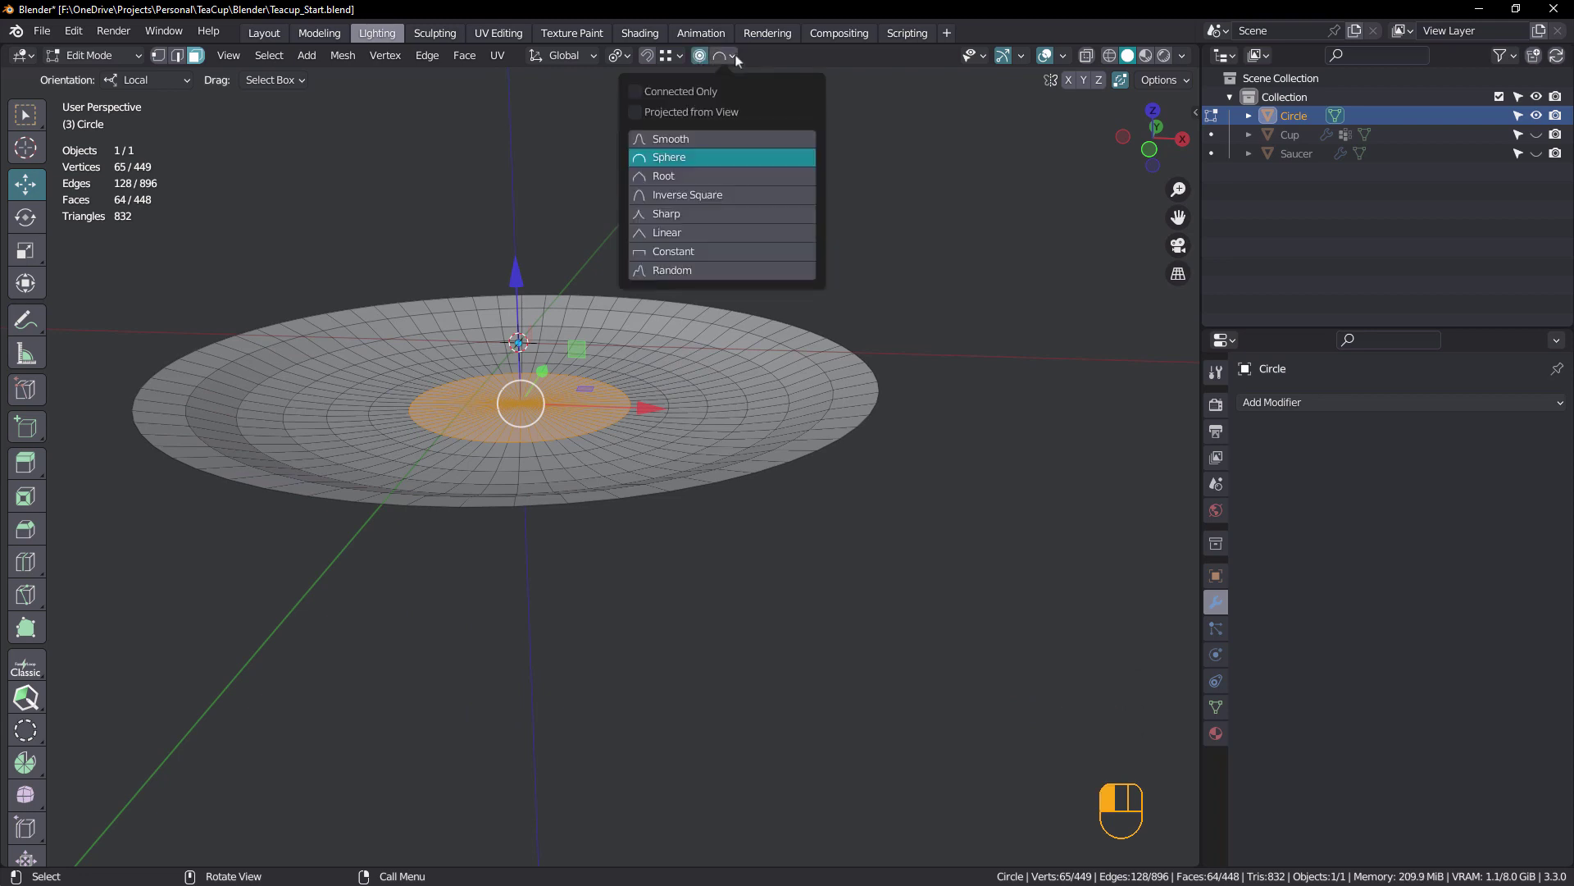
pyautogui.scroll(3)
pyautogui.click(27, 113)
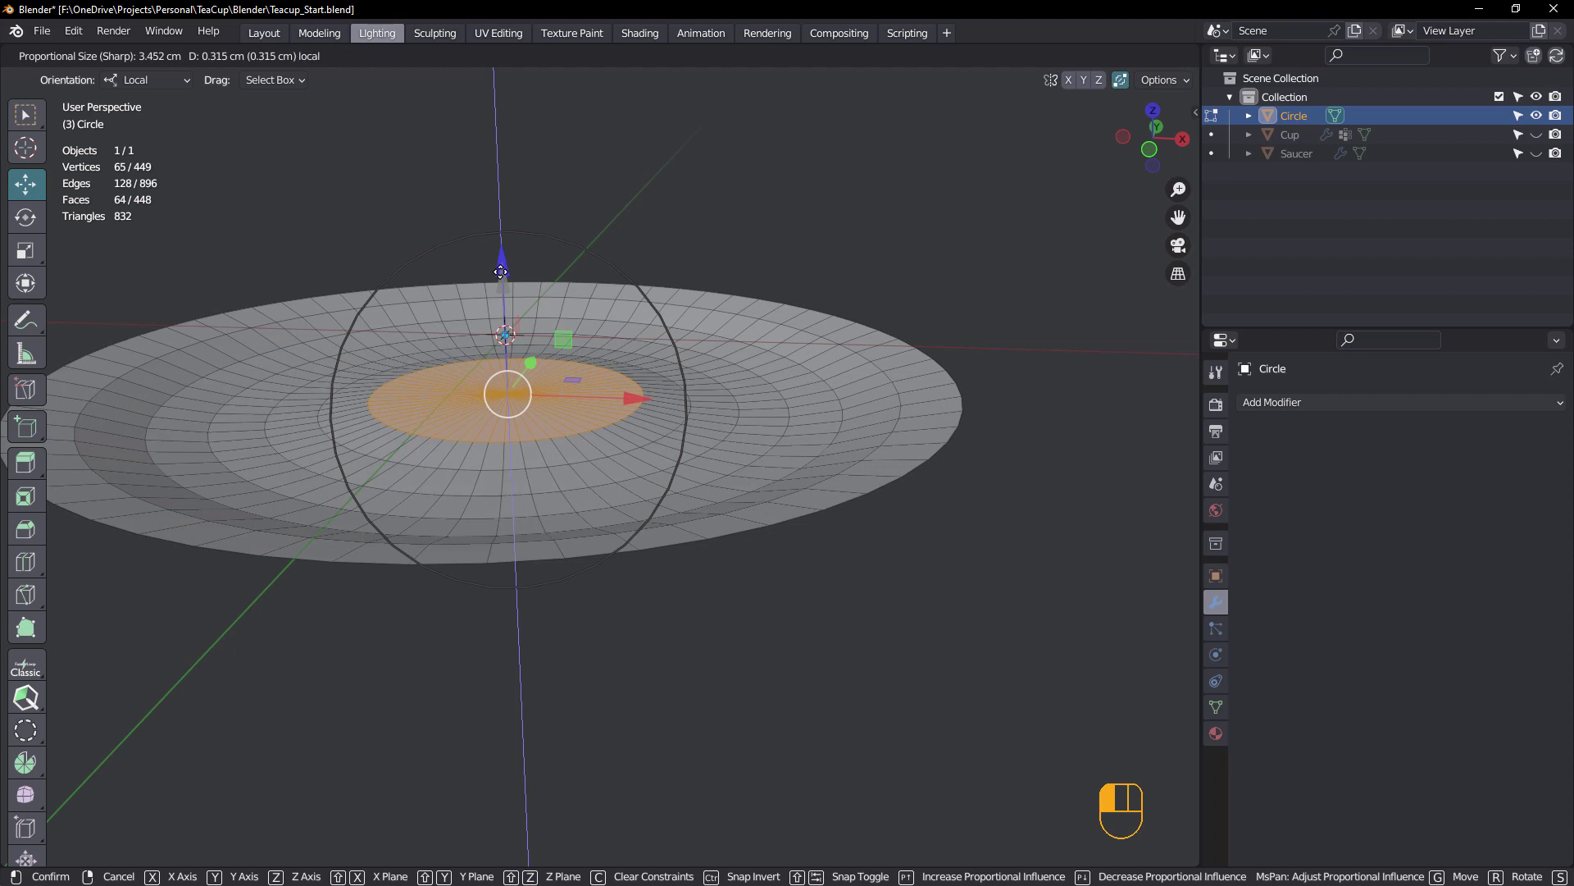
# Raise the centre 0.315 cm along Z to form the cup seat, check it from the front and return to Object Mode
pyautogui.middleClick(27, 113)
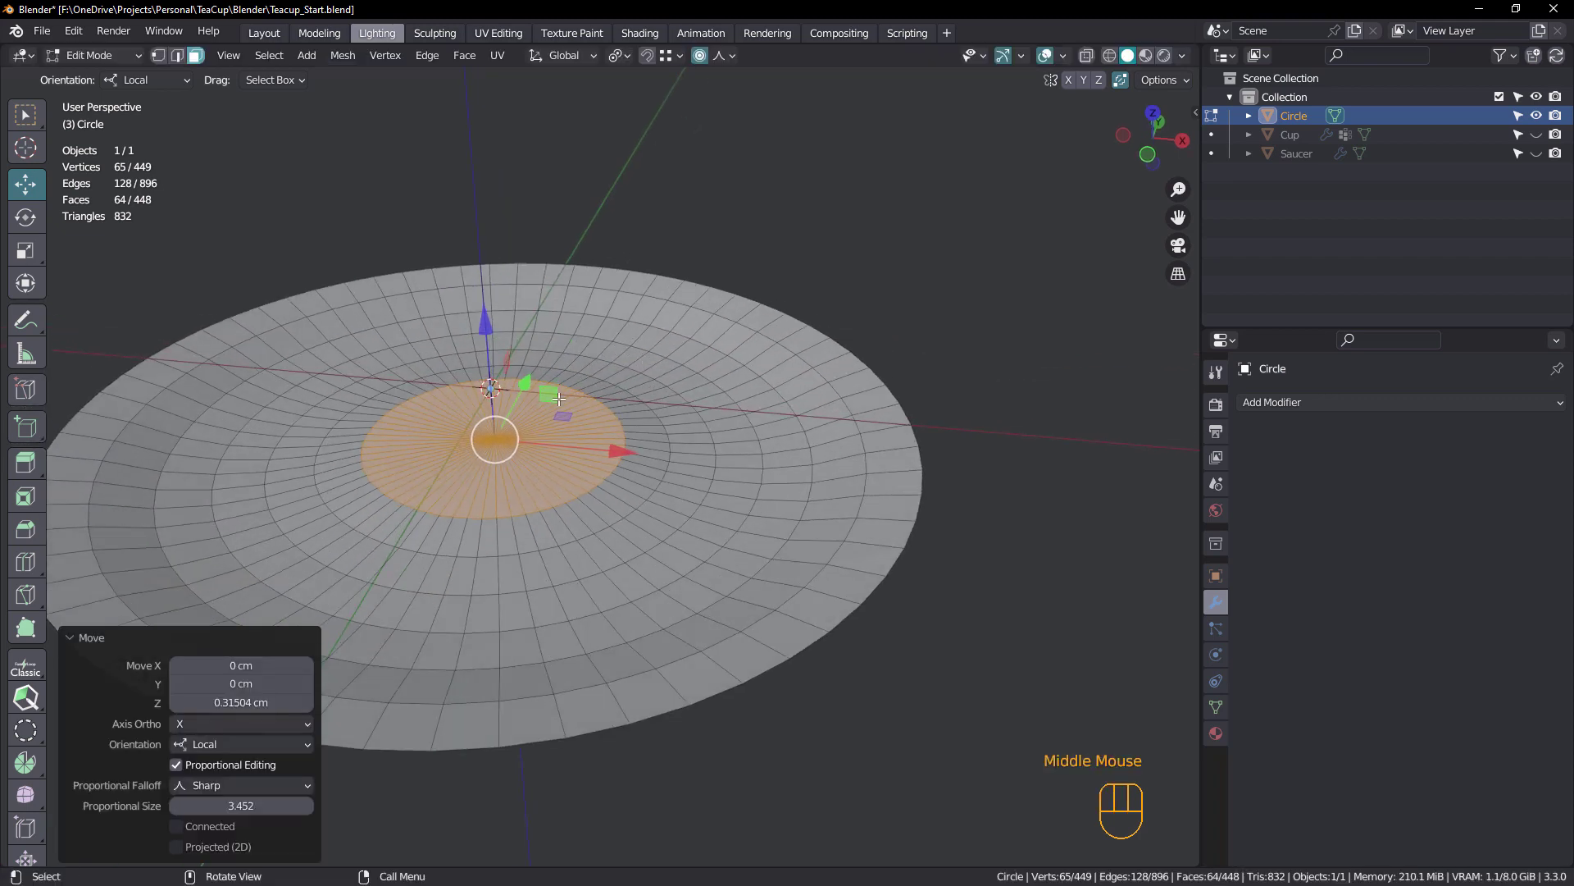
pyautogui.moveTo(27, 114); pyautogui.dragTo(27, 113)
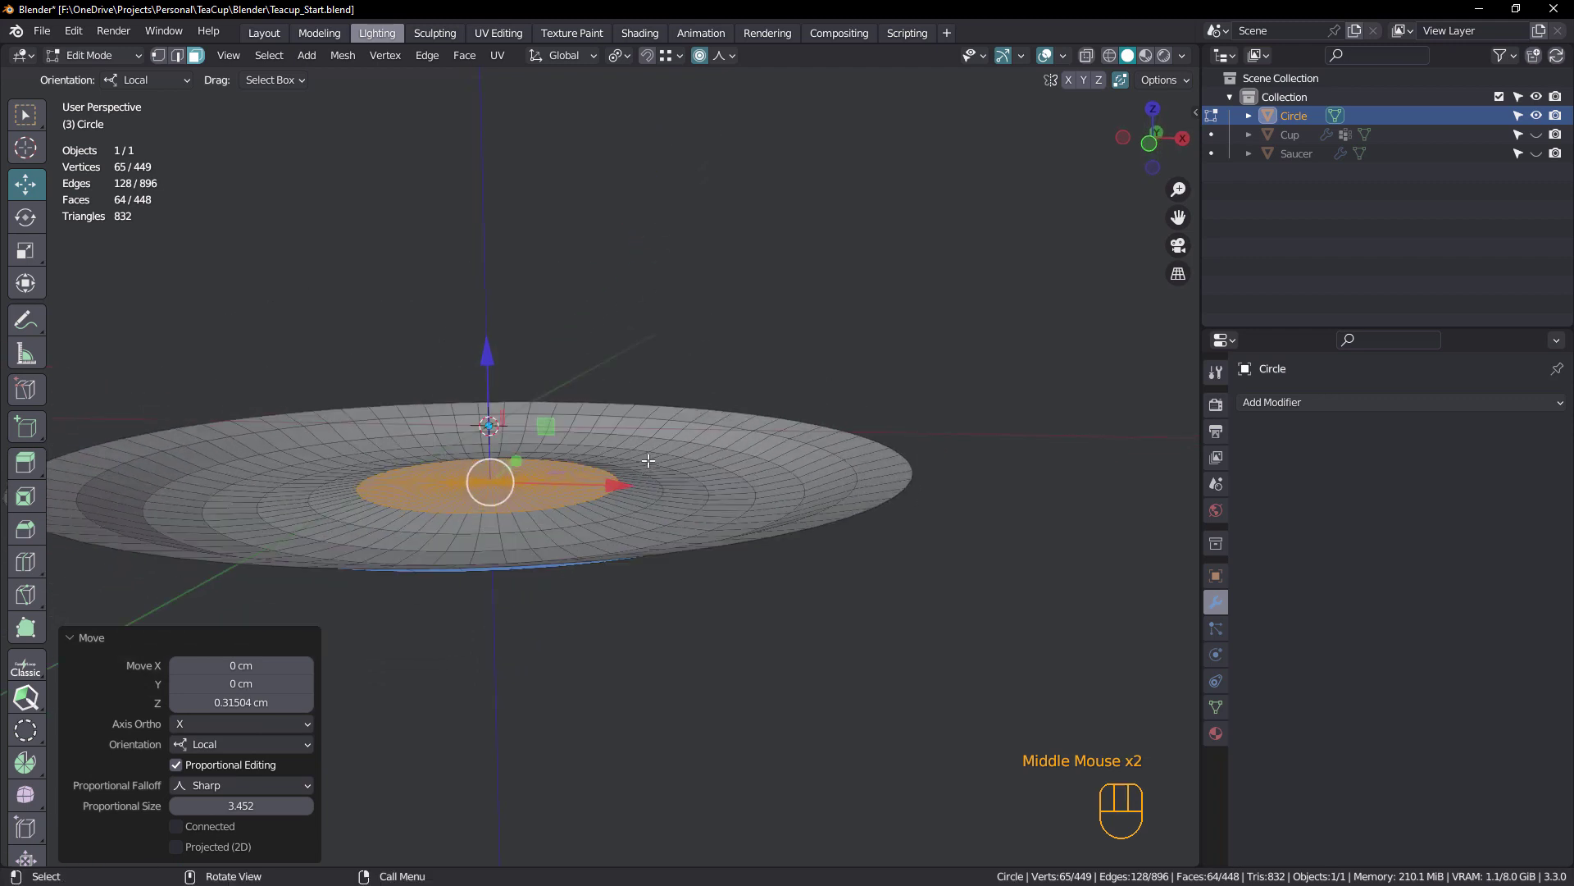
pyautogui.middleClick(27, 113)
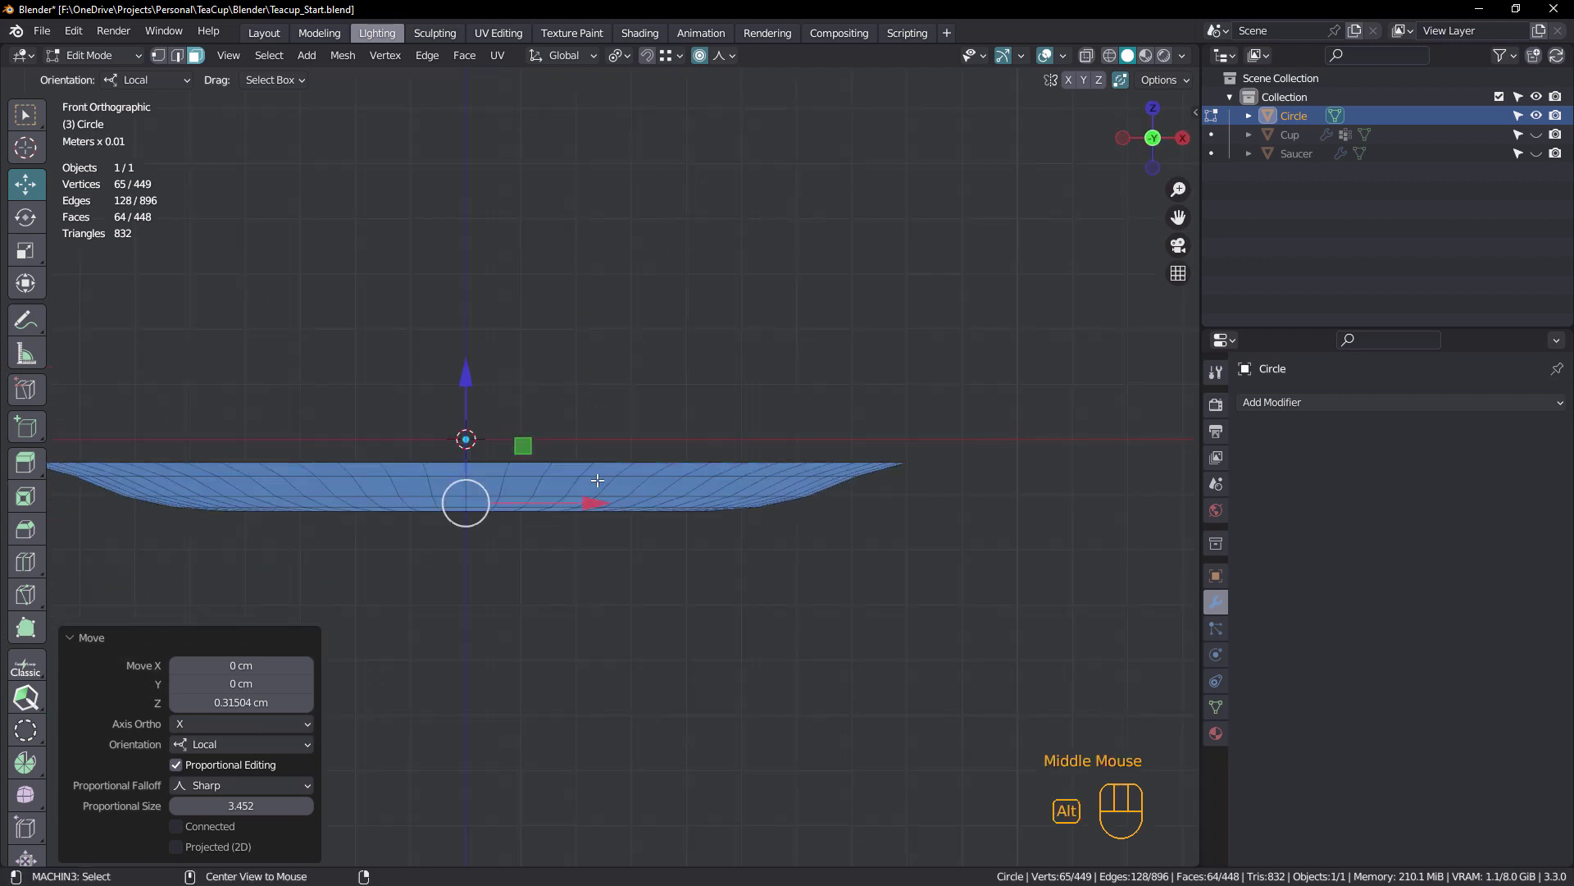
pyautogui.middleClick(28, 113)
# Re-enter Edit Mode in vertex select and pick the saucer's single centre vertex
pyautogui.press('Tab')
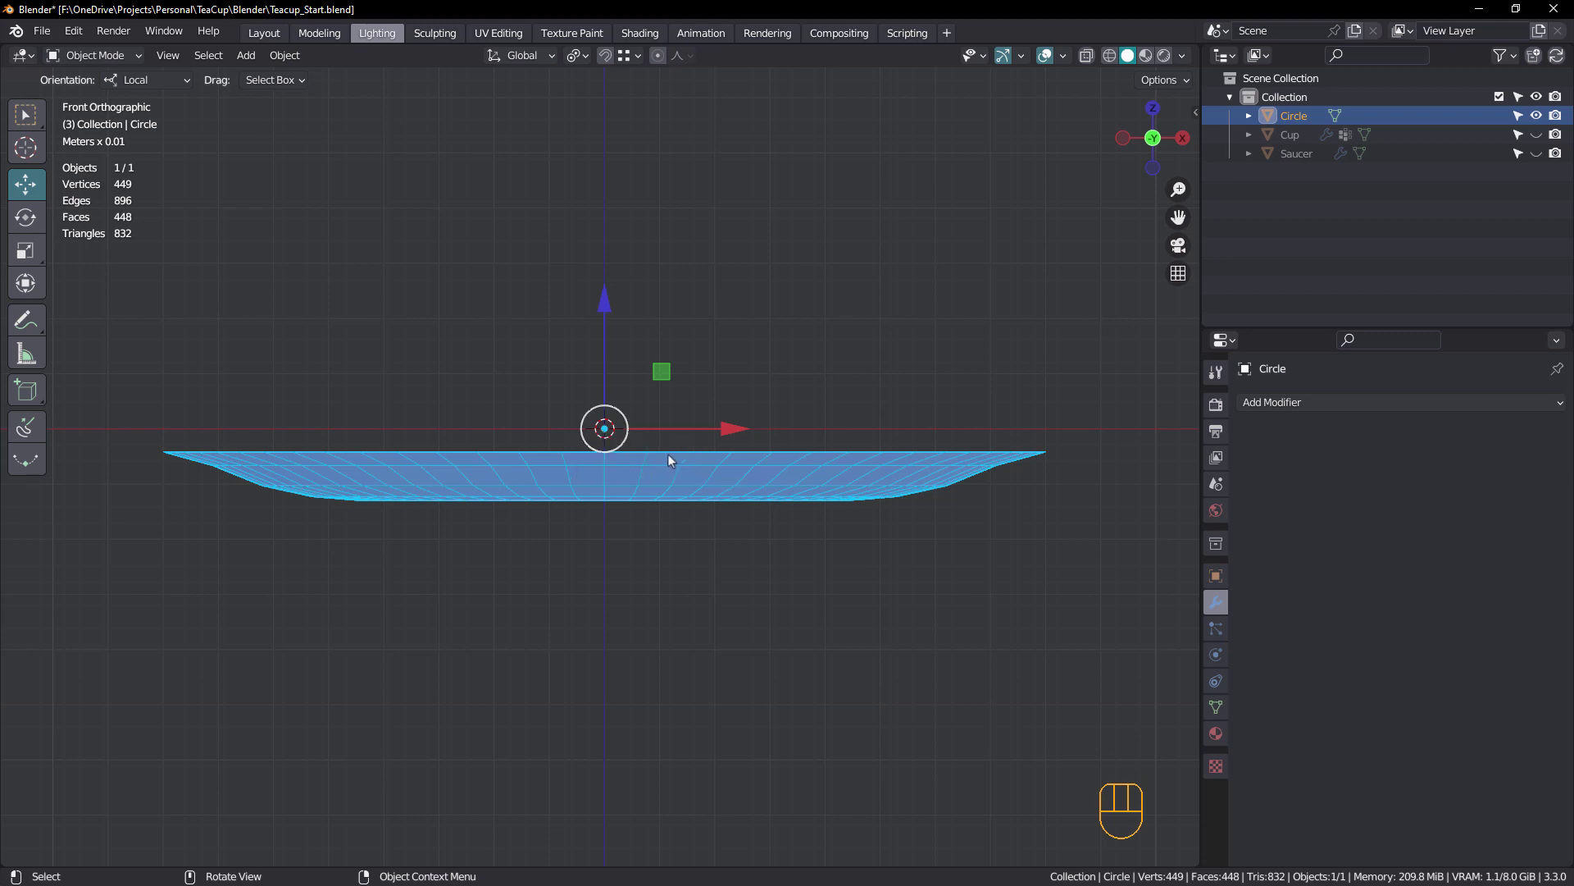
pyautogui.middleClick(27, 114)
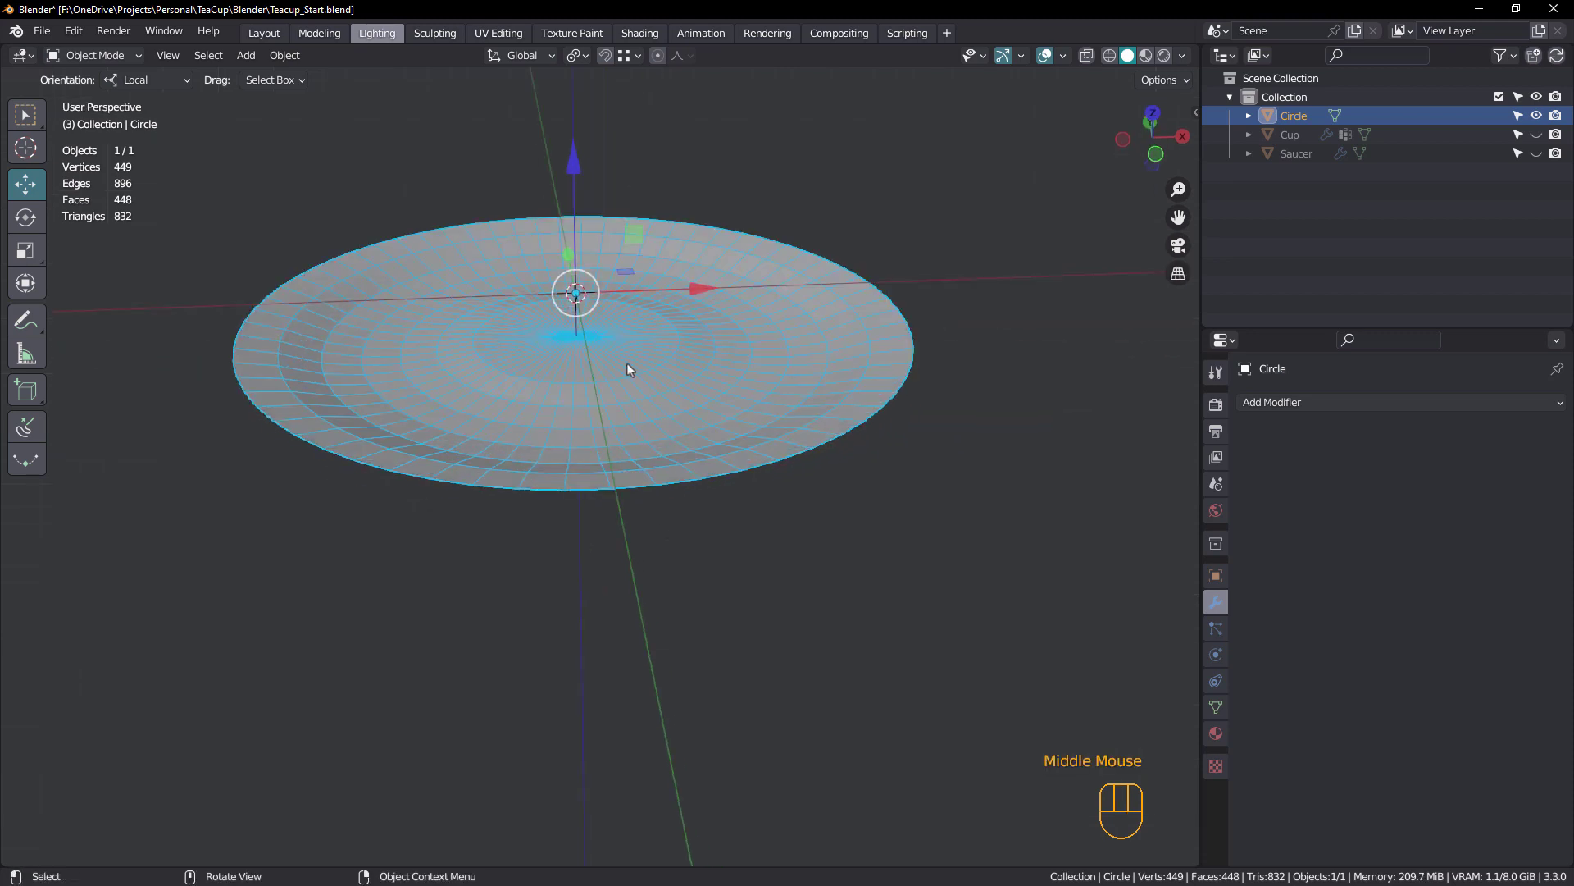
pyautogui.press('1')
pyautogui.click(27, 113)
pyautogui.press('Tab')
pyautogui.scroll(3)
pyautogui.press('1')
pyautogui.click(27, 113)
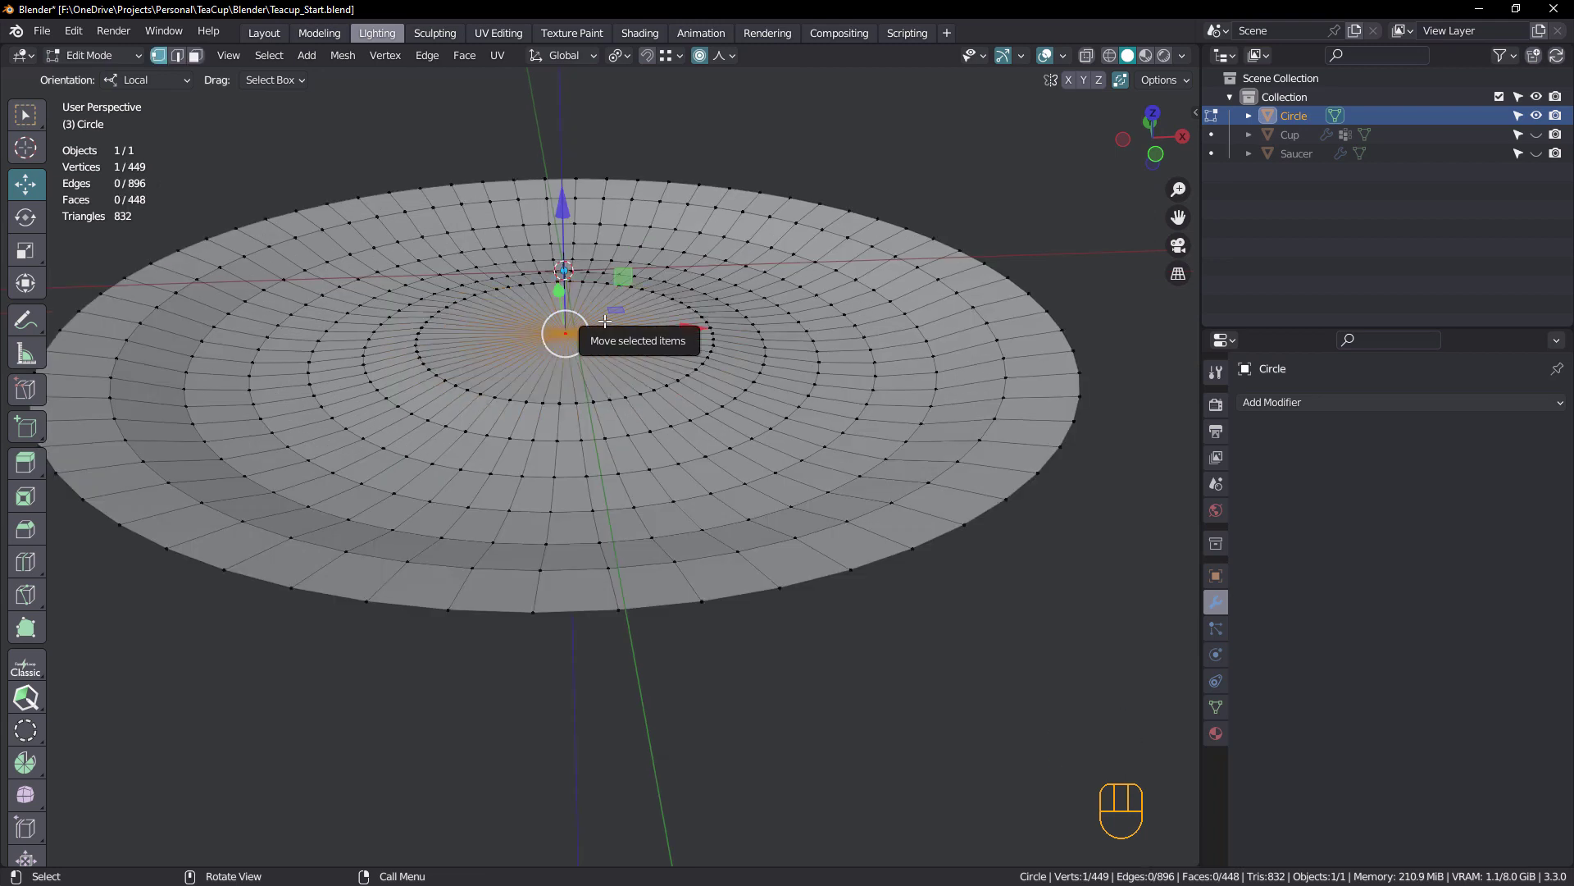
# Look up the Origin Menu shortcut in the keymap preferences, then bring up the operator search
pyautogui.press('ctrl+alt+x')
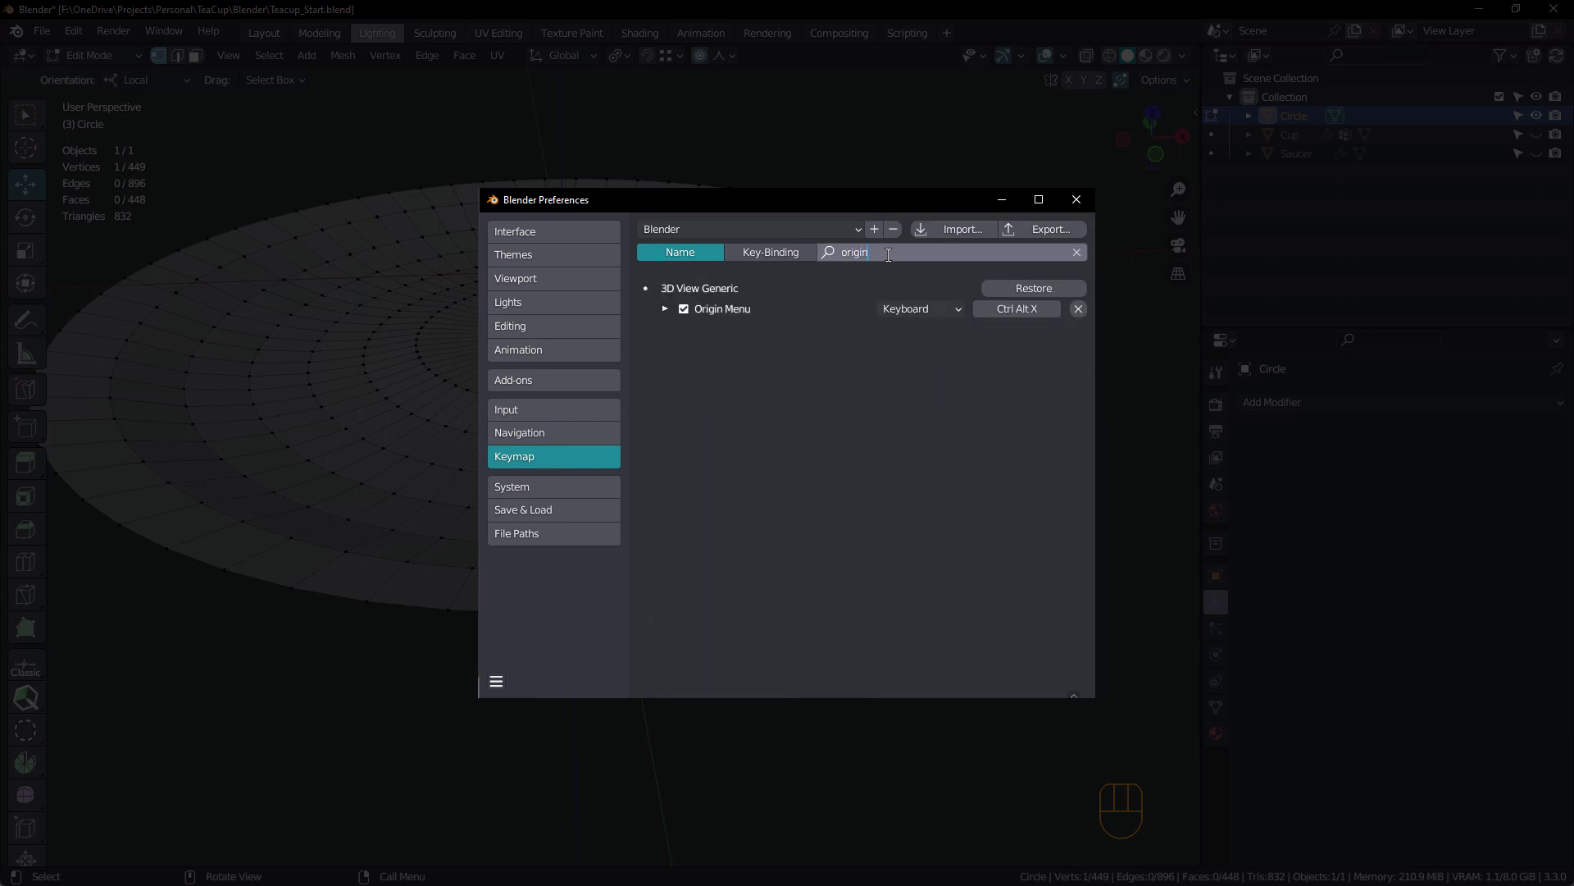
pyautogui.press('space')
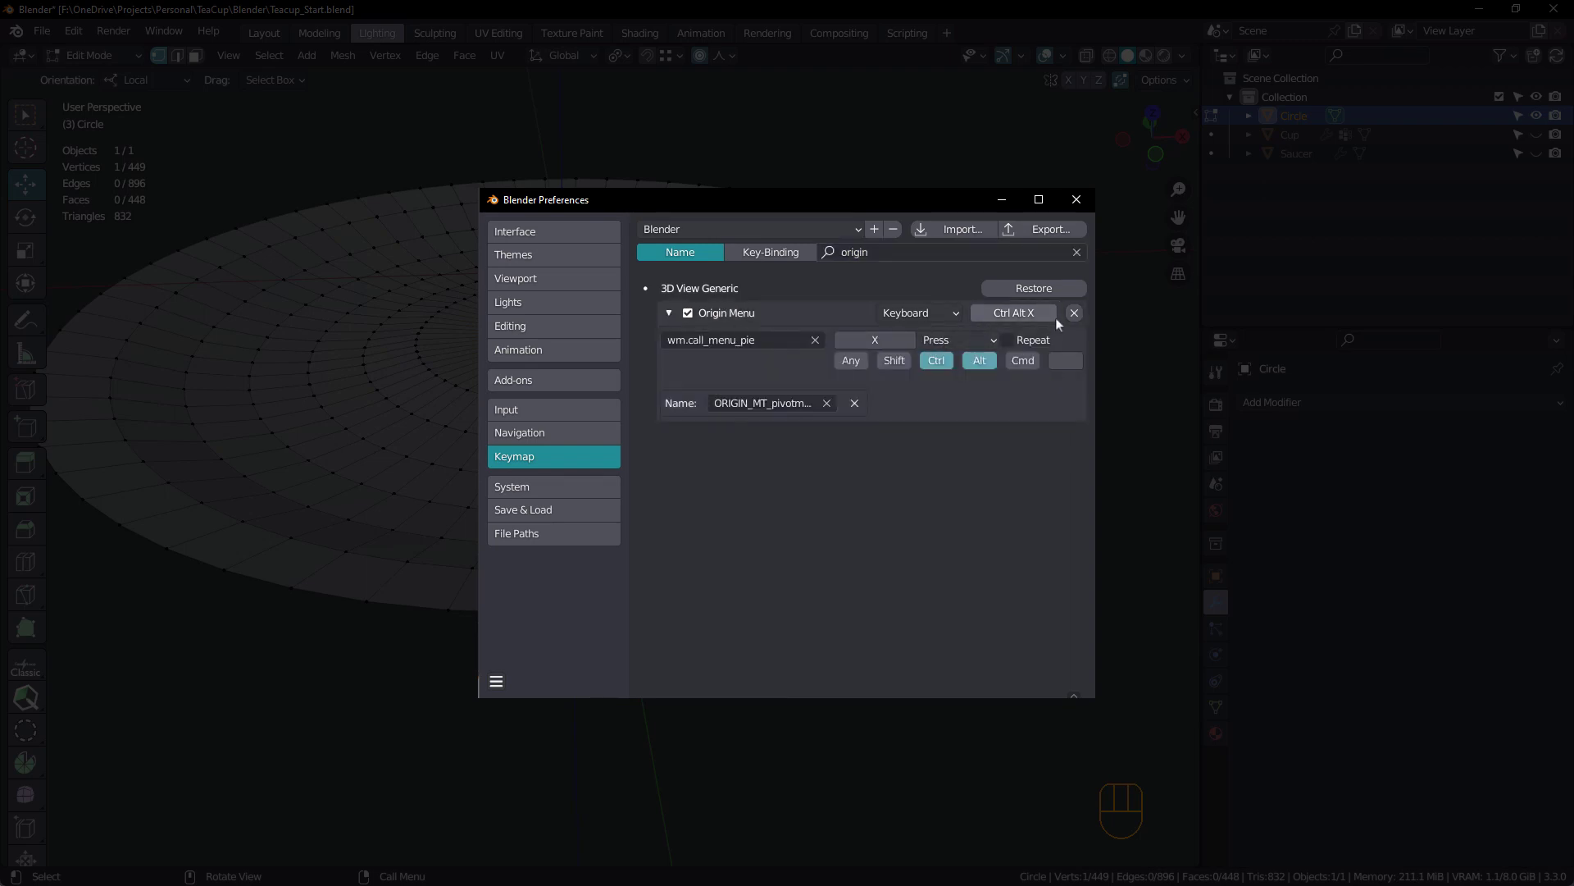
pyautogui.press('space')
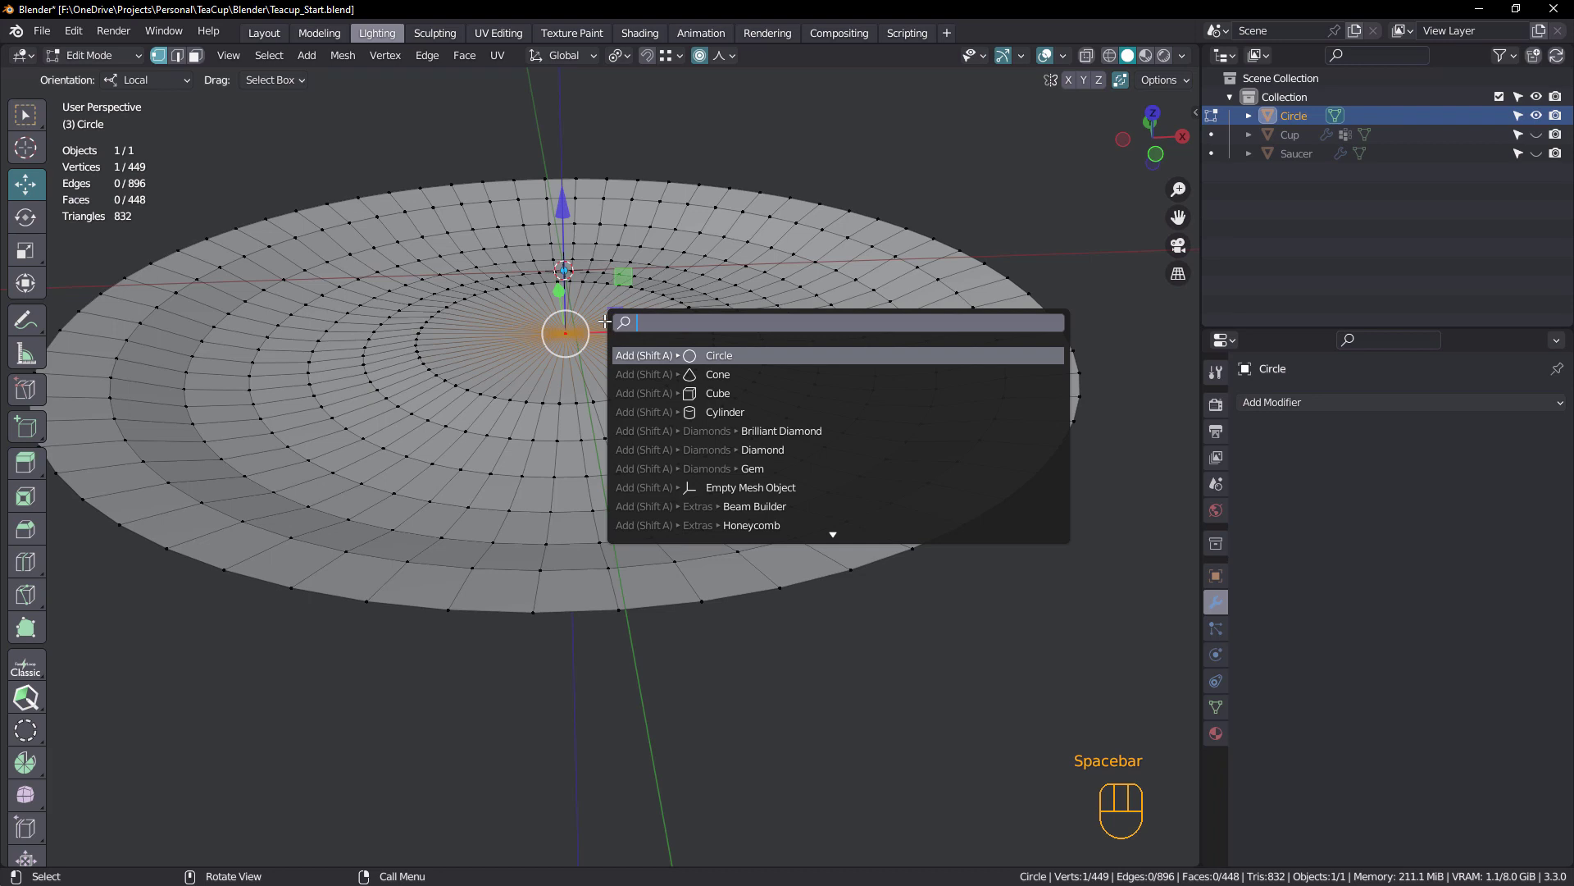
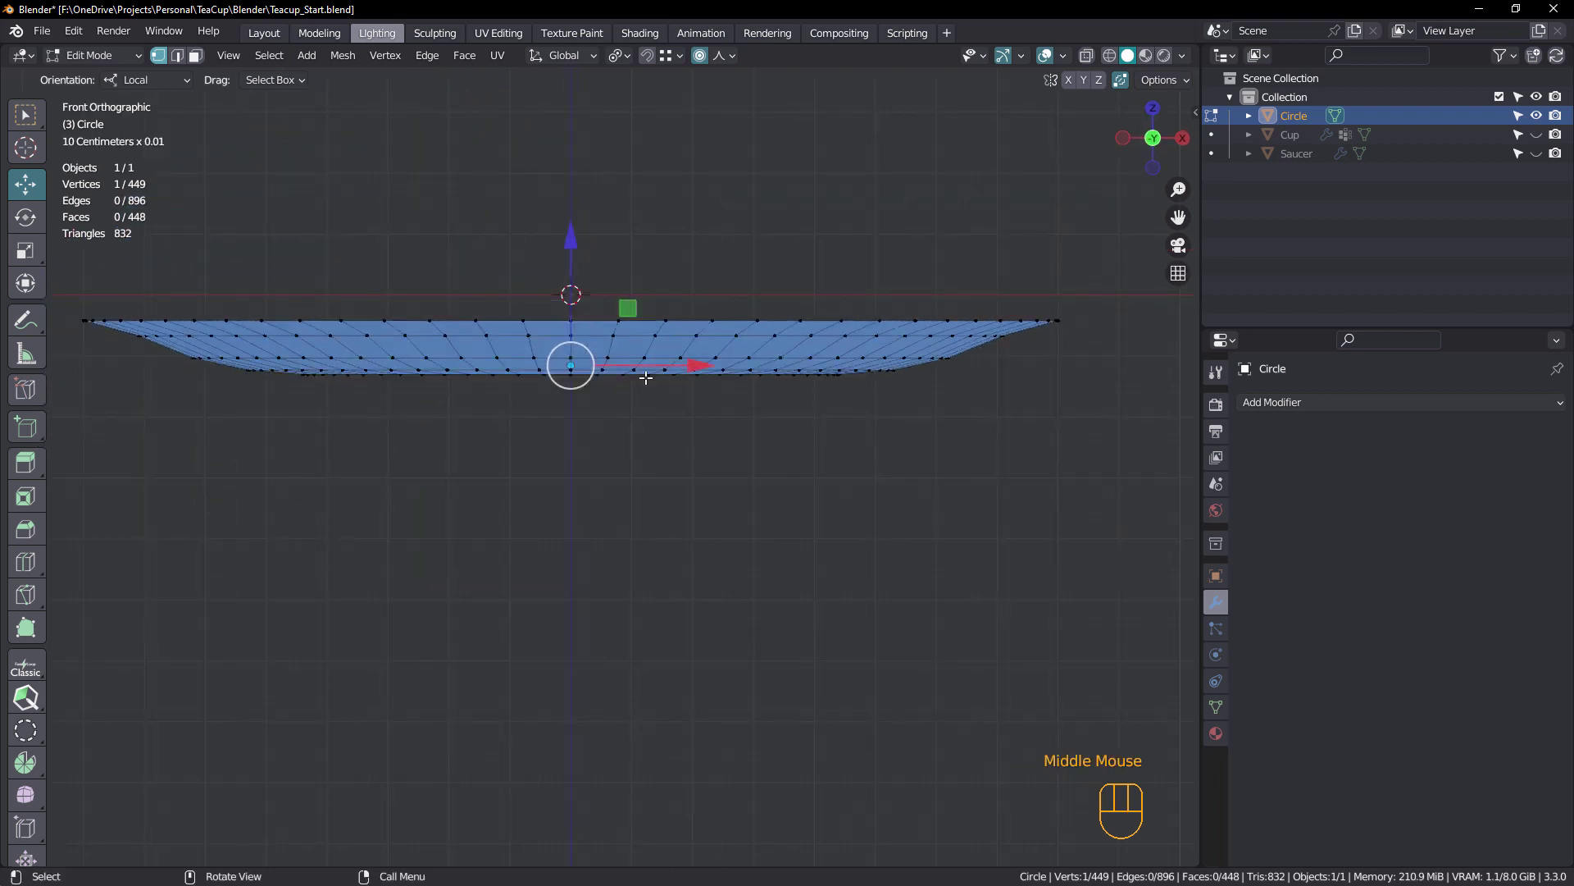
# In Object Mode clear the saucer's location with Alt+G, inspect its dished profile and return to Edit Mode
pyautogui.press('Tab')
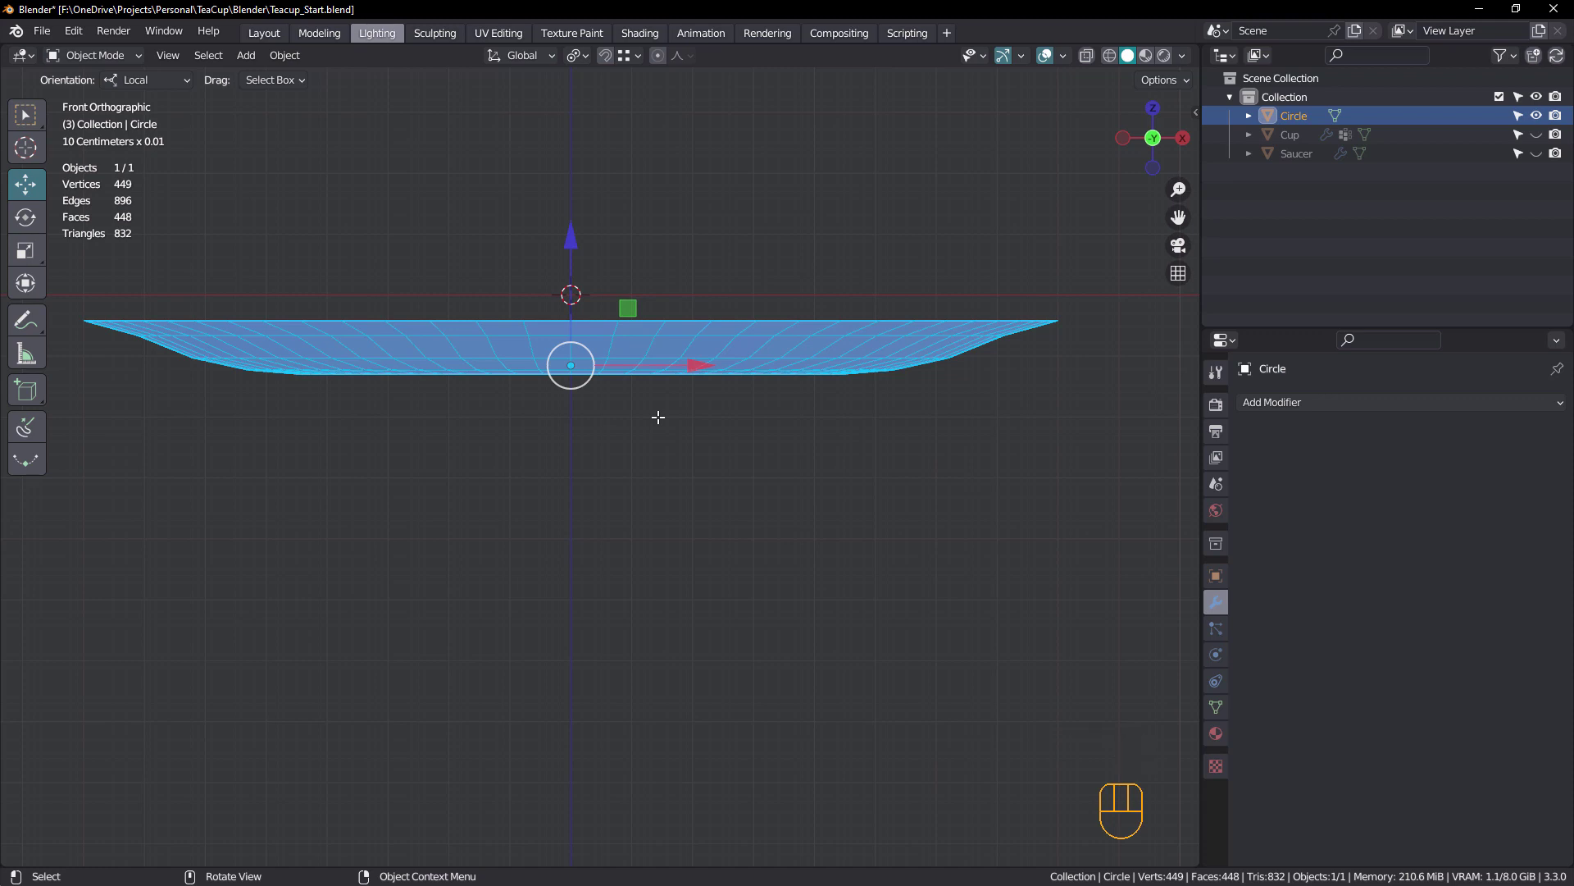
pyautogui.press('alt+g')
pyautogui.moveTo(677, 295); pyautogui.dragTo(672, 393)
pyautogui.moveTo(661, 386); pyautogui.dragTo(689, 449)
pyautogui.moveTo(626, 359); pyautogui.dragTo(640, 421)
pyautogui.middleClick(639, 421)
pyautogui.click(622, 414)
pyautogui.press('Tab')
# Select the central disc of faces and start rotating it about Z with smooth proportional falloff
pyautogui.moveTo(703, 400); pyautogui.dragTo(693, 441)
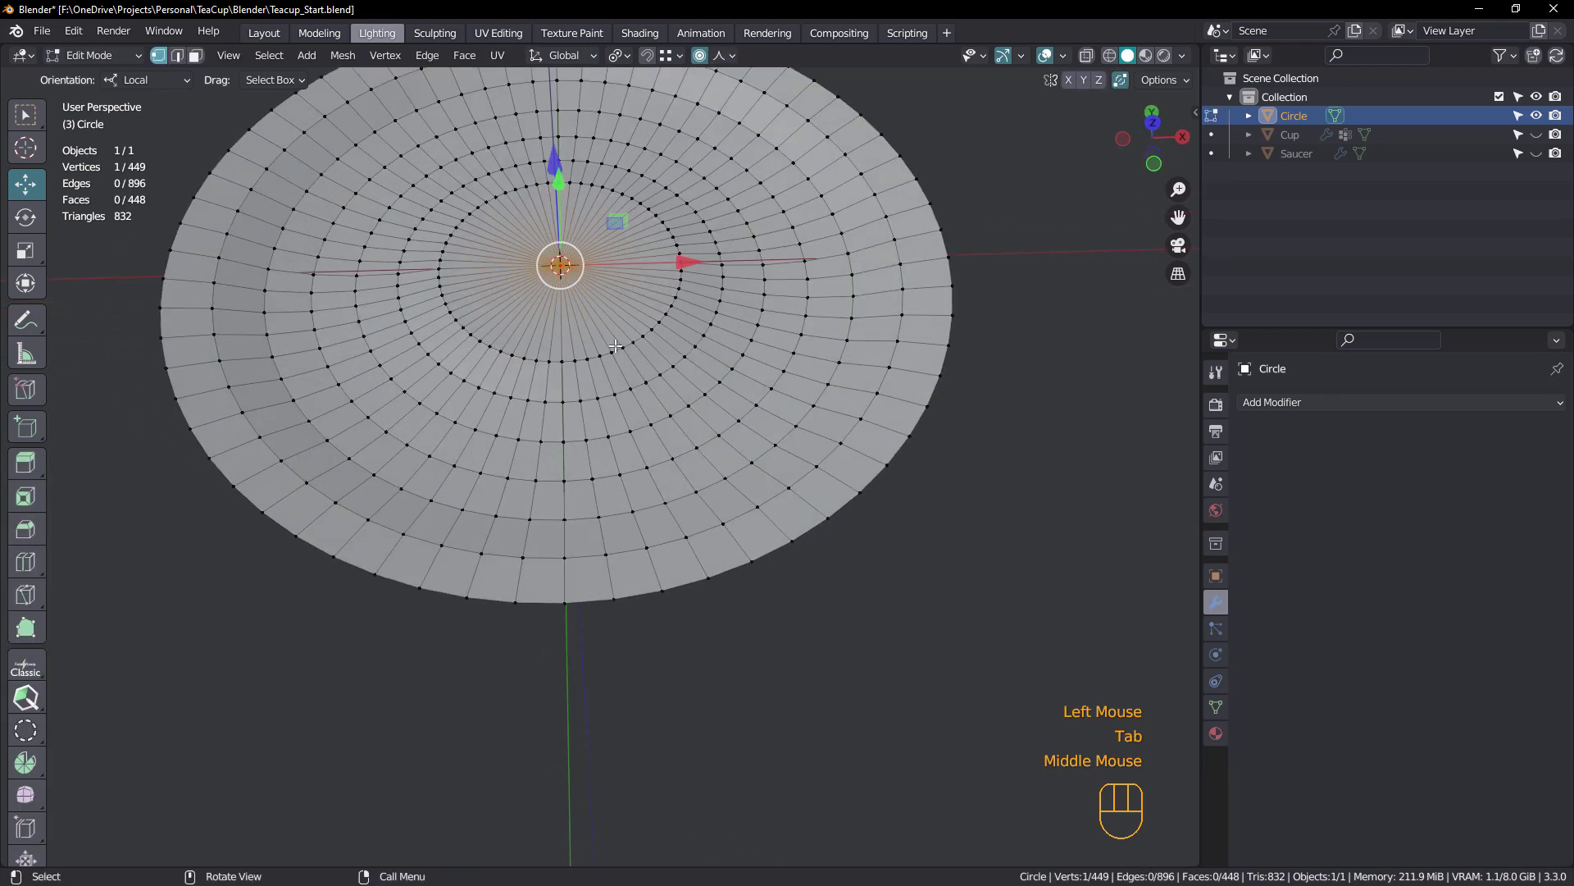
pyautogui.press('3')
pyautogui.moveTo(635, 374); pyautogui.dragTo(634, 440)
pyautogui.moveTo(566, 357); pyautogui.dragTo(661, 428)
pyautogui.moveTo(647, 398); pyautogui.dragTo(653, 412)
pyautogui.moveTo(661, 366); pyautogui.dragTo(701, 387)
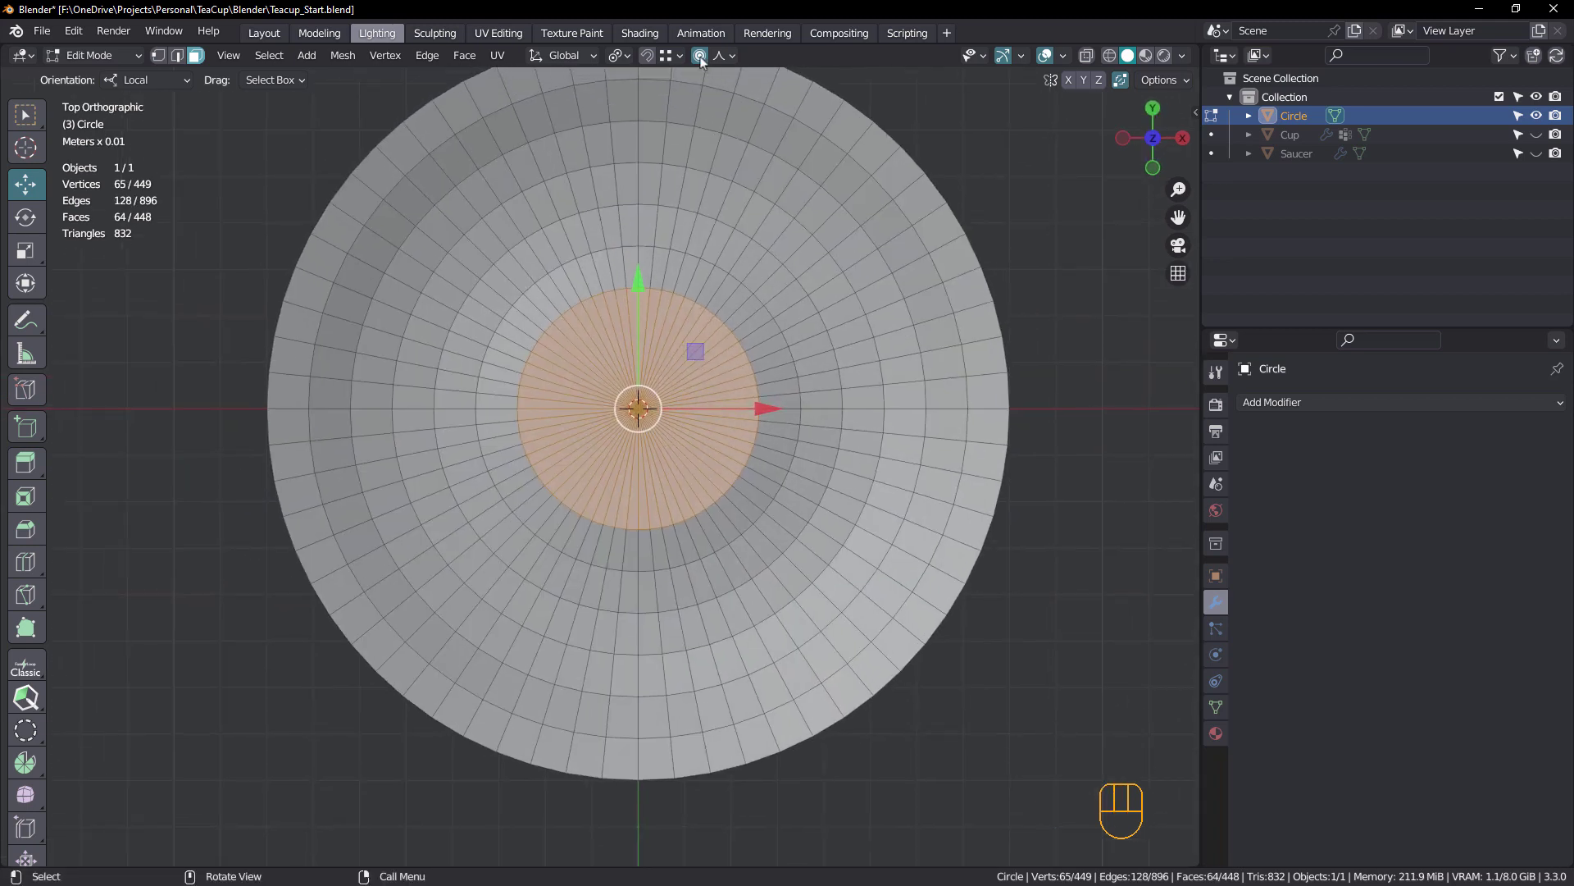
pyautogui.moveTo(739, 65); pyautogui.dragTo(698, 134)
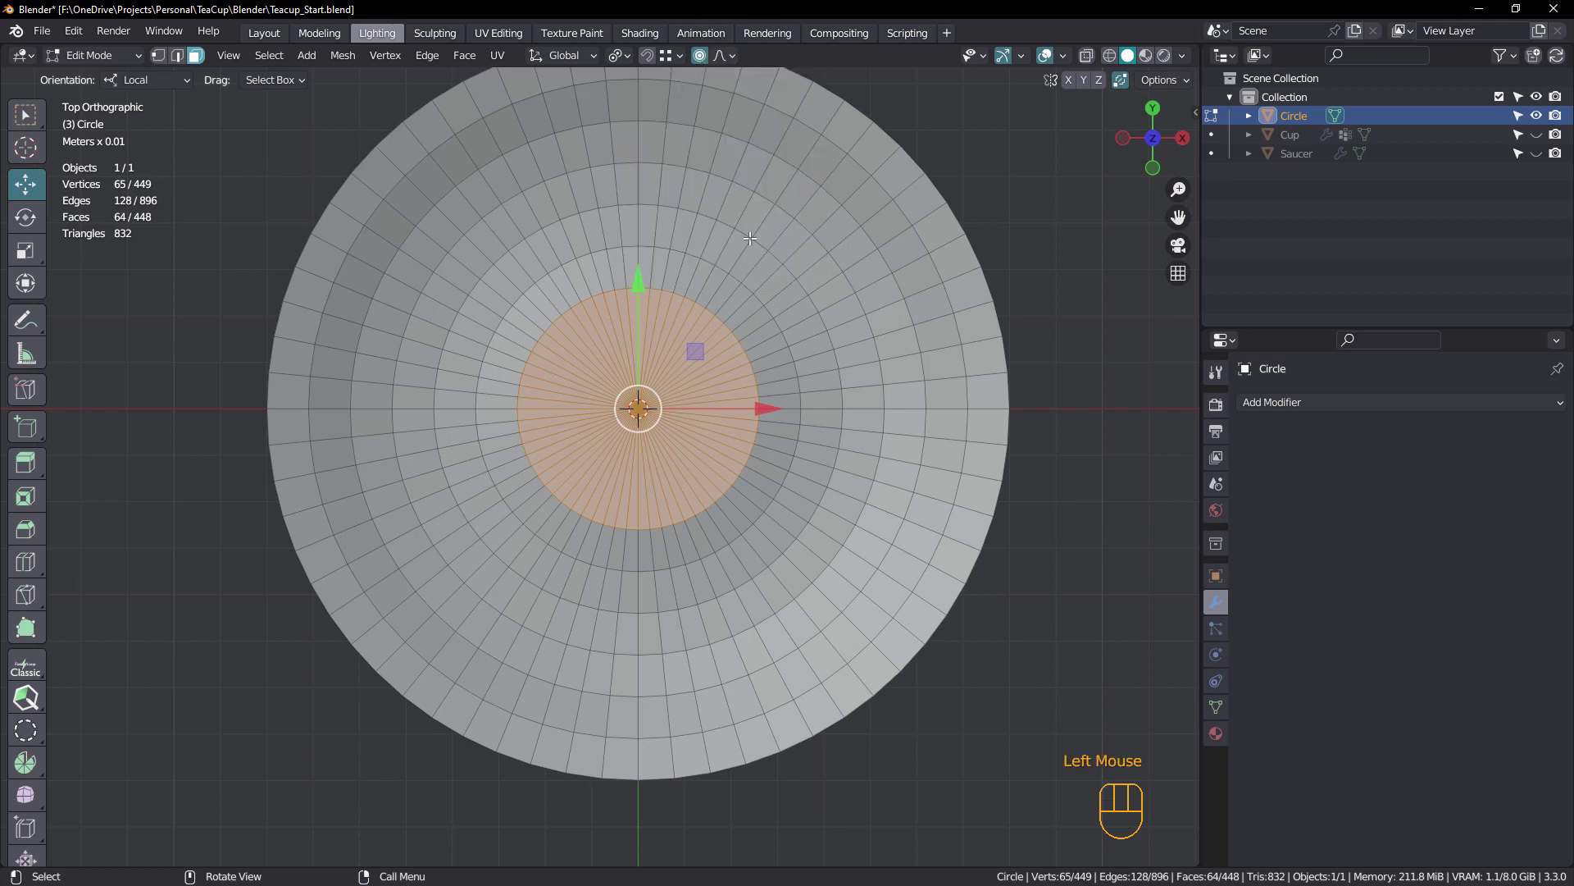
pyautogui.moveTo(759, 251); pyautogui.dragTo(780, 283)
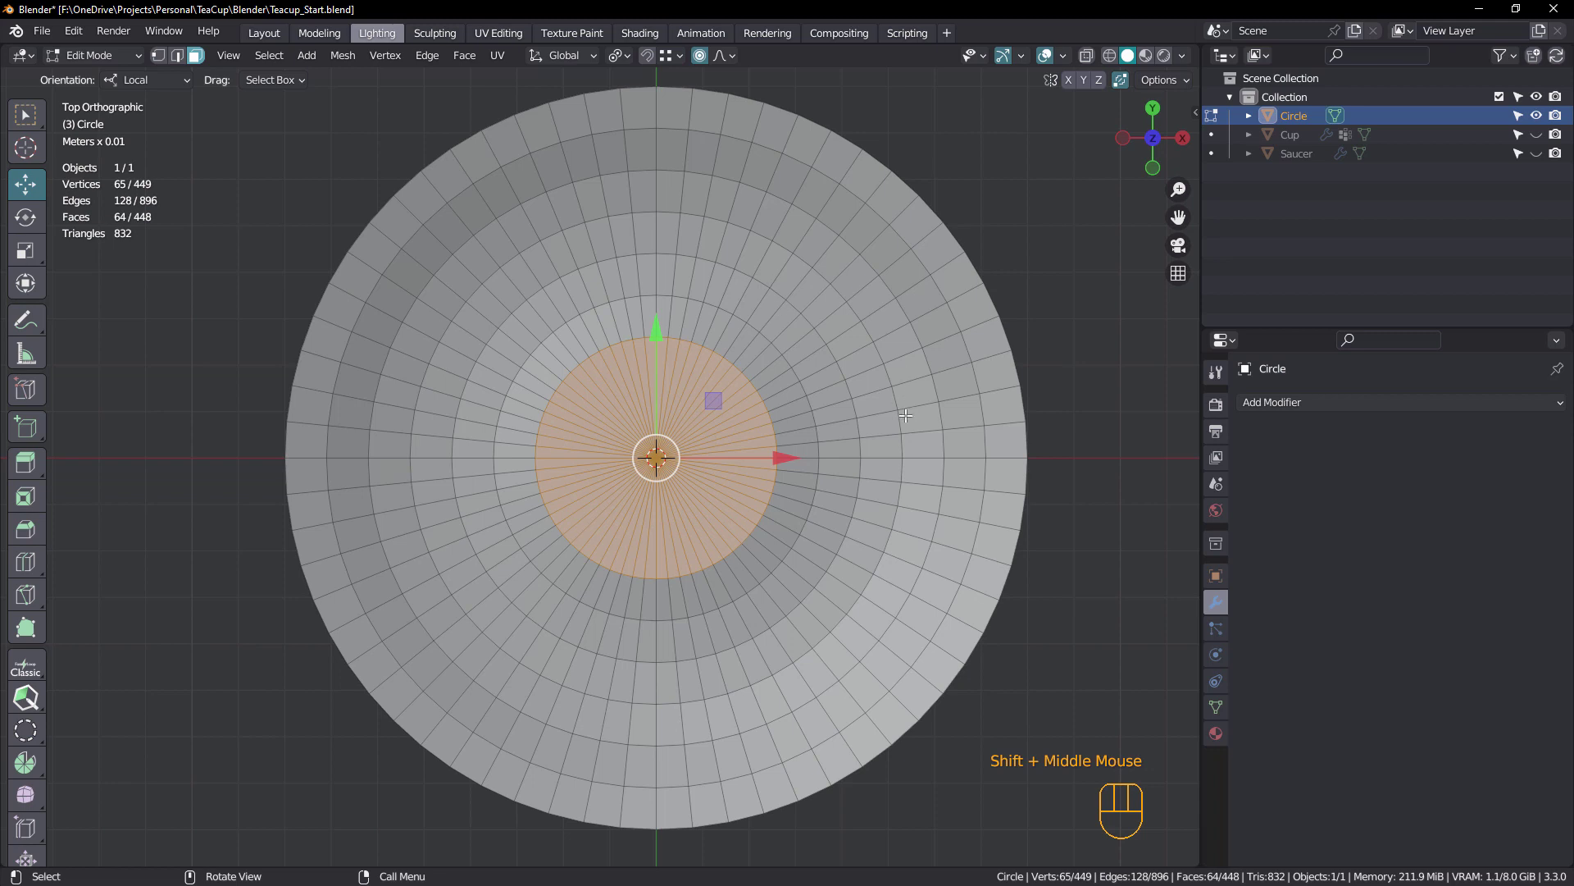
pyautogui.press('r')
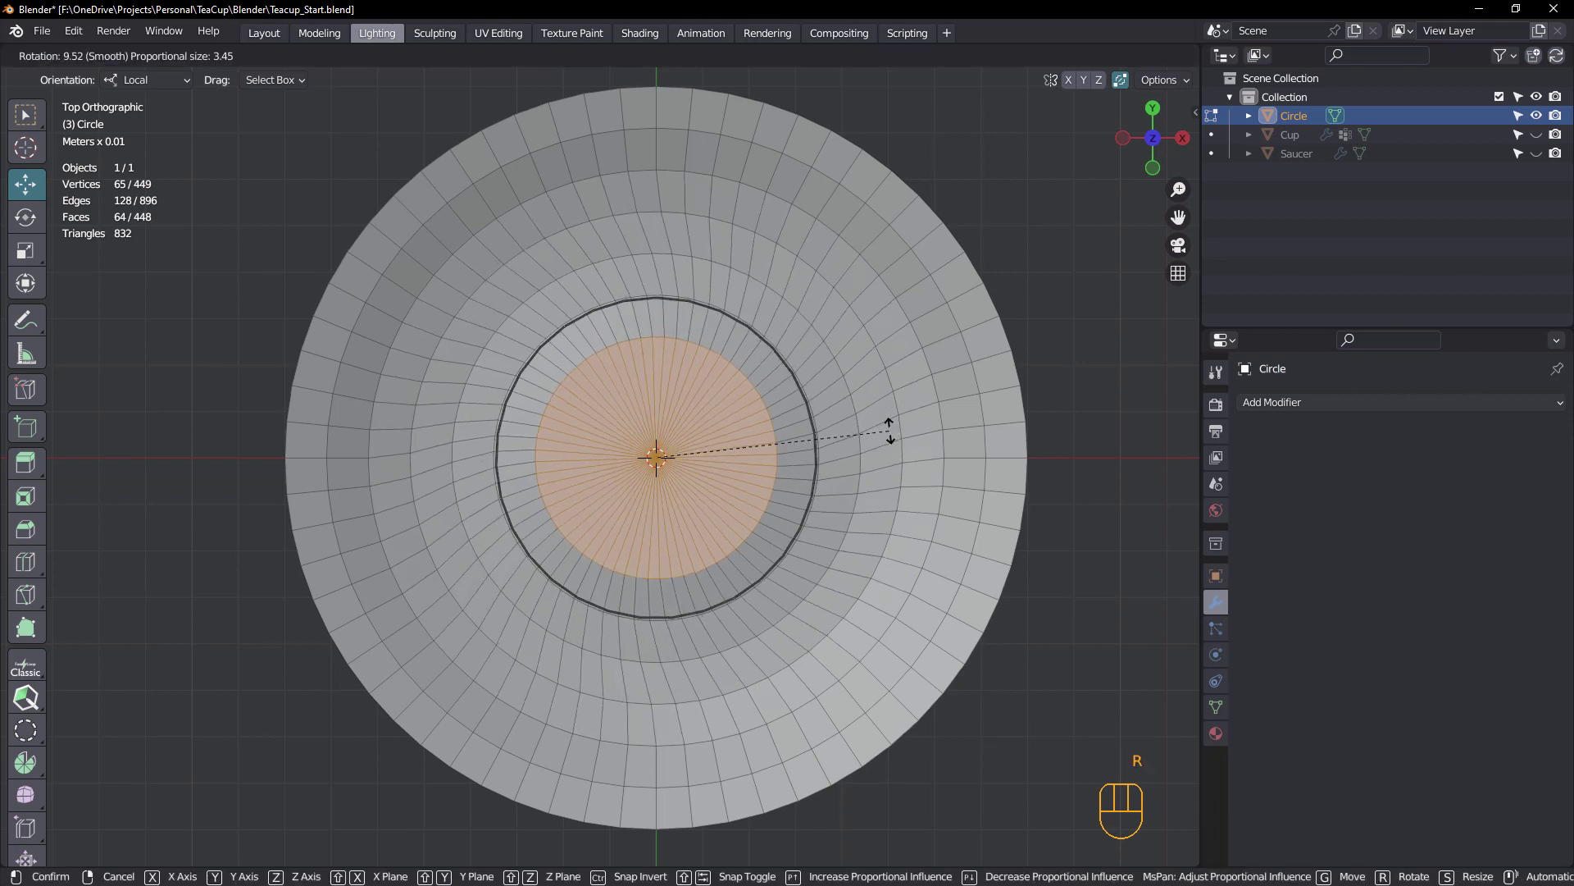
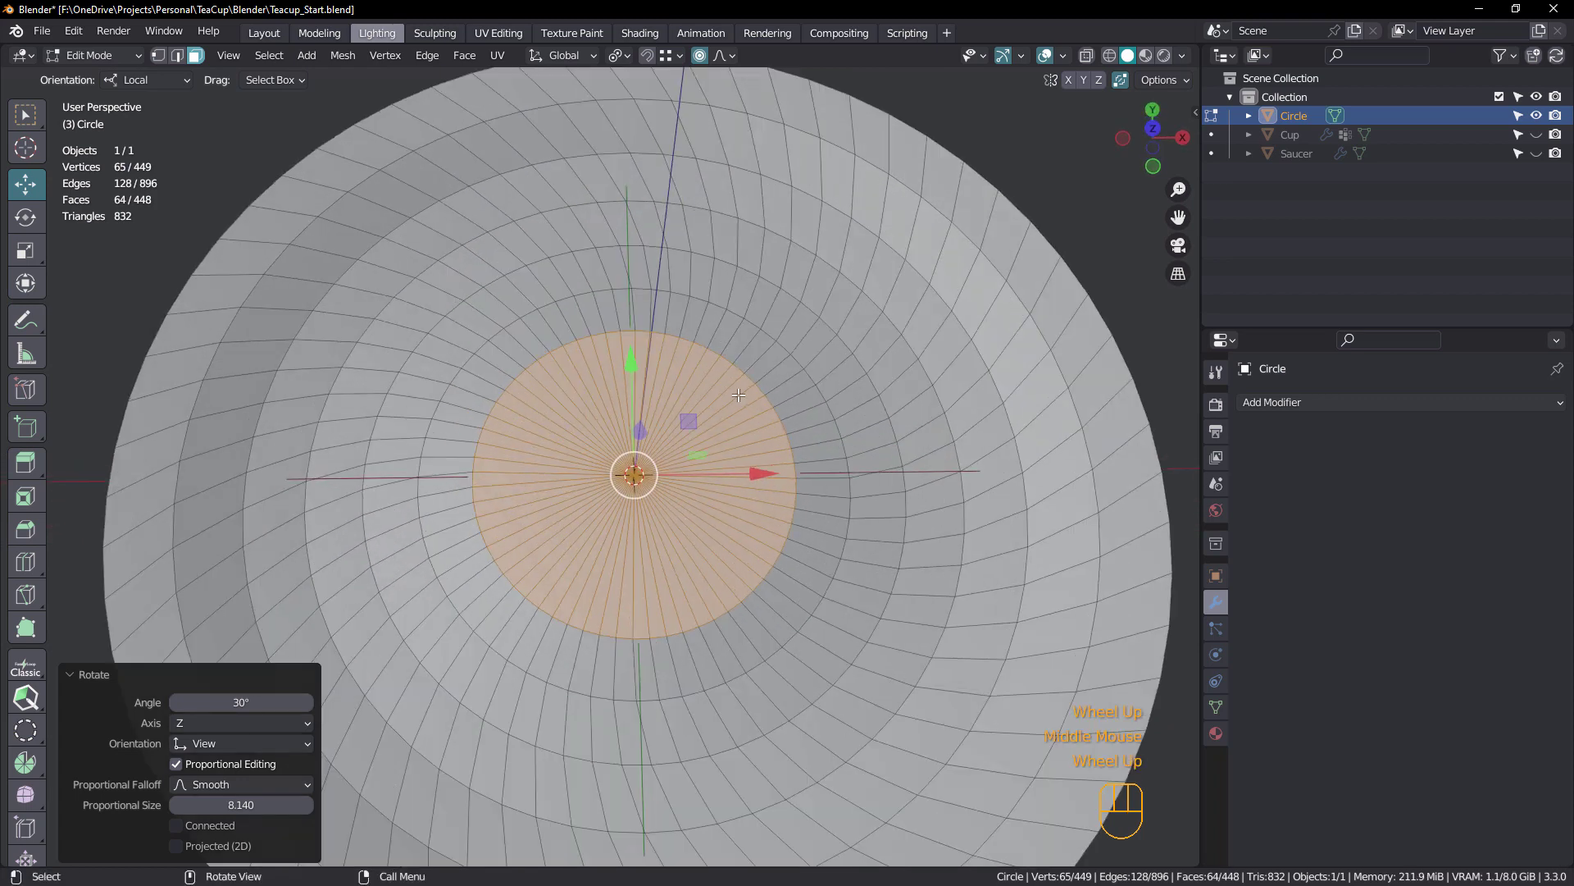
# Inset the central disc of faces, then delete those faces to leave a round hole
pyautogui.press('i')
pyautogui.middleClick(719, 407)
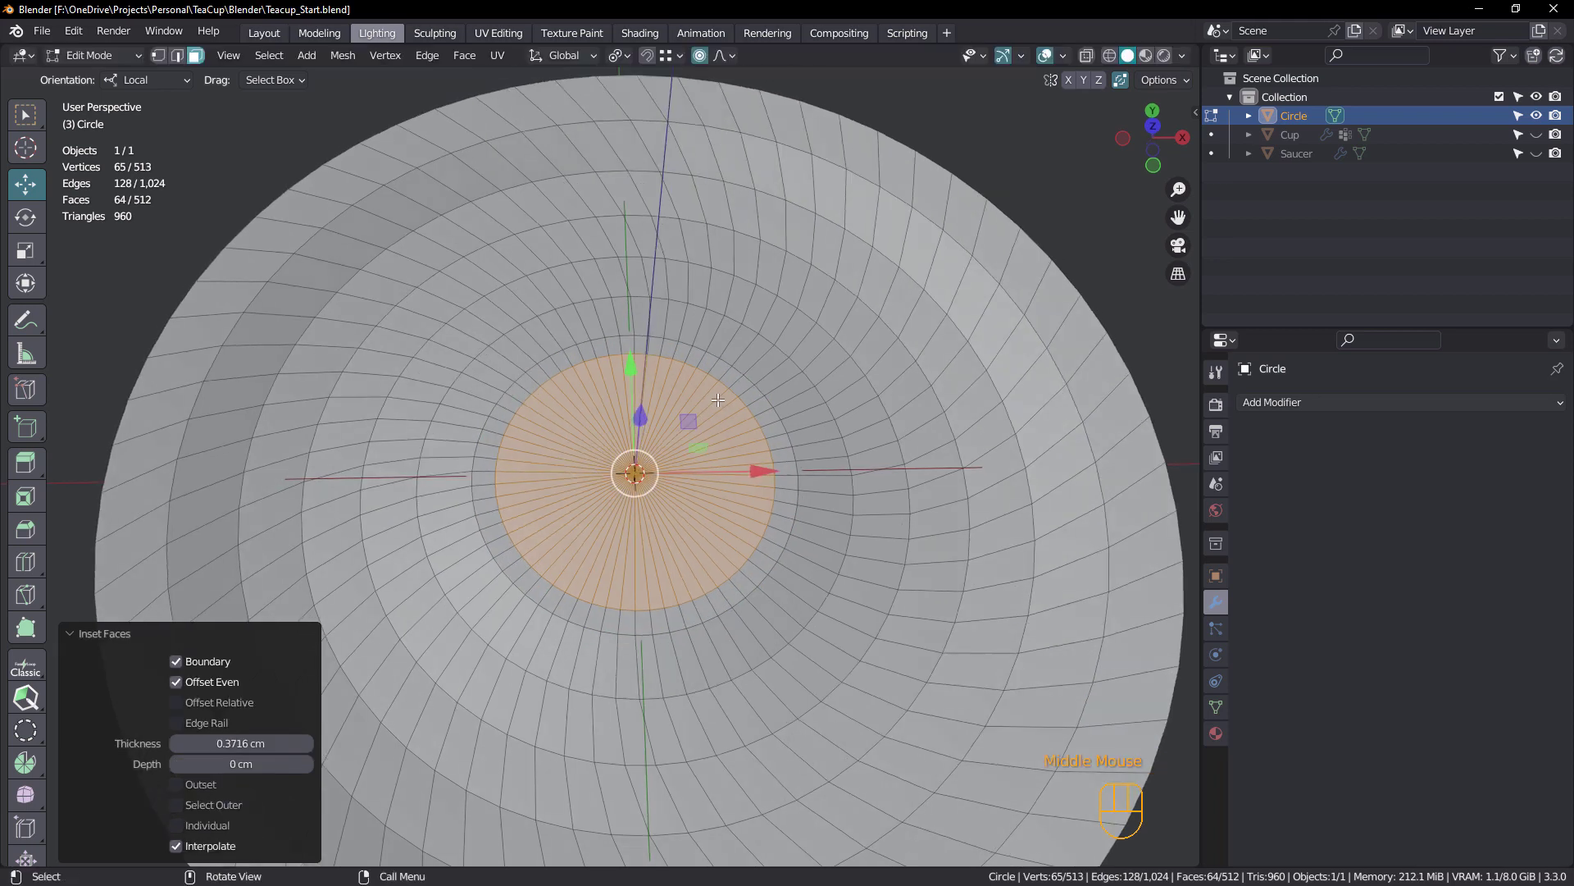
pyautogui.press('Delete')
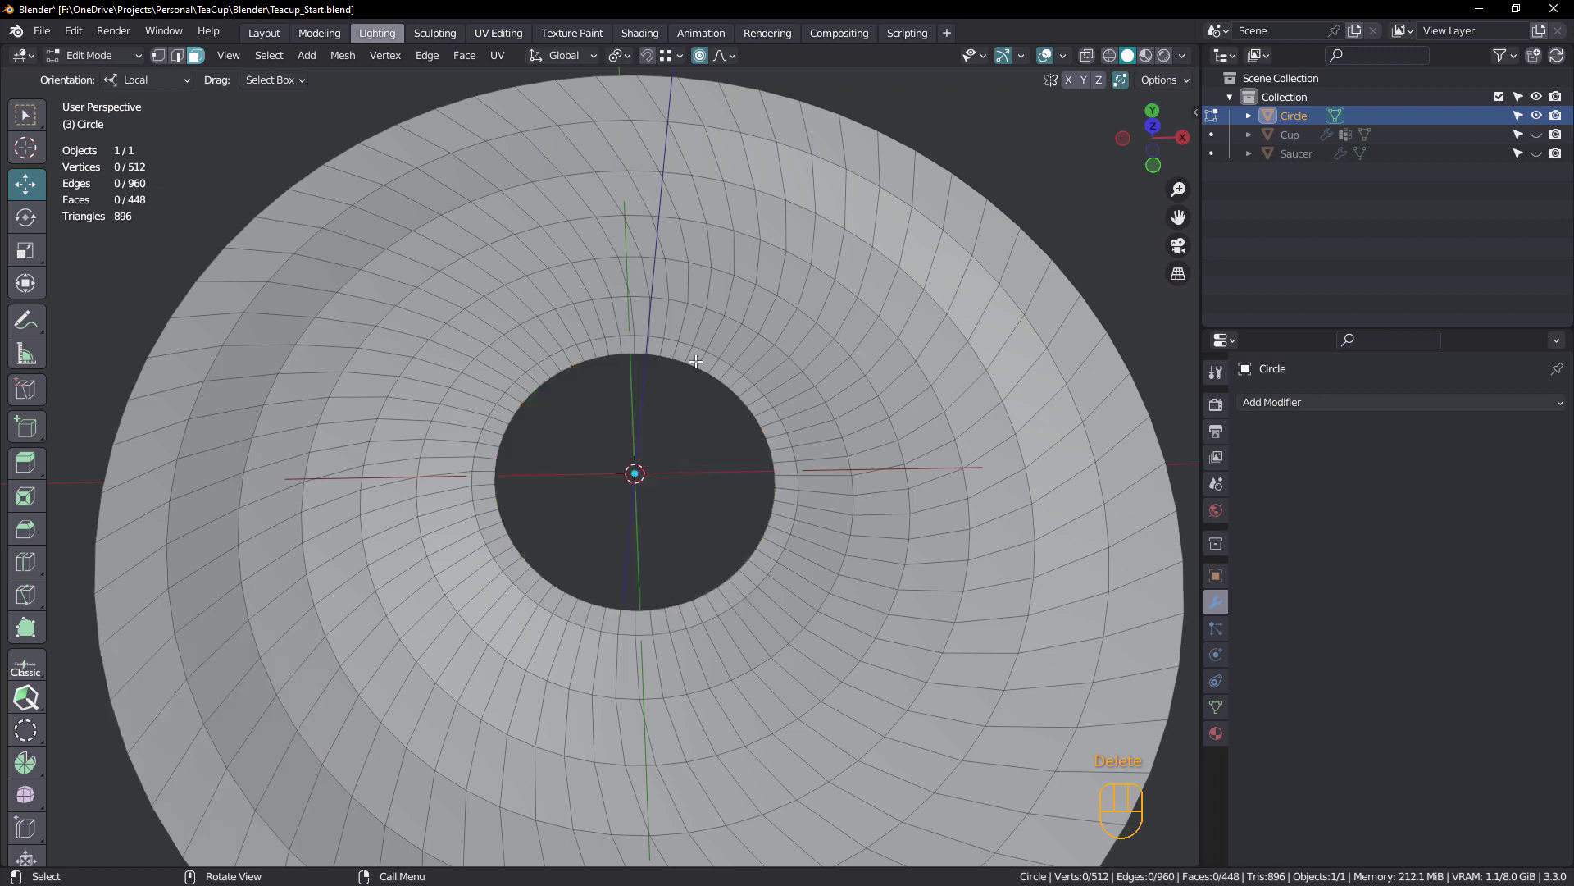
# Select the hole's 64-edge boundary loop and bring up Quick Favorites for Grid Fill
pyautogui.press('2')
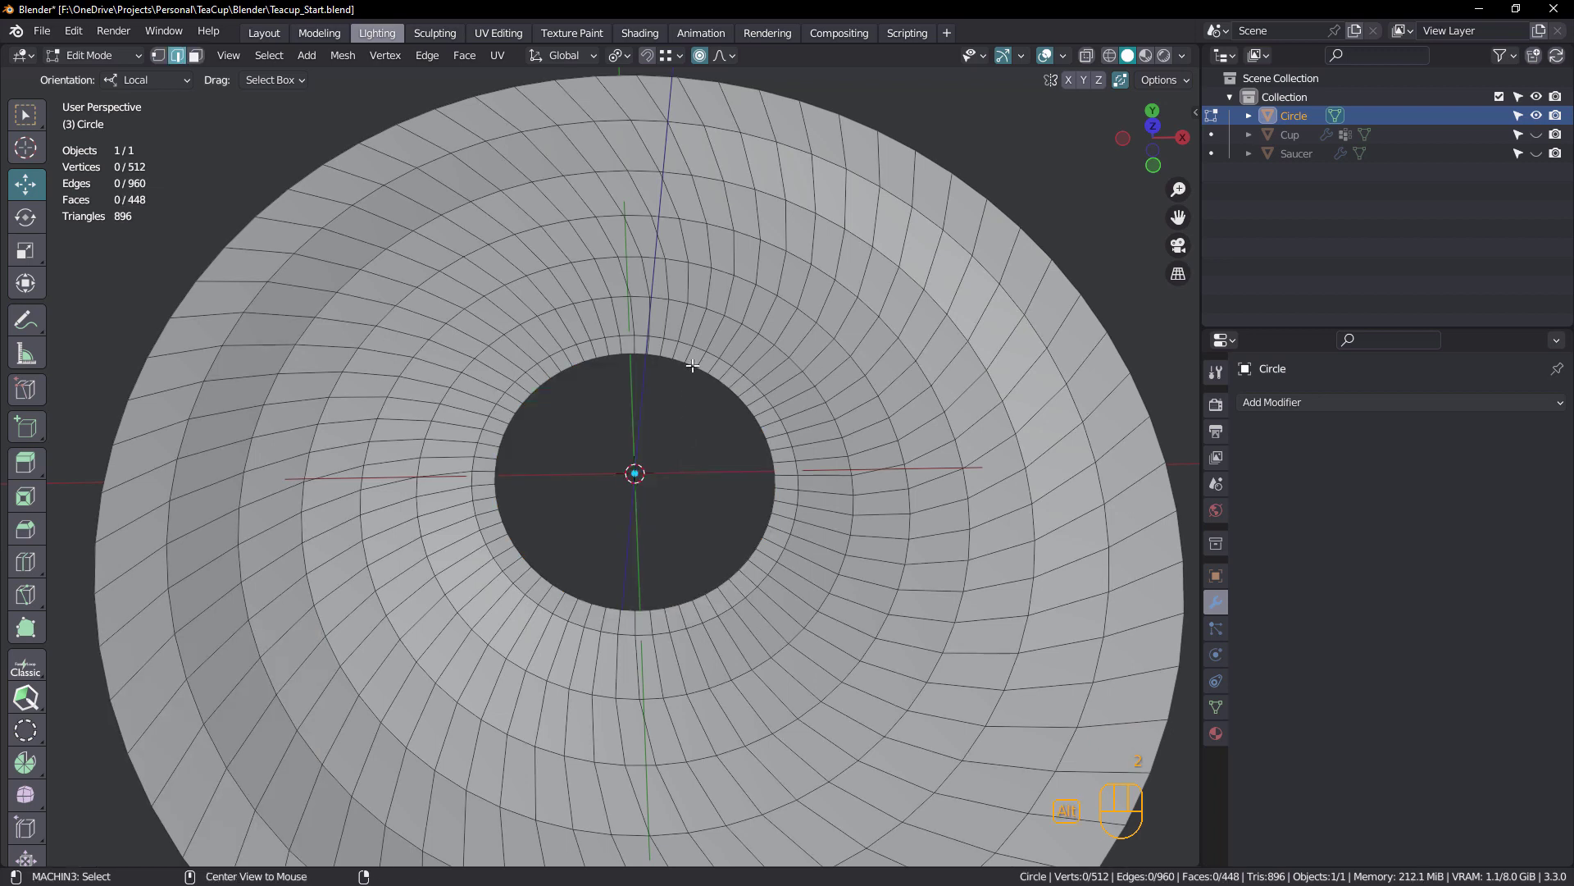
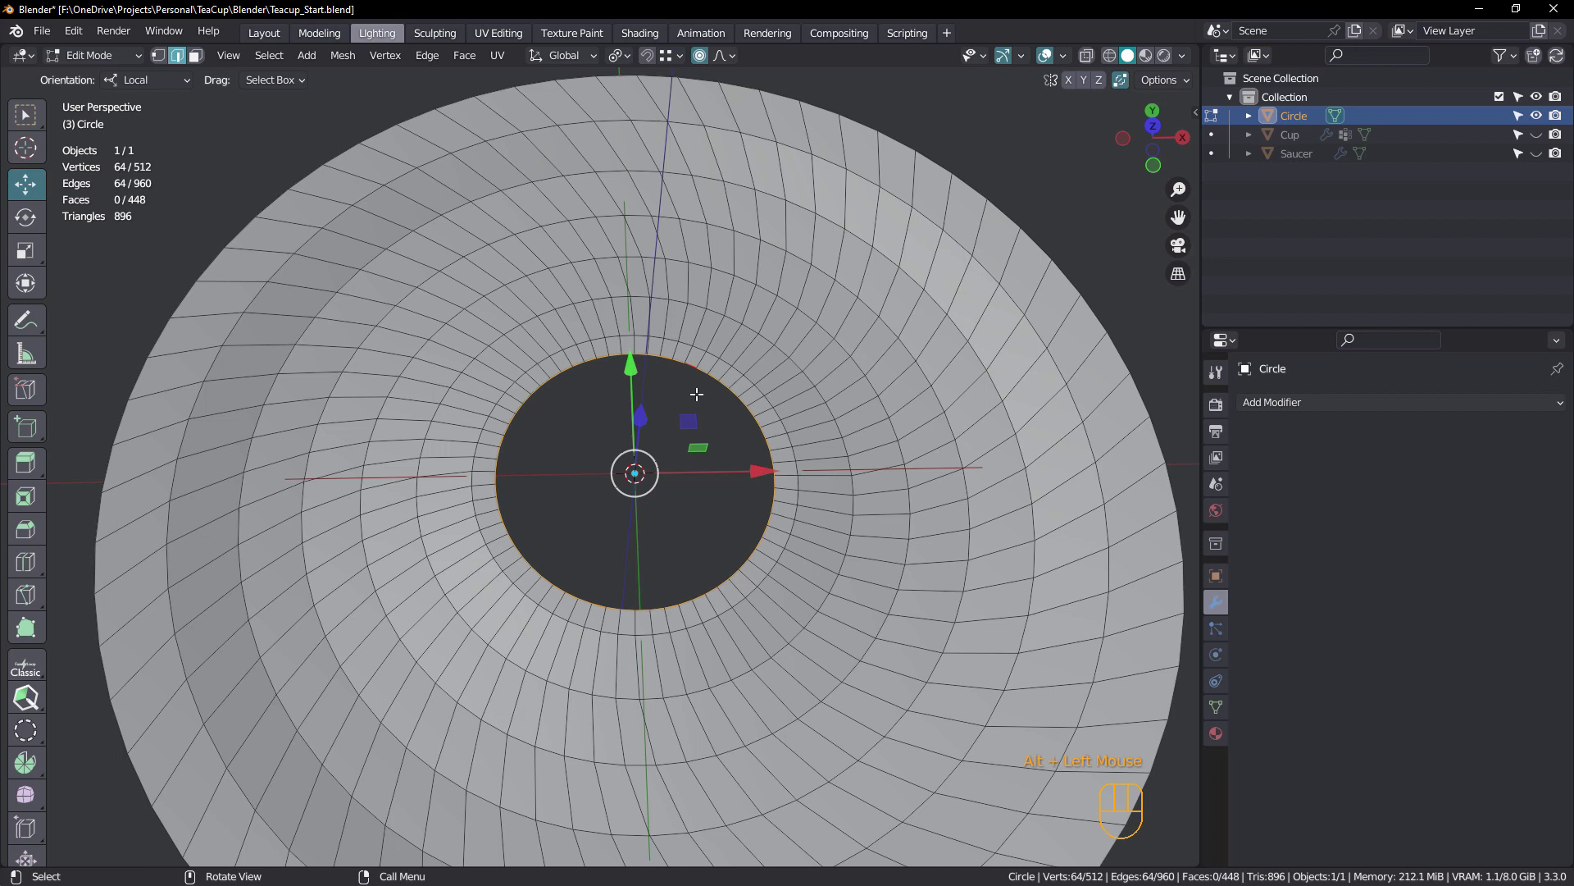
pyautogui.press('q')
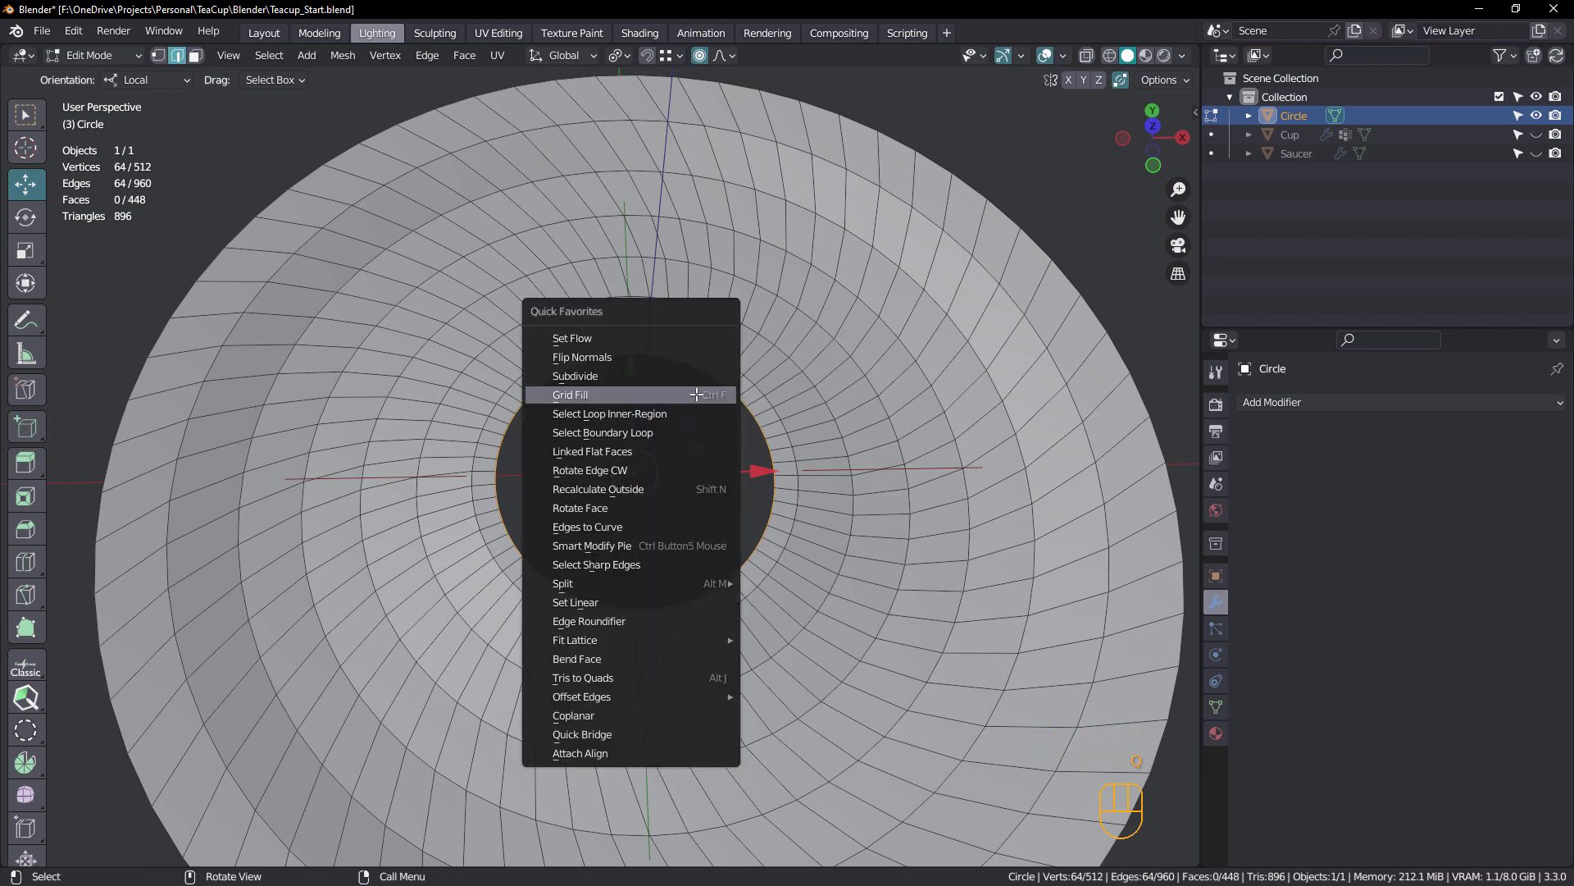
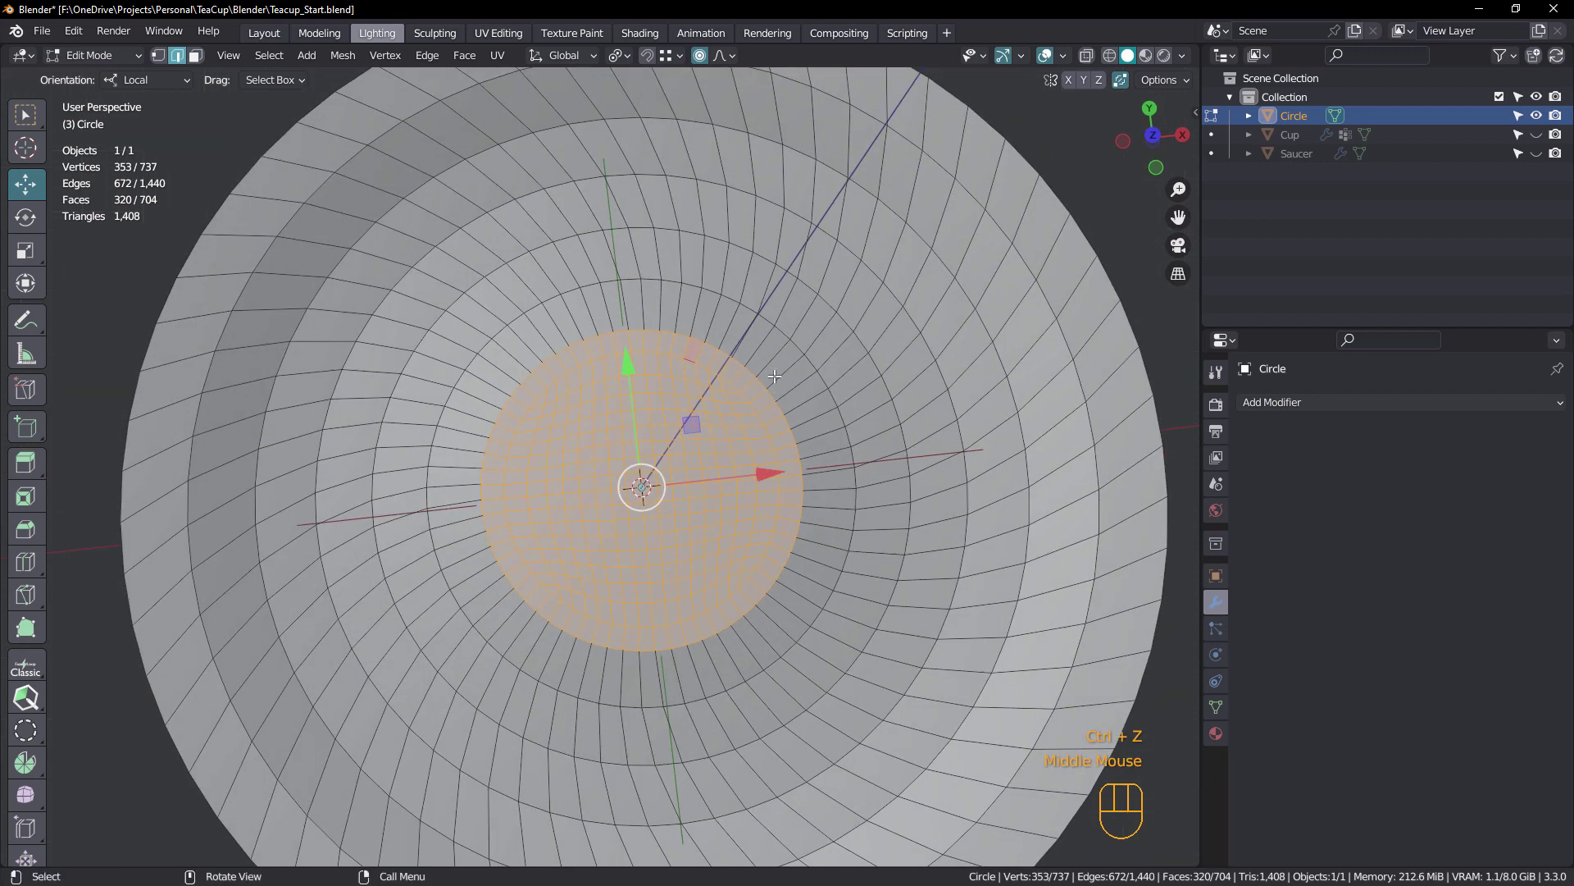
# Hide the centre grid and select every other radial edge loop via Checker Deselect
pyautogui.press('3')
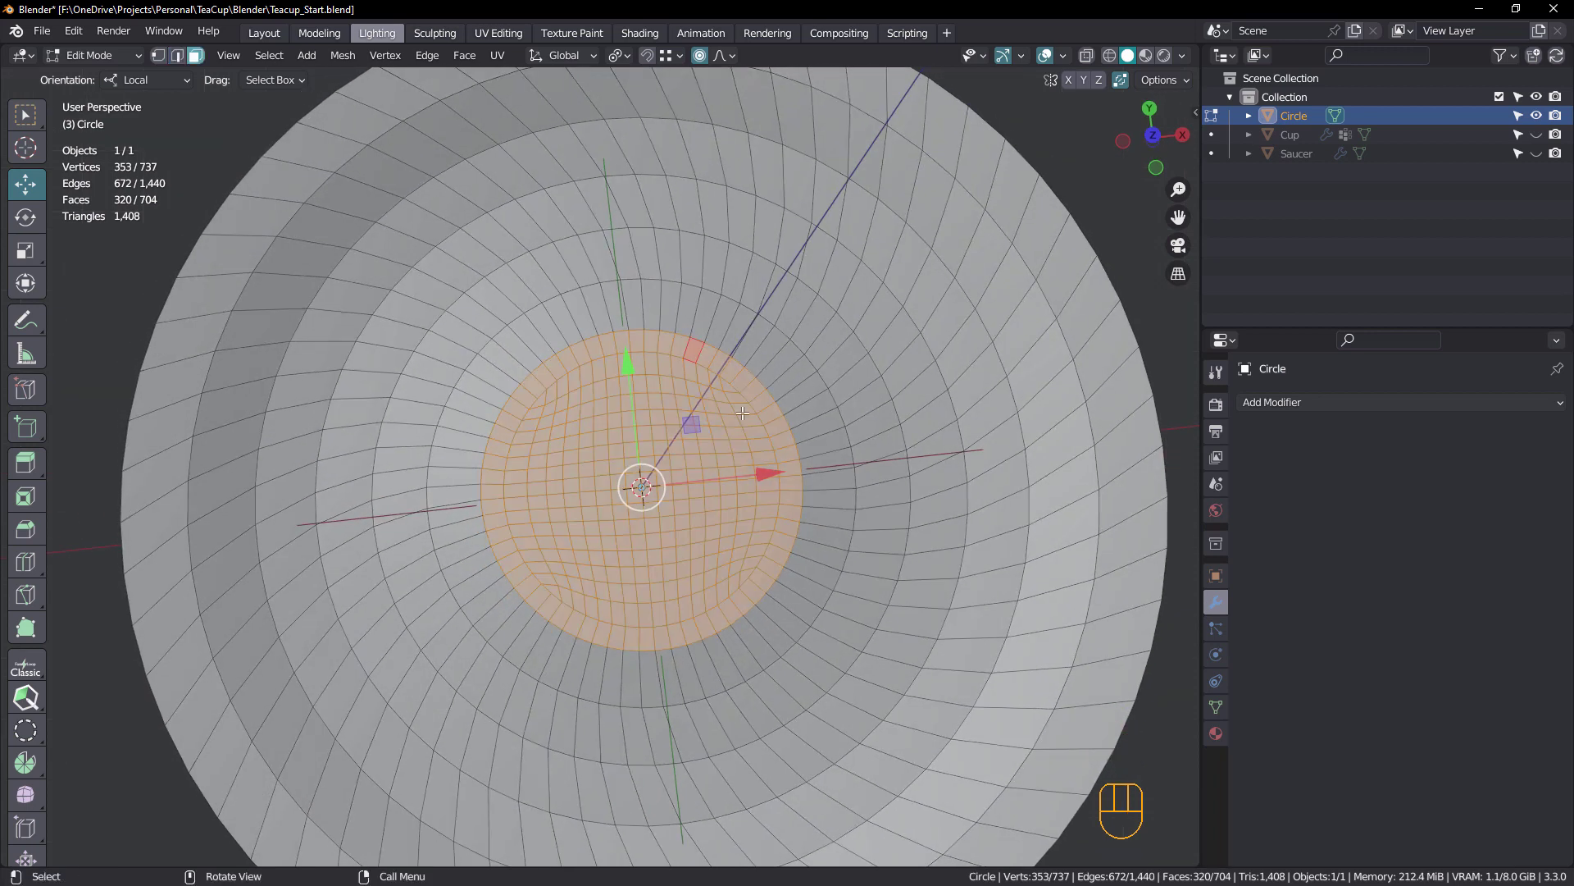
pyautogui.press('h')
pyautogui.press('2')
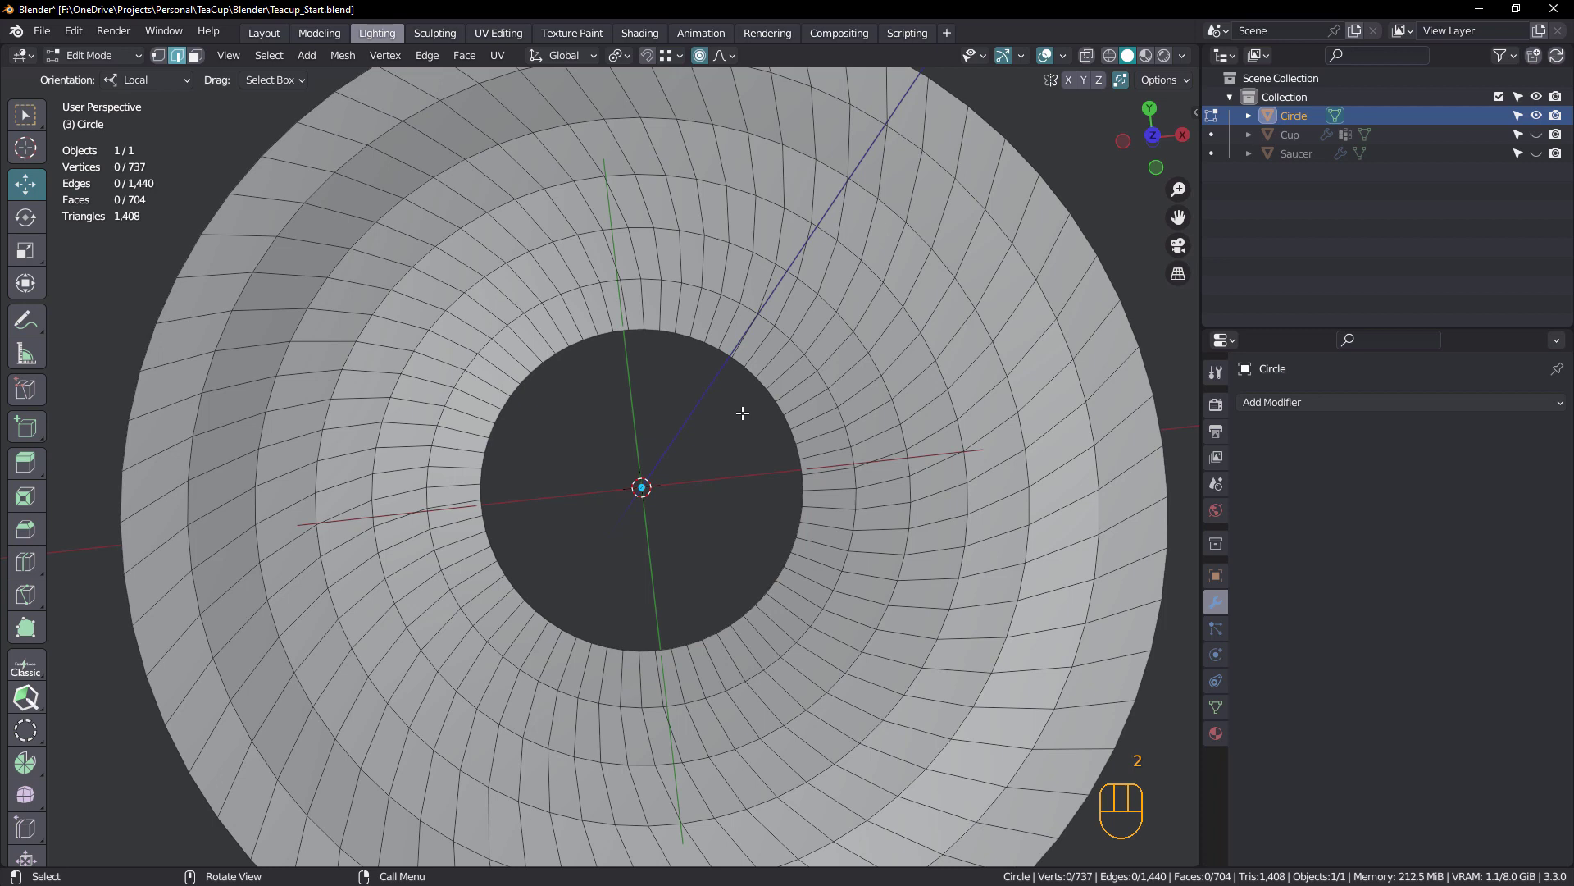
pyautogui.click(734, 317)
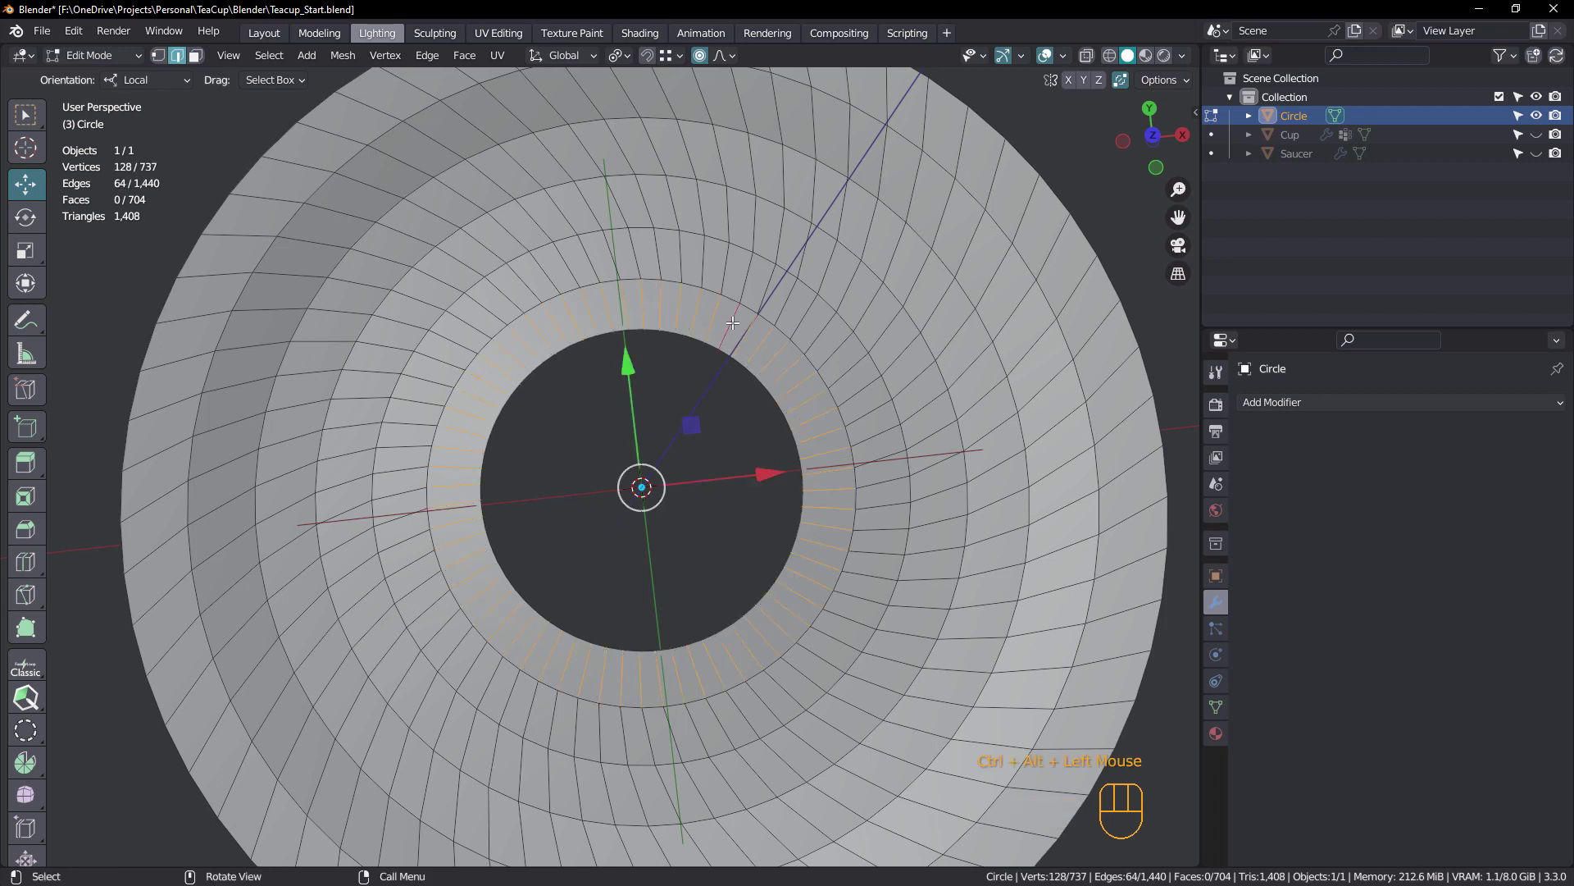
pyautogui.moveTo(283, 58); pyautogui.dragTo(330, 230)
pyautogui.press('ctrl+z')
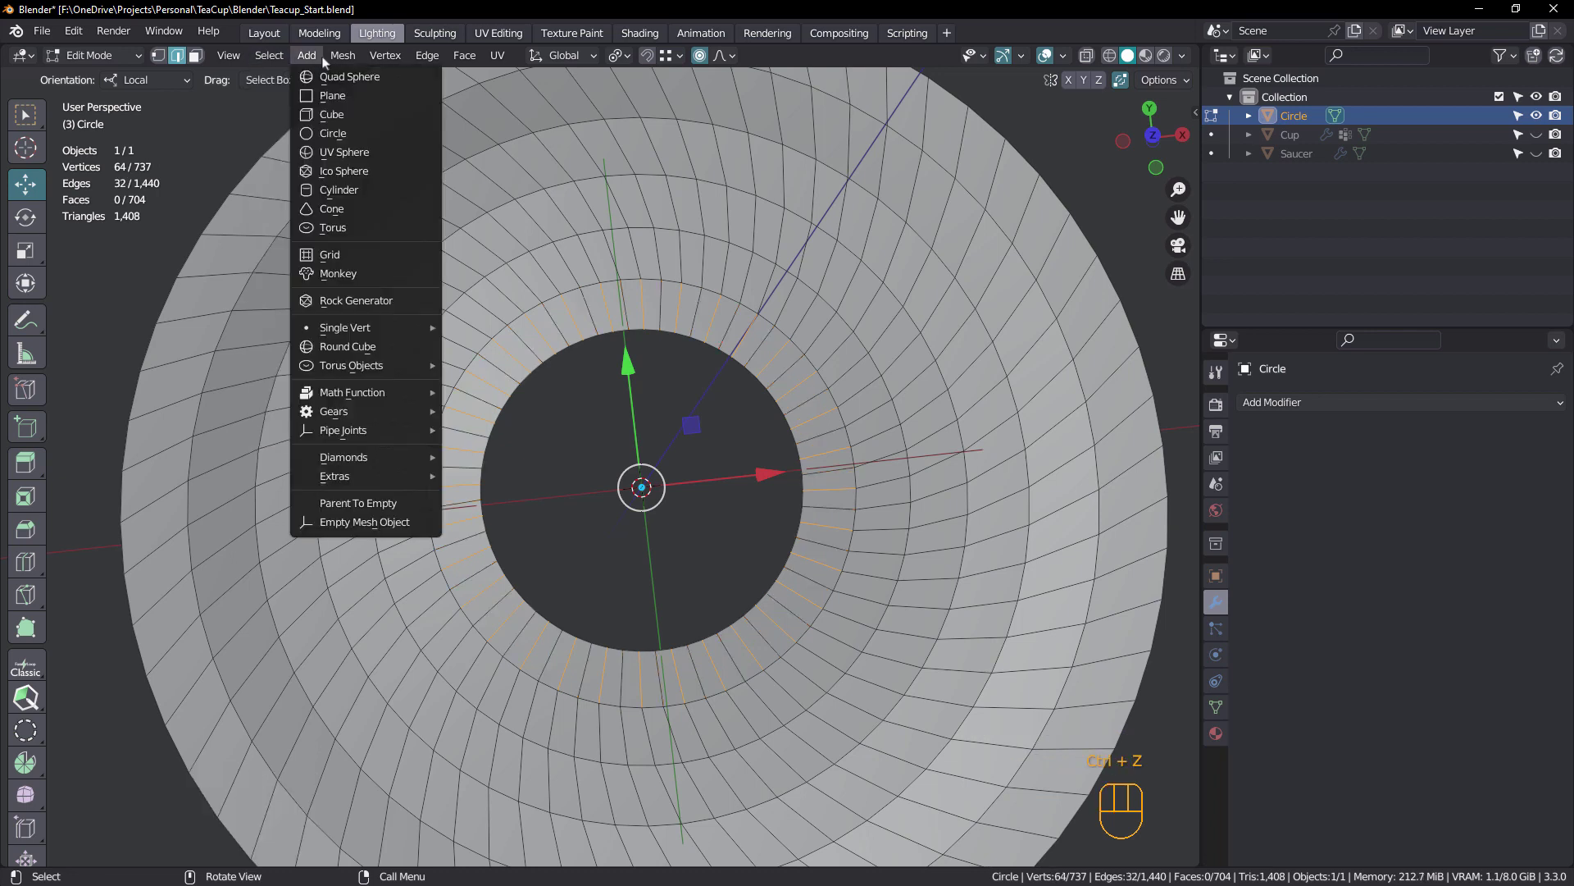
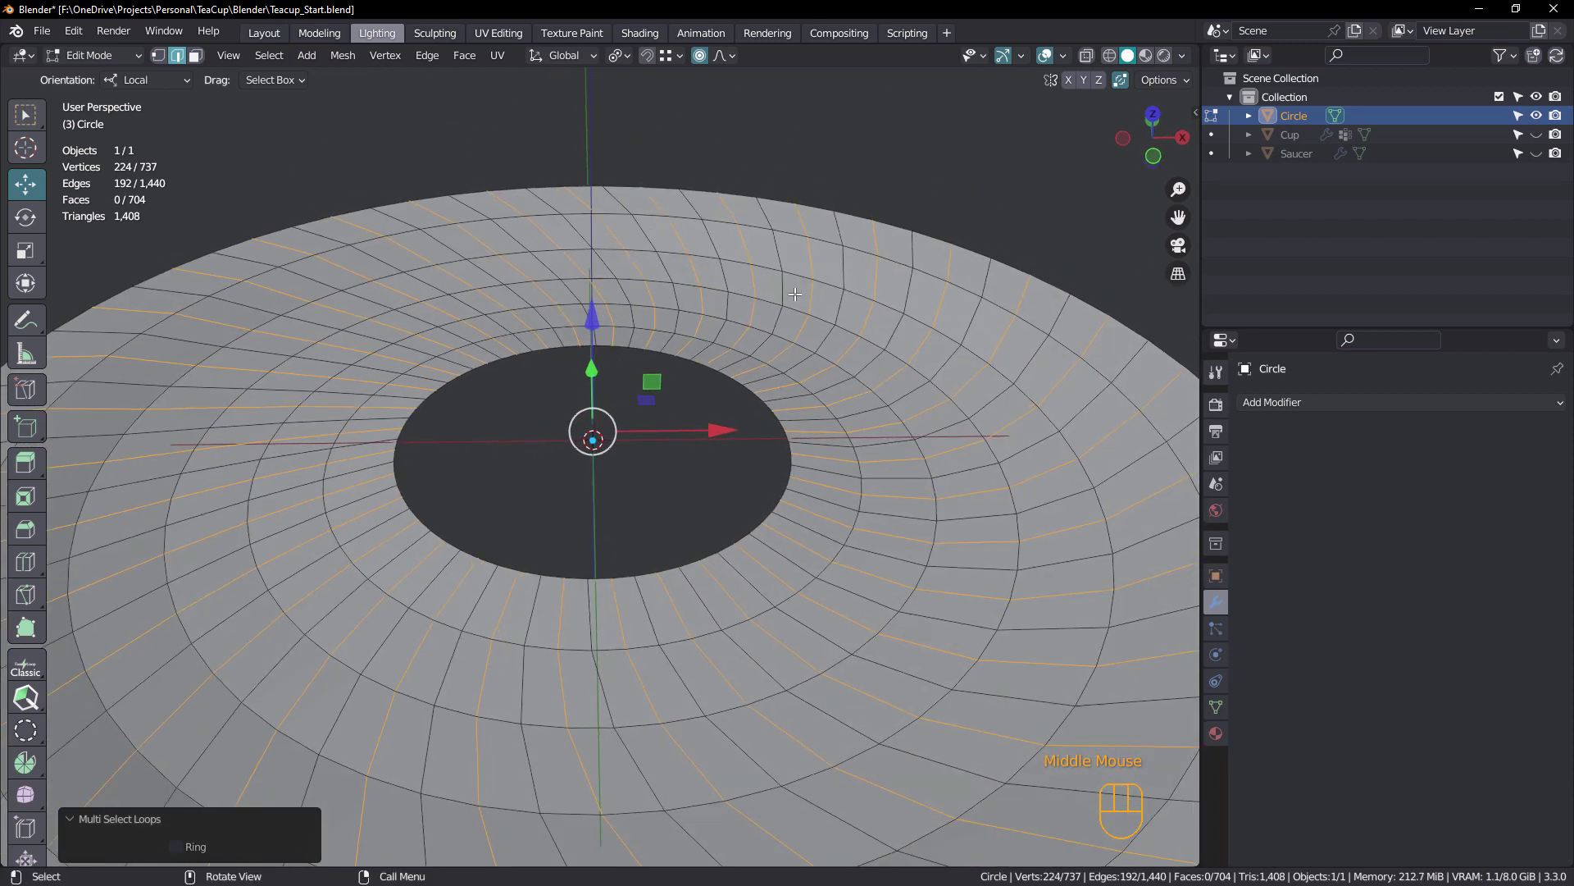
# Shrink/Fatten the alternating radial loops inward by -0.06 cm to flute the surface
pyautogui.press('alt+s')
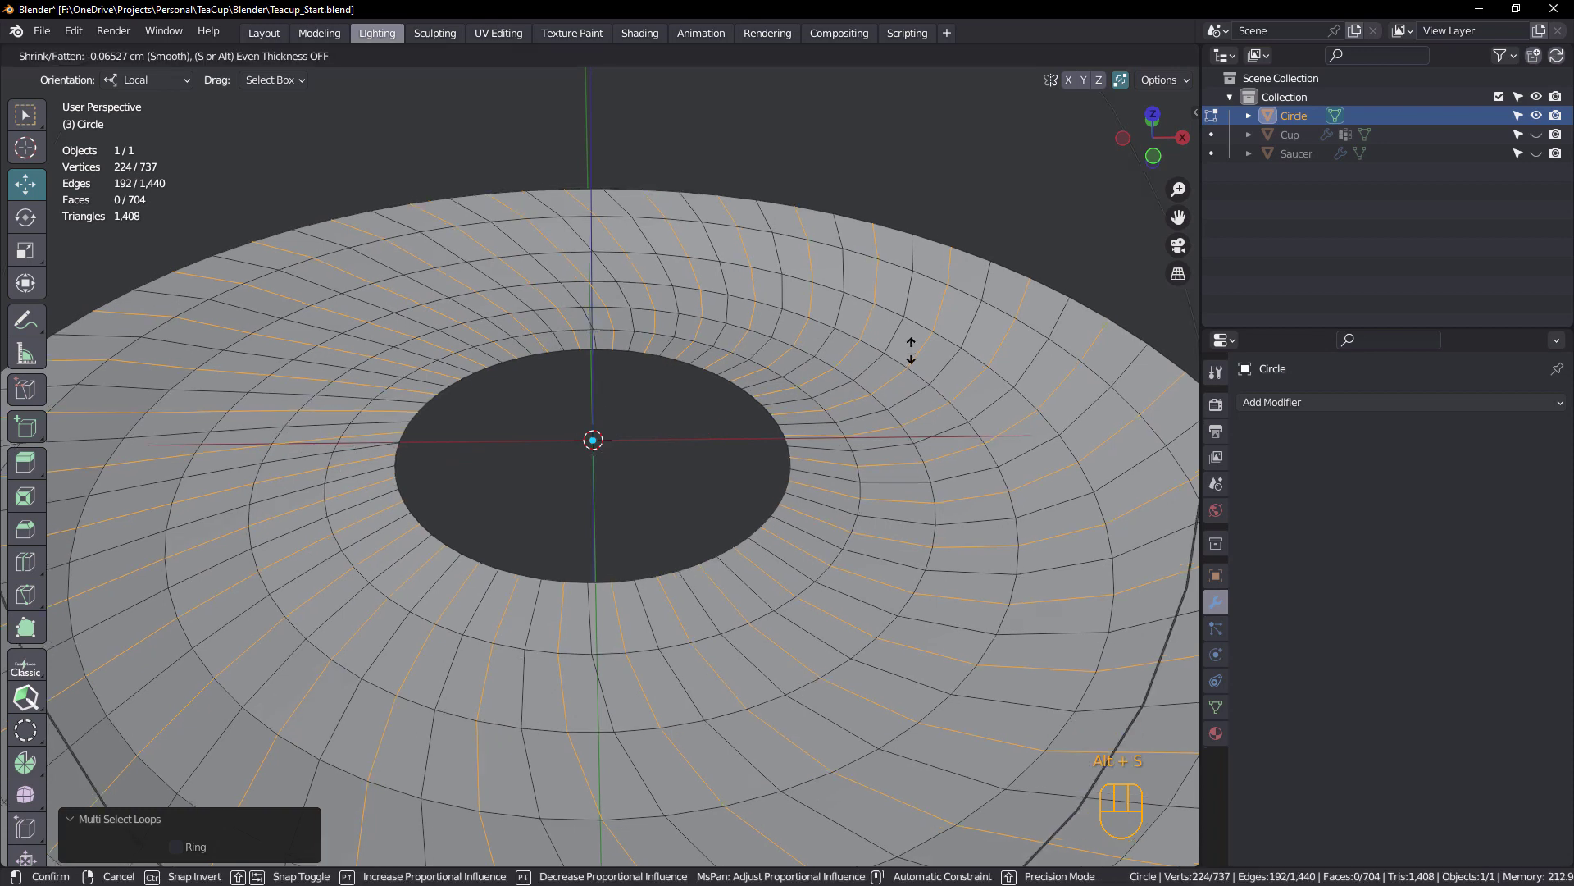
pyautogui.press('ctrl+z')
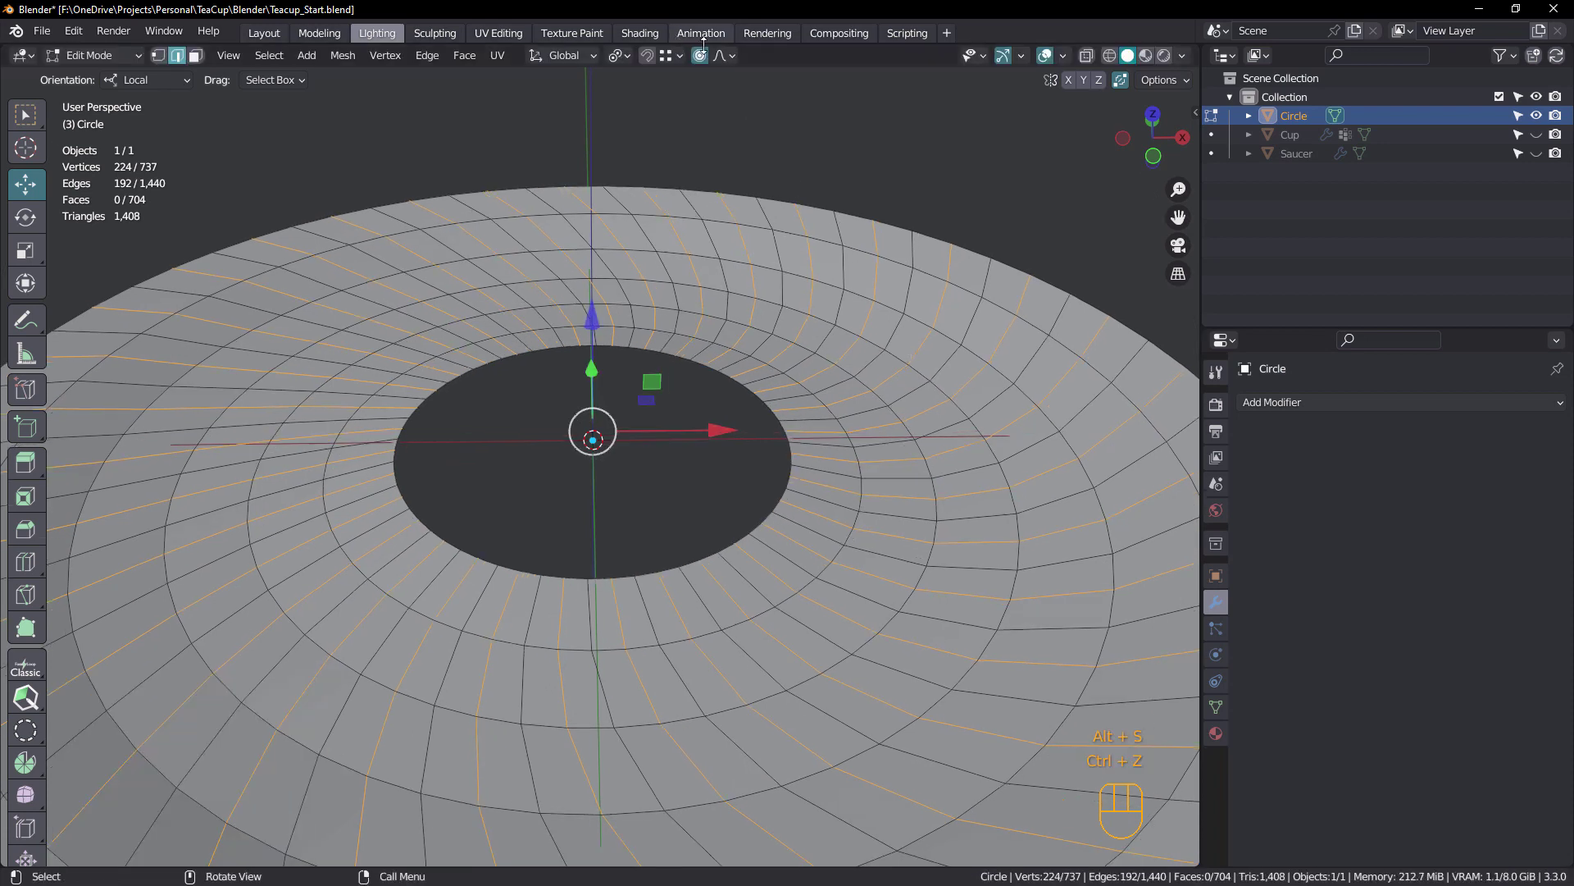
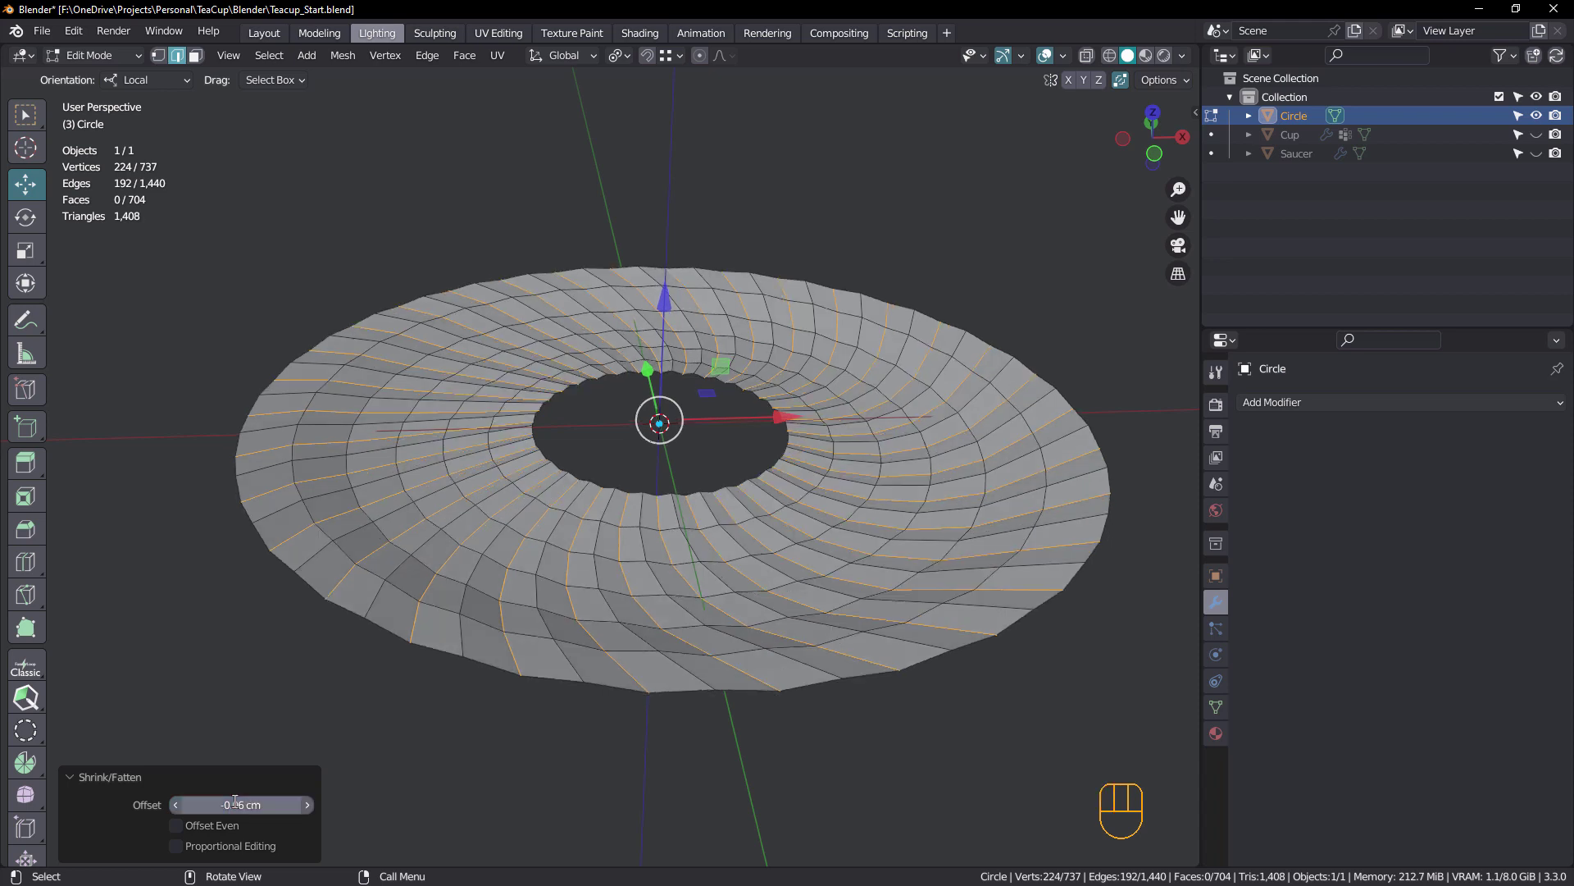
pyautogui.moveTo(863, 544); pyautogui.dragTo(864, 518)
pyautogui.moveTo(887, 522); pyautogui.dragTo(891, 546)
pyautogui.scroll(-3)
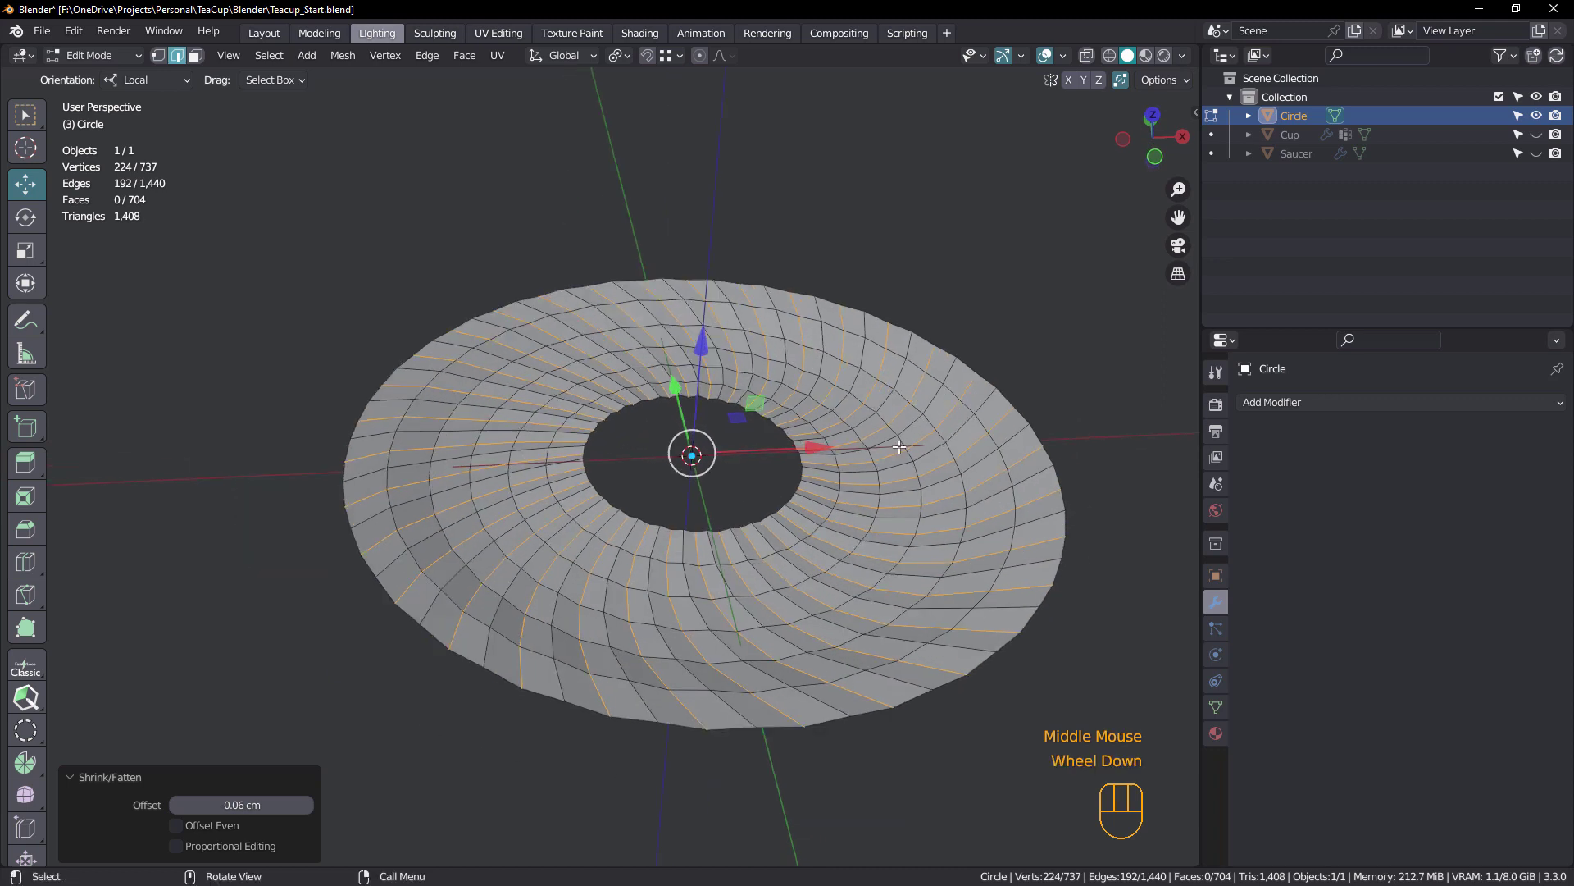
# Unhide the centre grid, grow its face selection by one ring, and show the sidebar for LoopTools Flatten
pyautogui.press('alt+g')
pyautogui.press('alt+h')
pyautogui.scroll(3)
pyautogui.press('3')
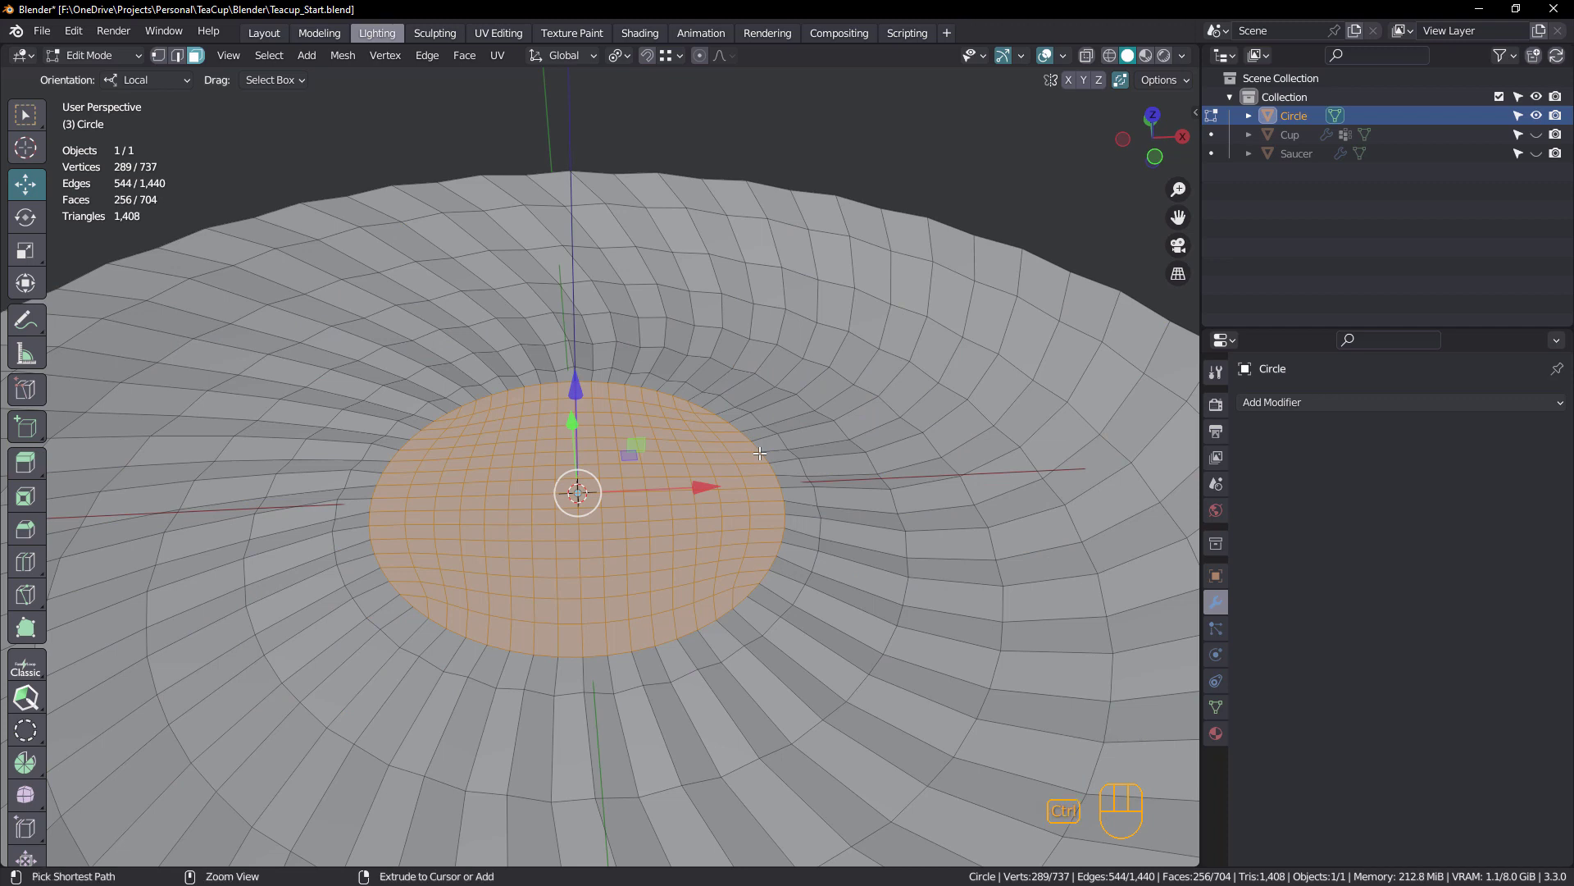
pyautogui.press('ctrl+KP_Add')
pyautogui.moveTo(761, 499); pyautogui.dragTo(759, 451)
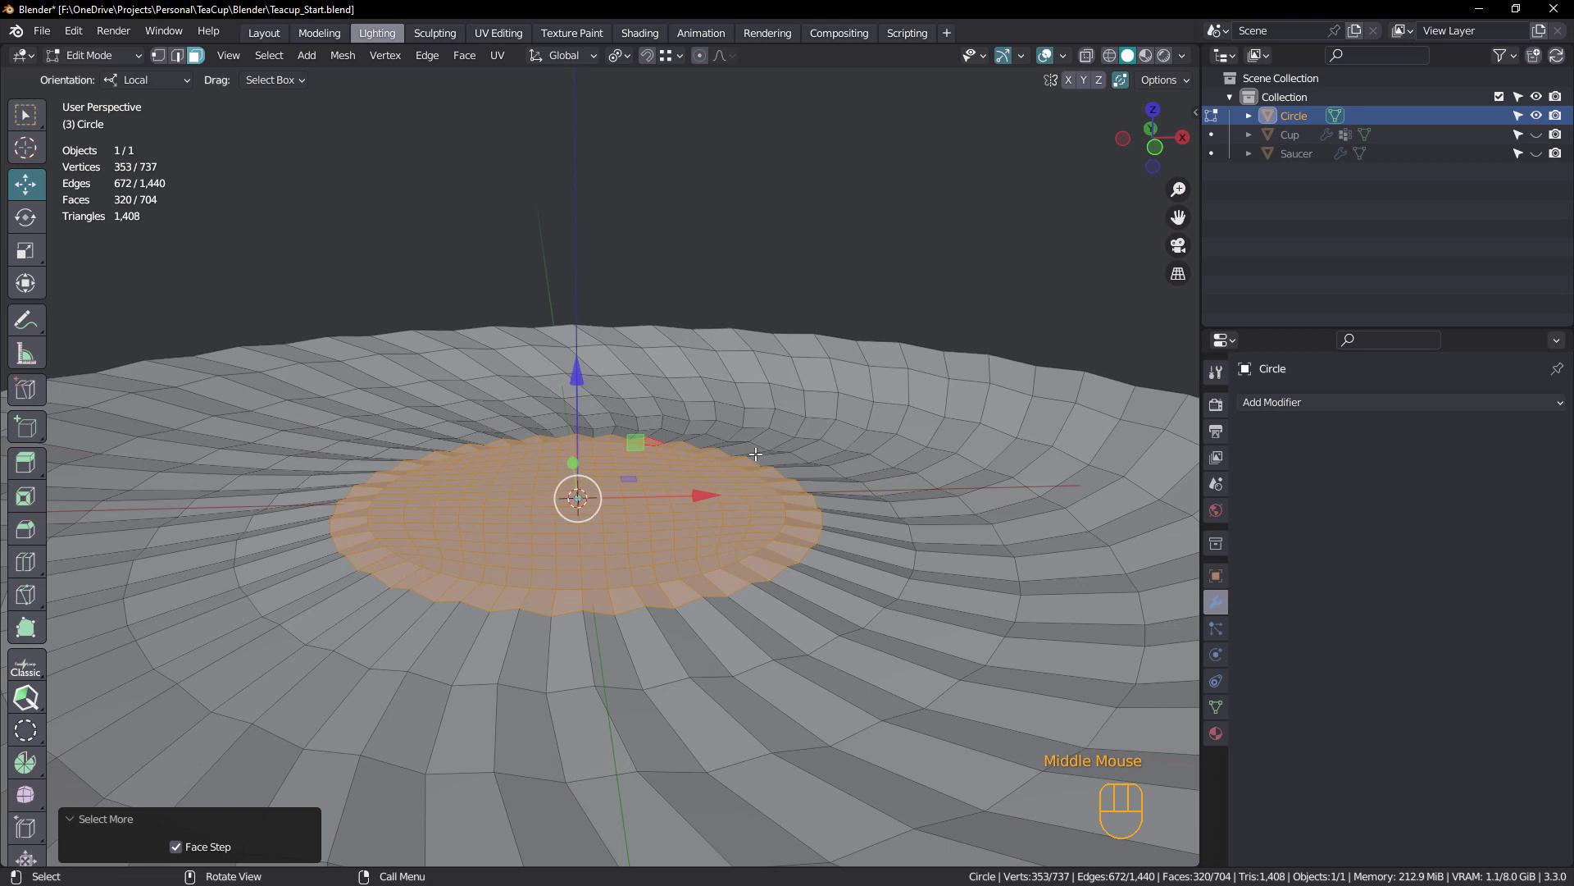
pyautogui.press('n')
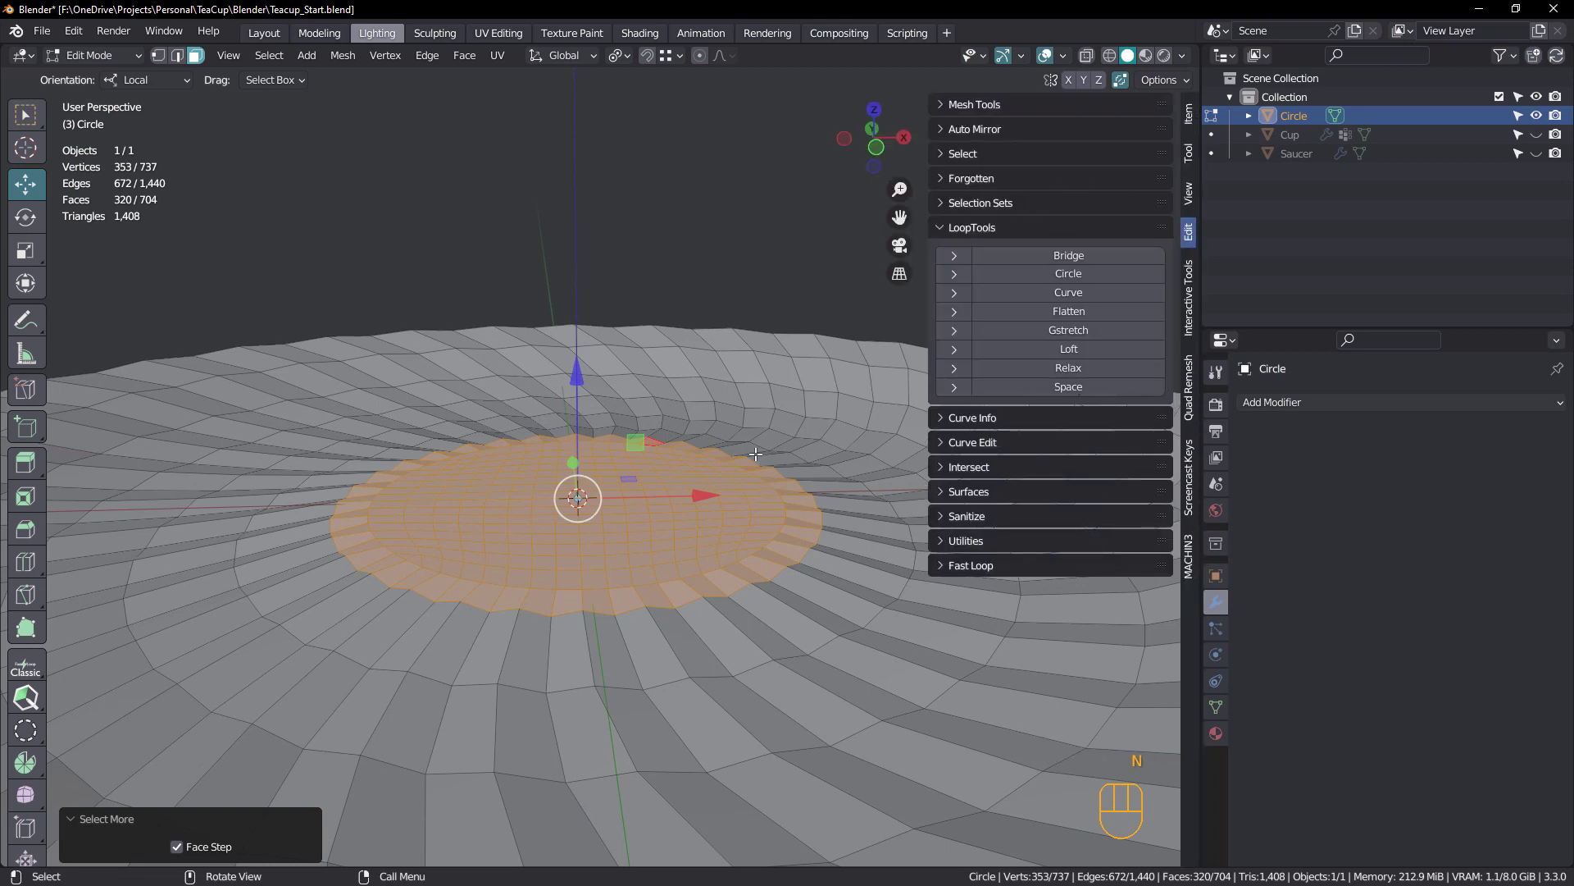
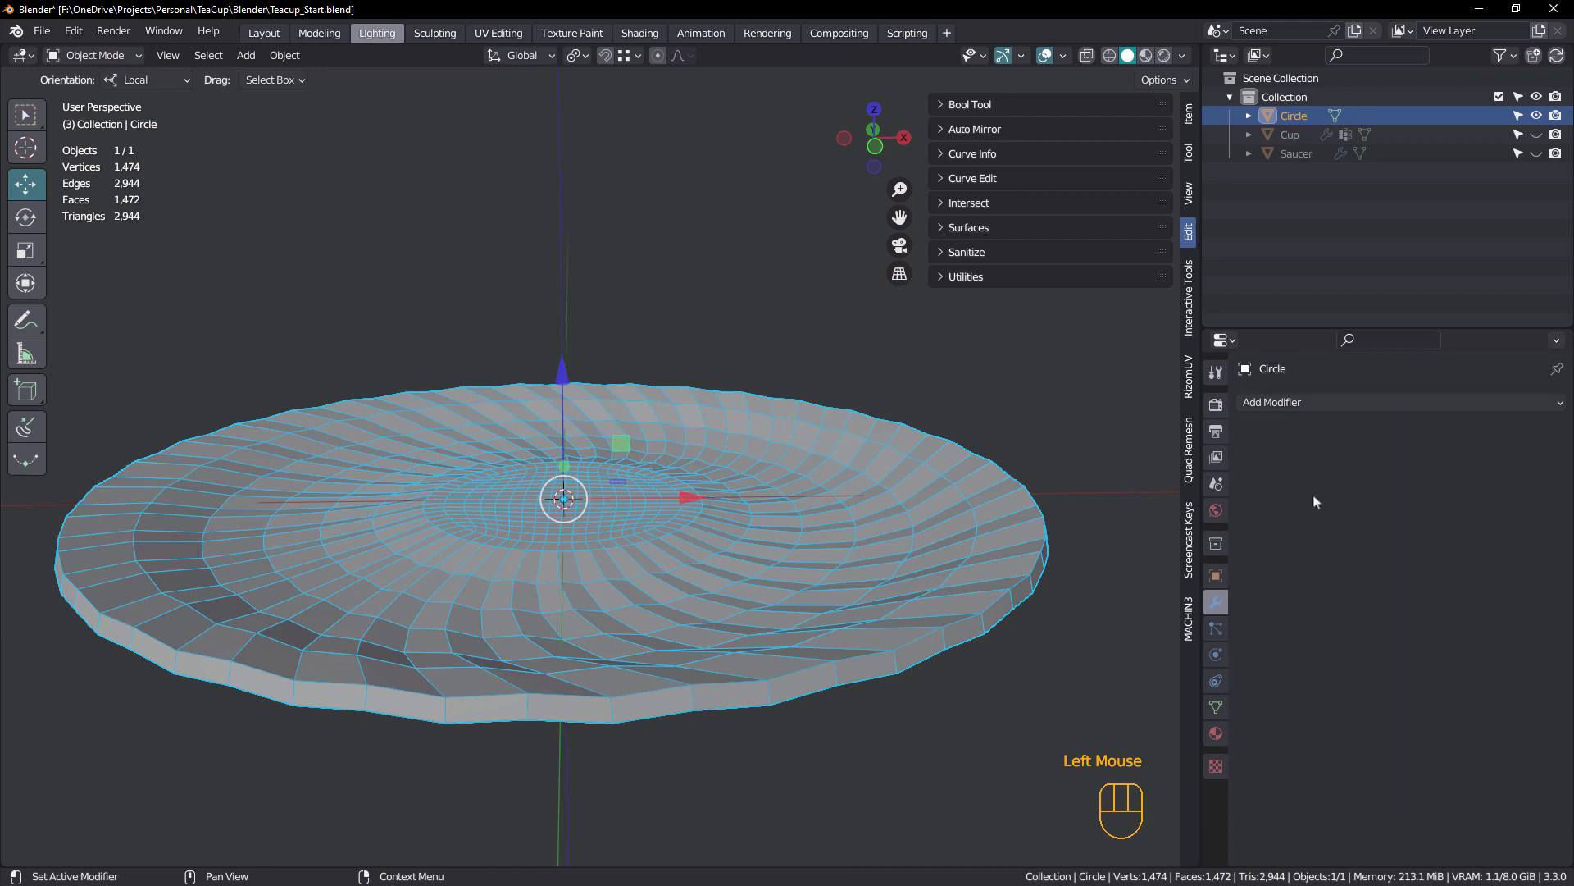
# In Edit Mode select the central disc's border loop and its inner region of faces
pyautogui.press('Tab')
pyautogui.moveTo(656, 501); pyautogui.dragTo(652, 505)
pyautogui.press('3')
pyautogui.scroll(3)
pyautogui.middleClick(651, 506)
pyautogui.click(710, 469)
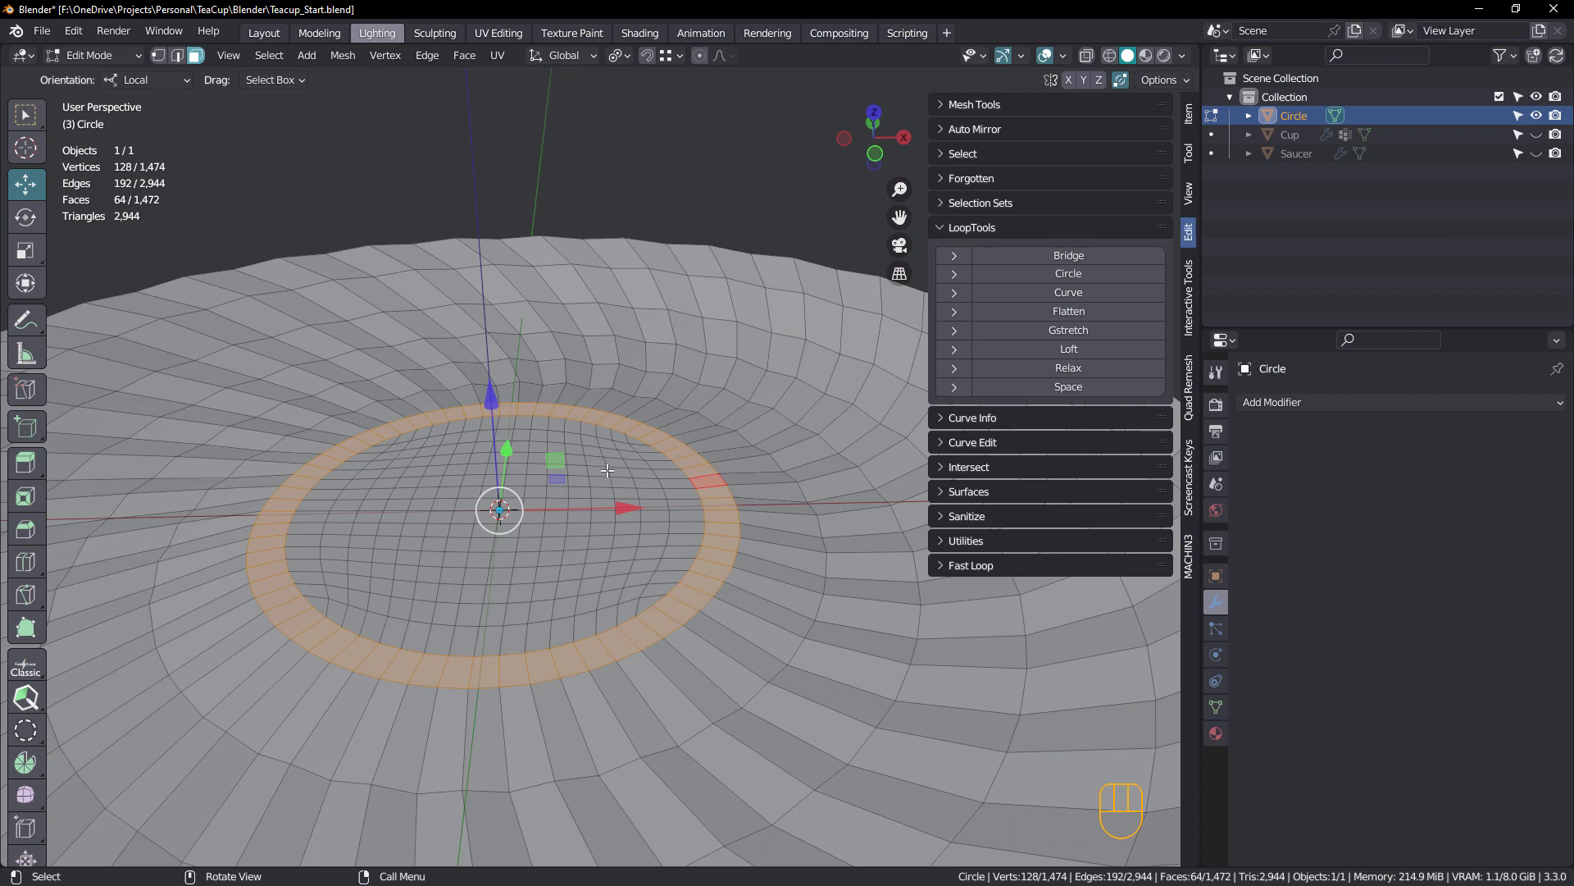
pyautogui.click(613, 461)
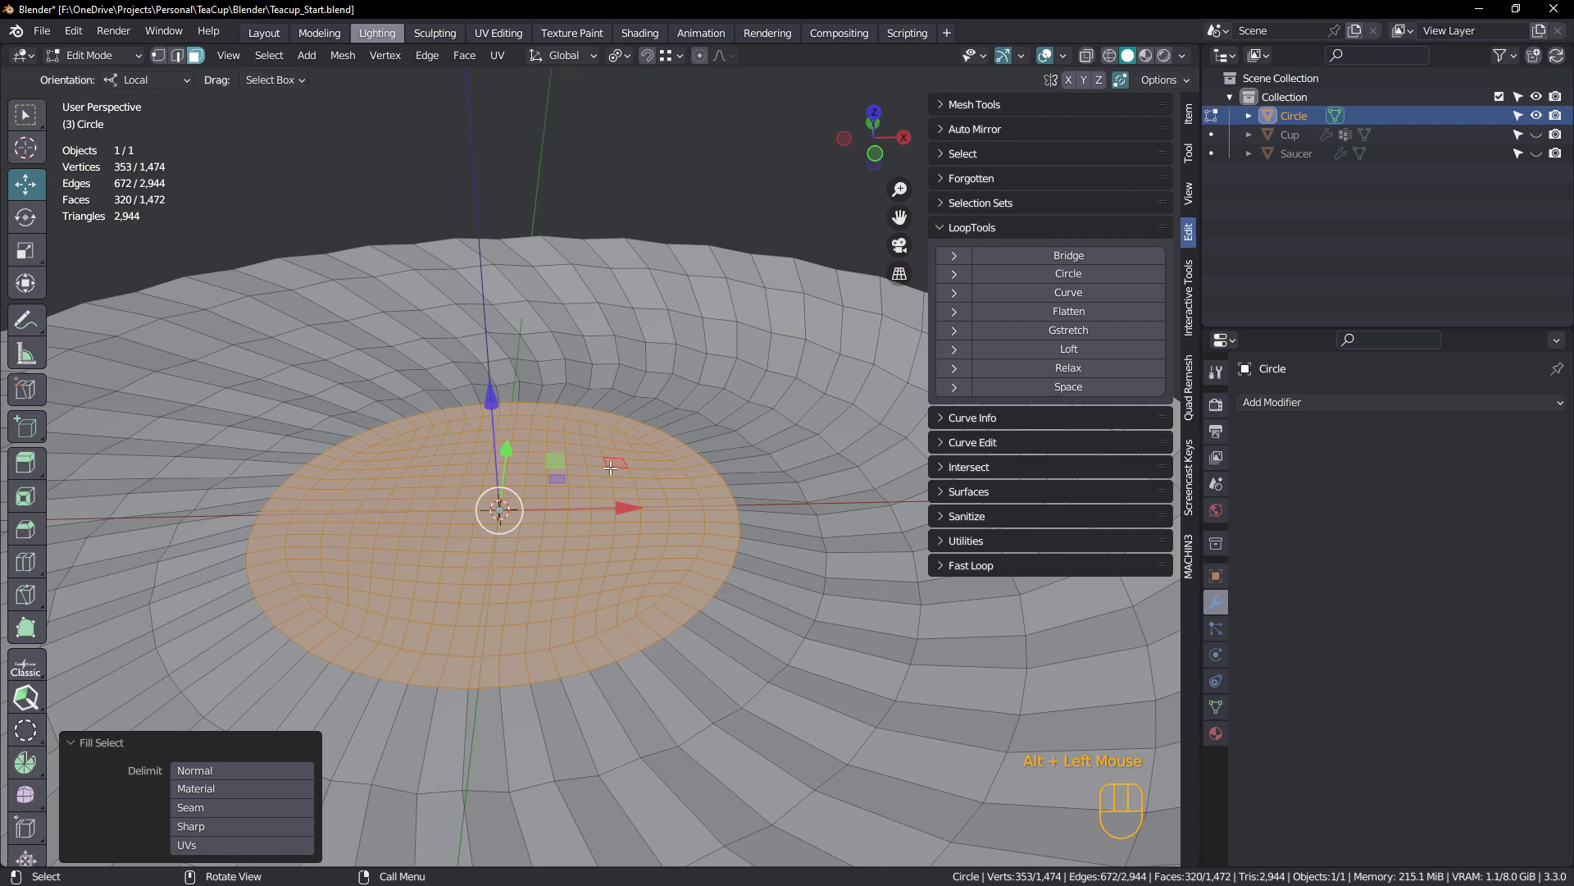
pyautogui.press('2')
pyautogui.click(691, 442)
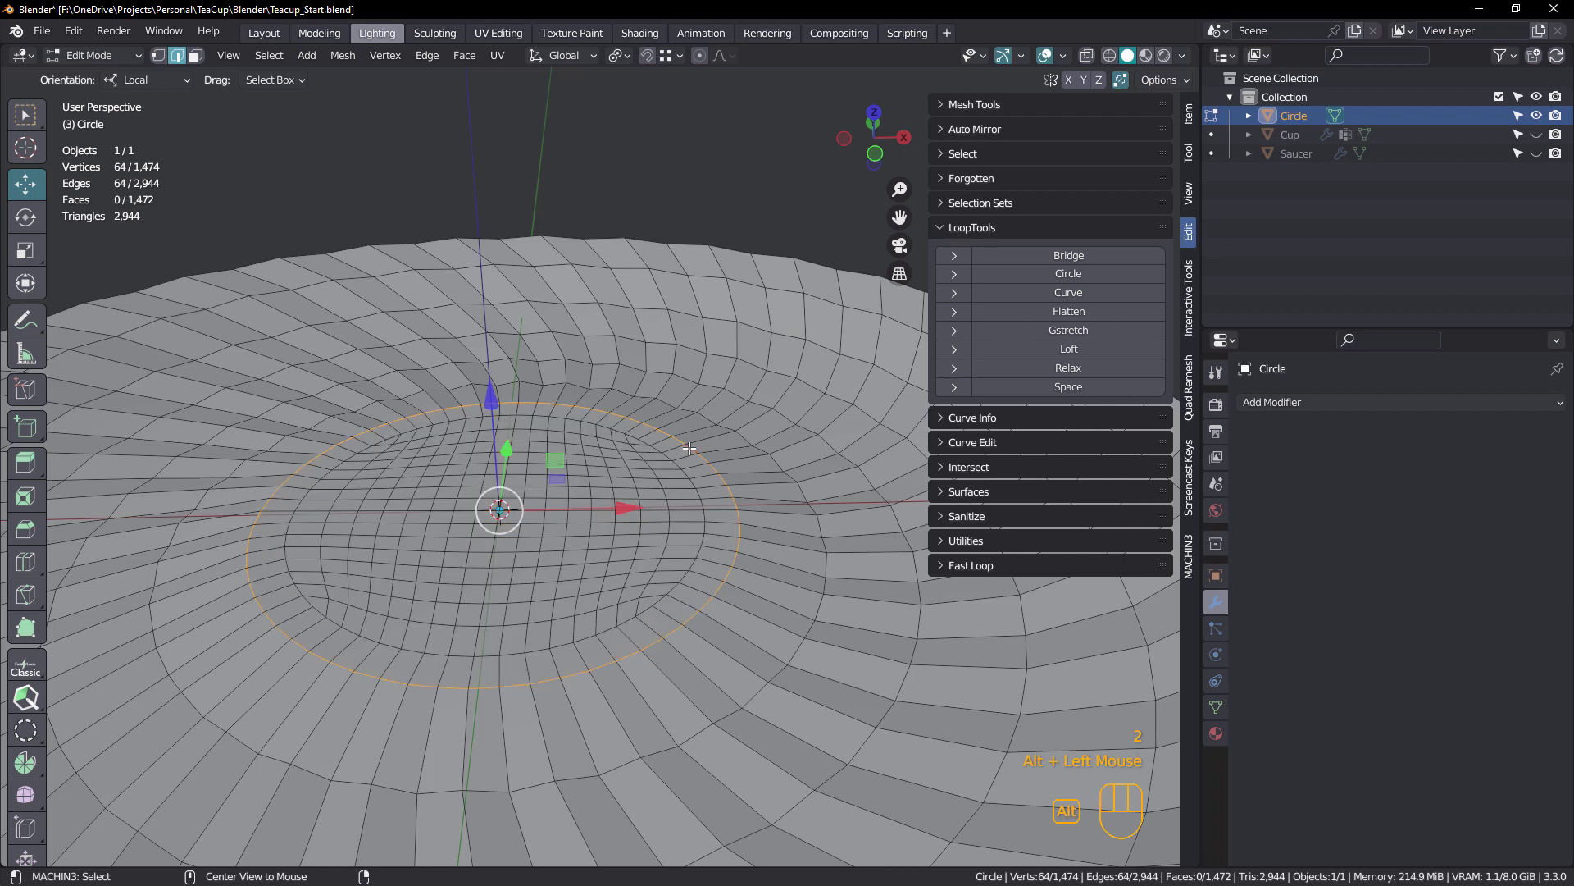
pyautogui.rightClick(655, 475)
pyautogui.press('q')
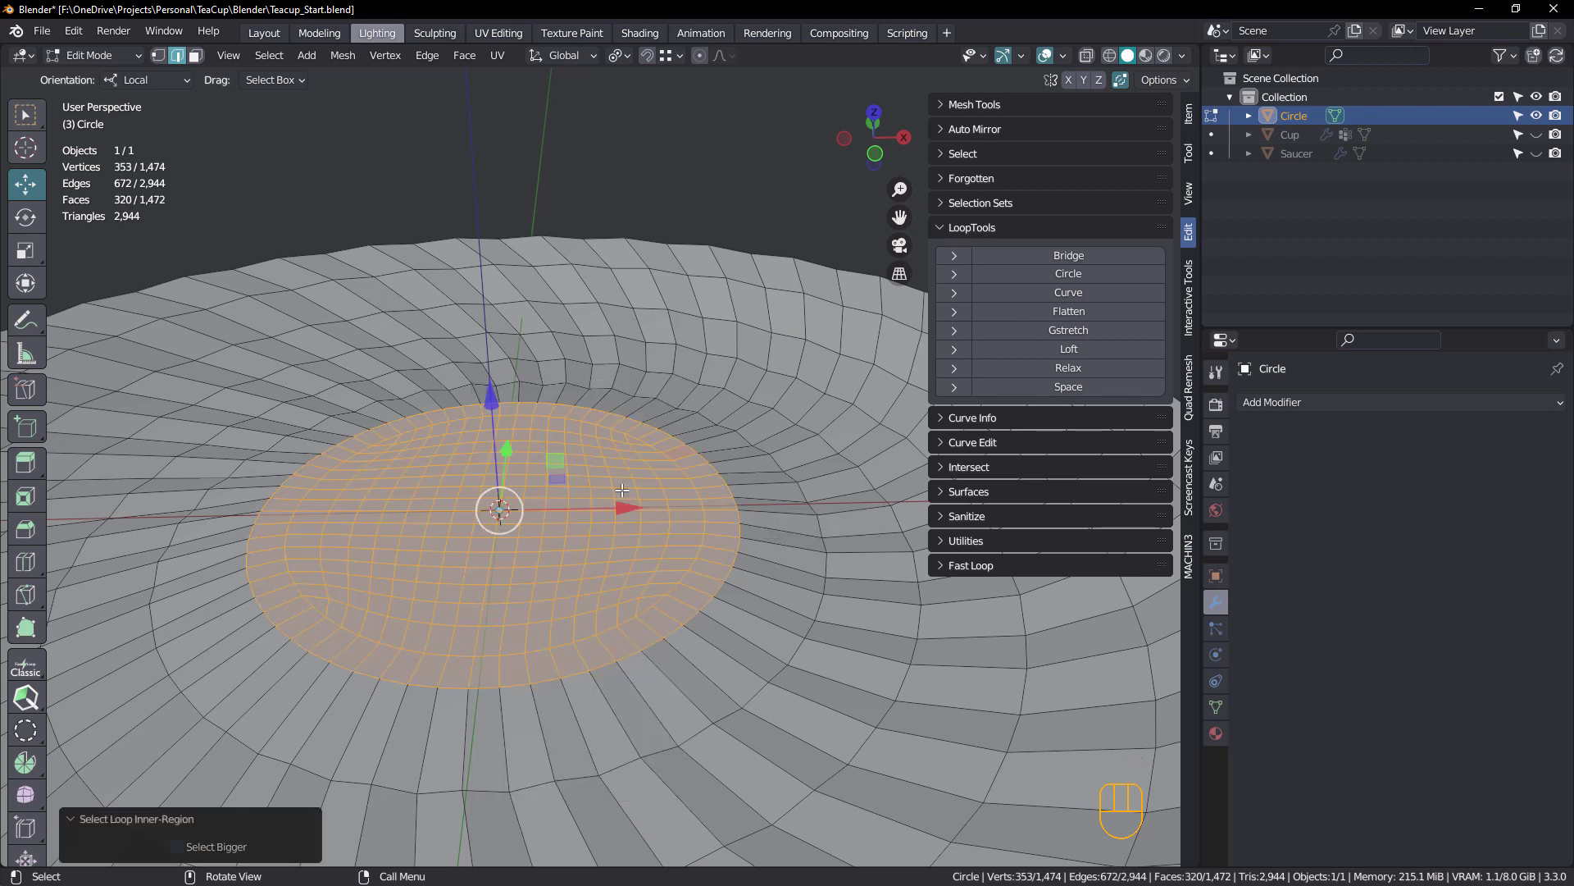
# Inset the central disc about 0.15 cm and sink it roughly 0.08 cm as a cup seat
pyautogui.press('i')
pyautogui.moveTo(600, 460); pyautogui.dragTo(585, 434)
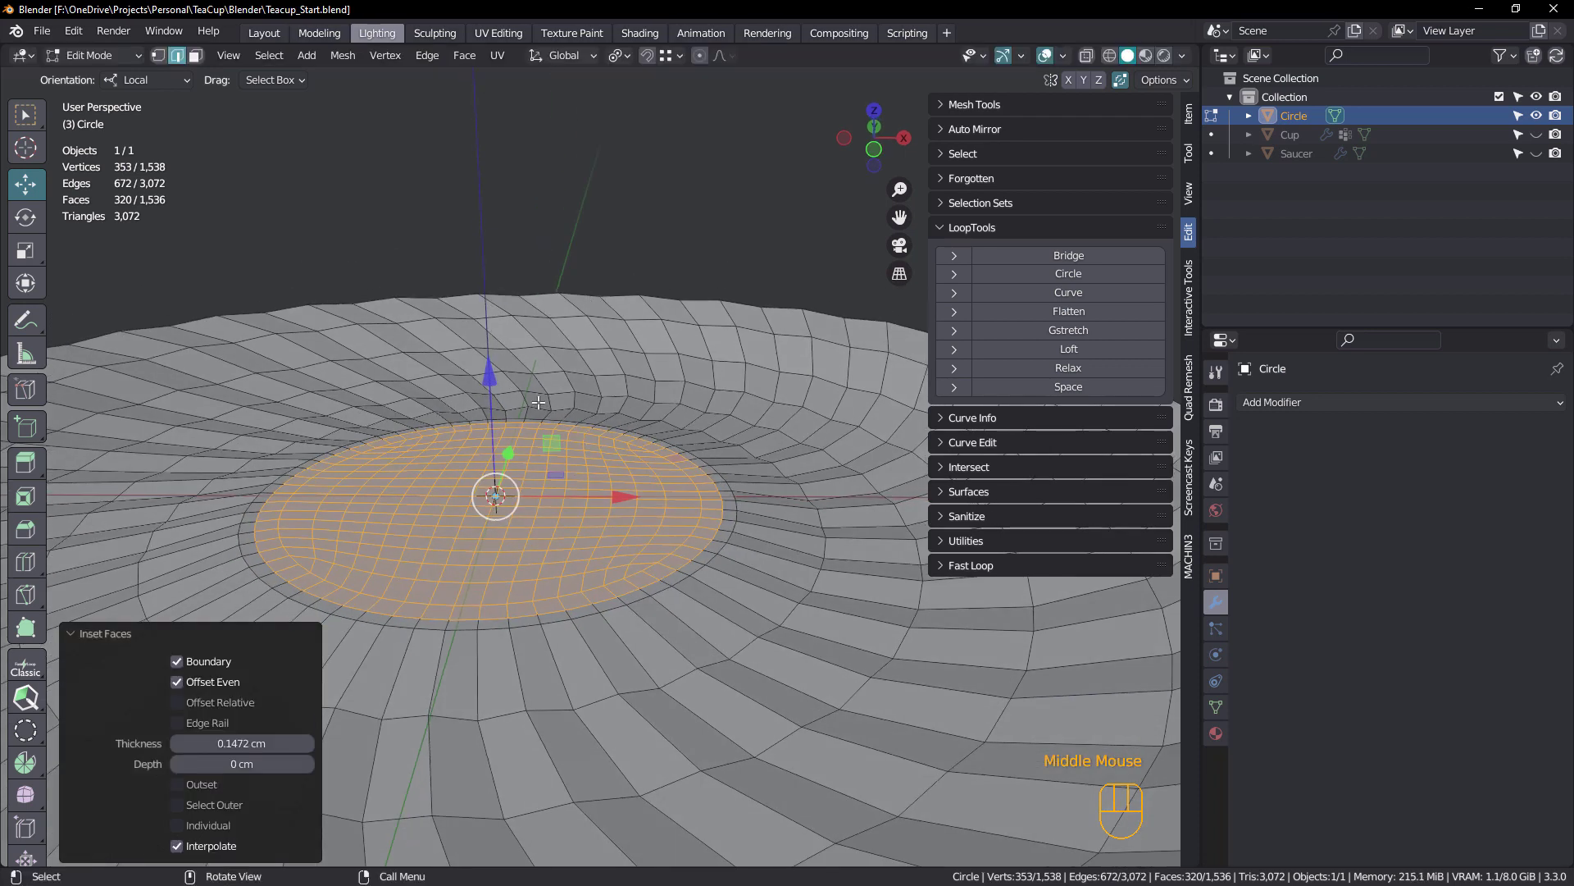
pyautogui.moveTo(489, 372); pyautogui.dragTo(502, 396)
pyautogui.moveTo(680, 499); pyautogui.dragTo(675, 493)
pyautogui.scroll(-3)
pyautogui.moveTo(663, 486); pyautogui.dragTo(669, 477)
pyautogui.press('Tab')
pyautogui.press('Tab')
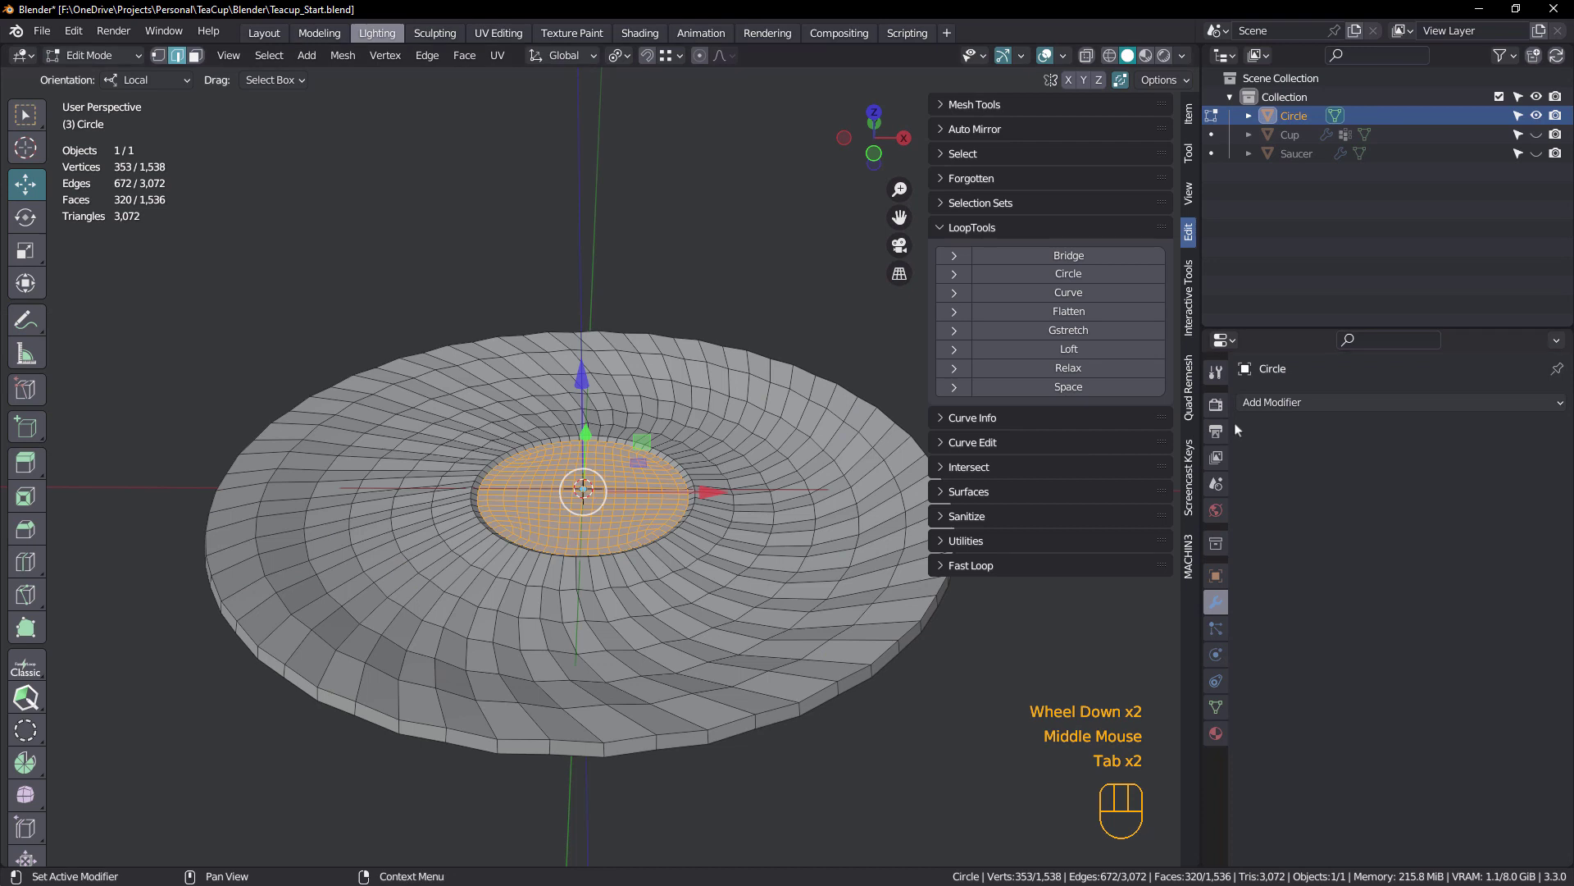
# Add a Subdivision Surface modifier with viewport and render levels 2, then view from below
pyautogui.moveTo(1264, 404); pyautogui.dragTo(1218, 672)
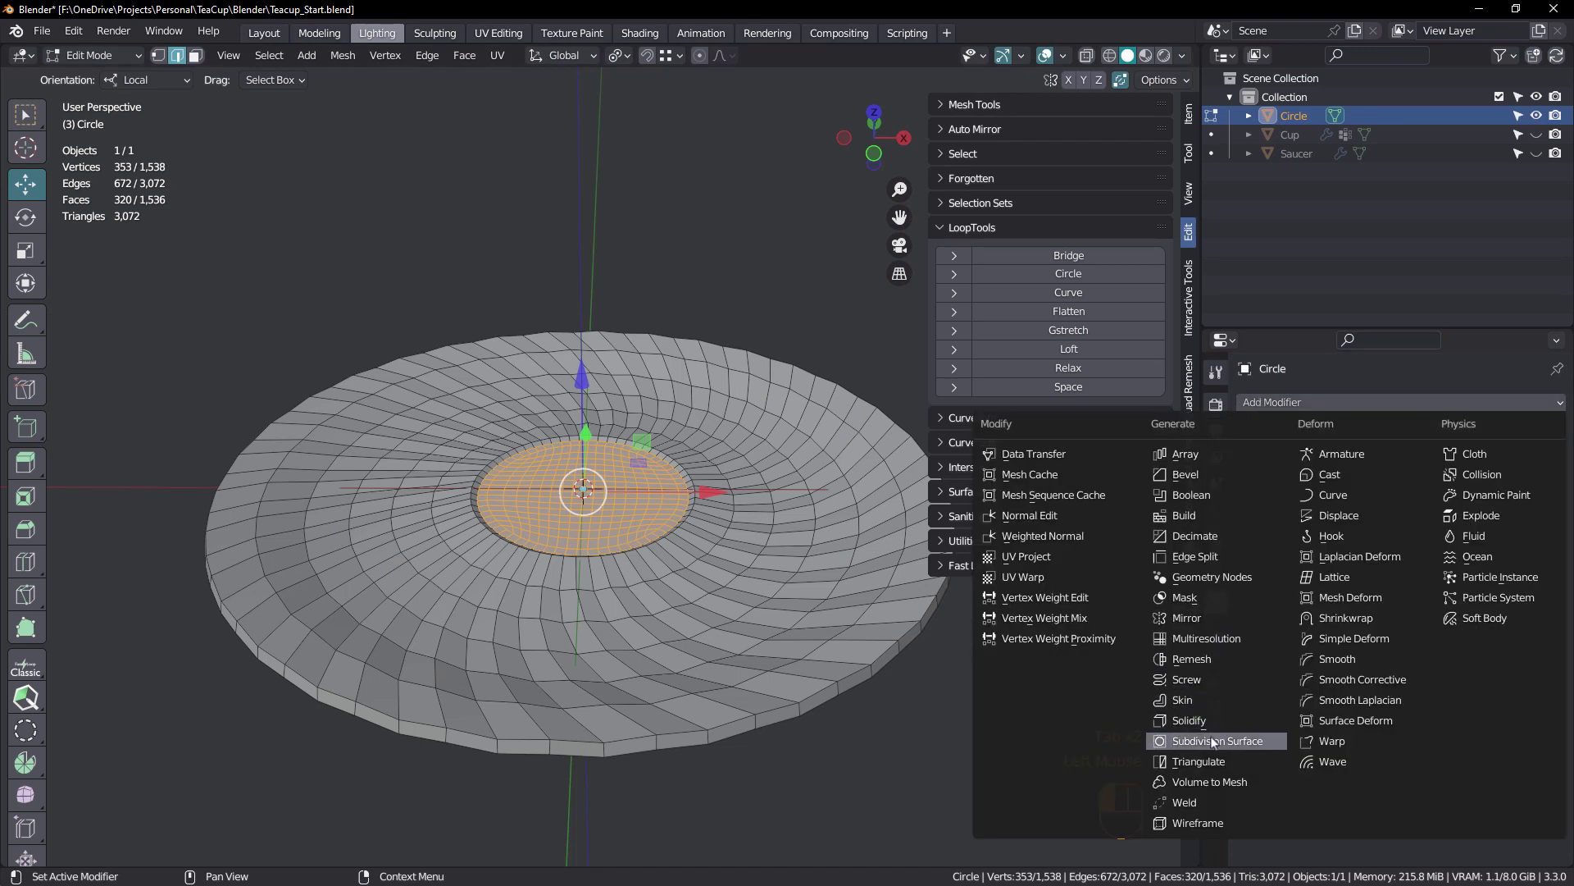
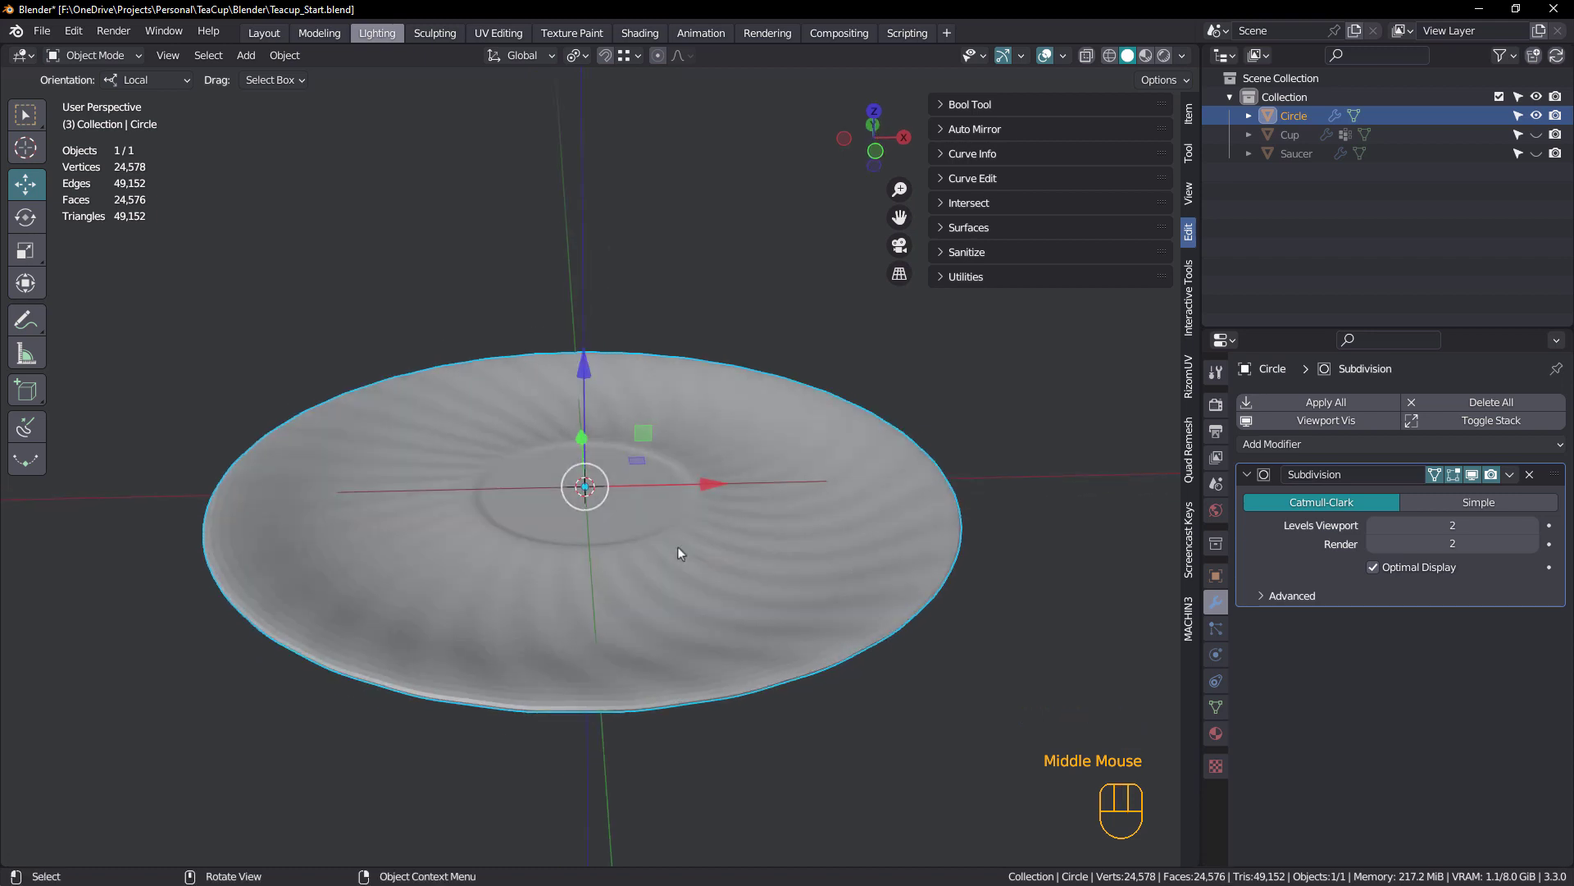
pyautogui.middleClick(707, 582)
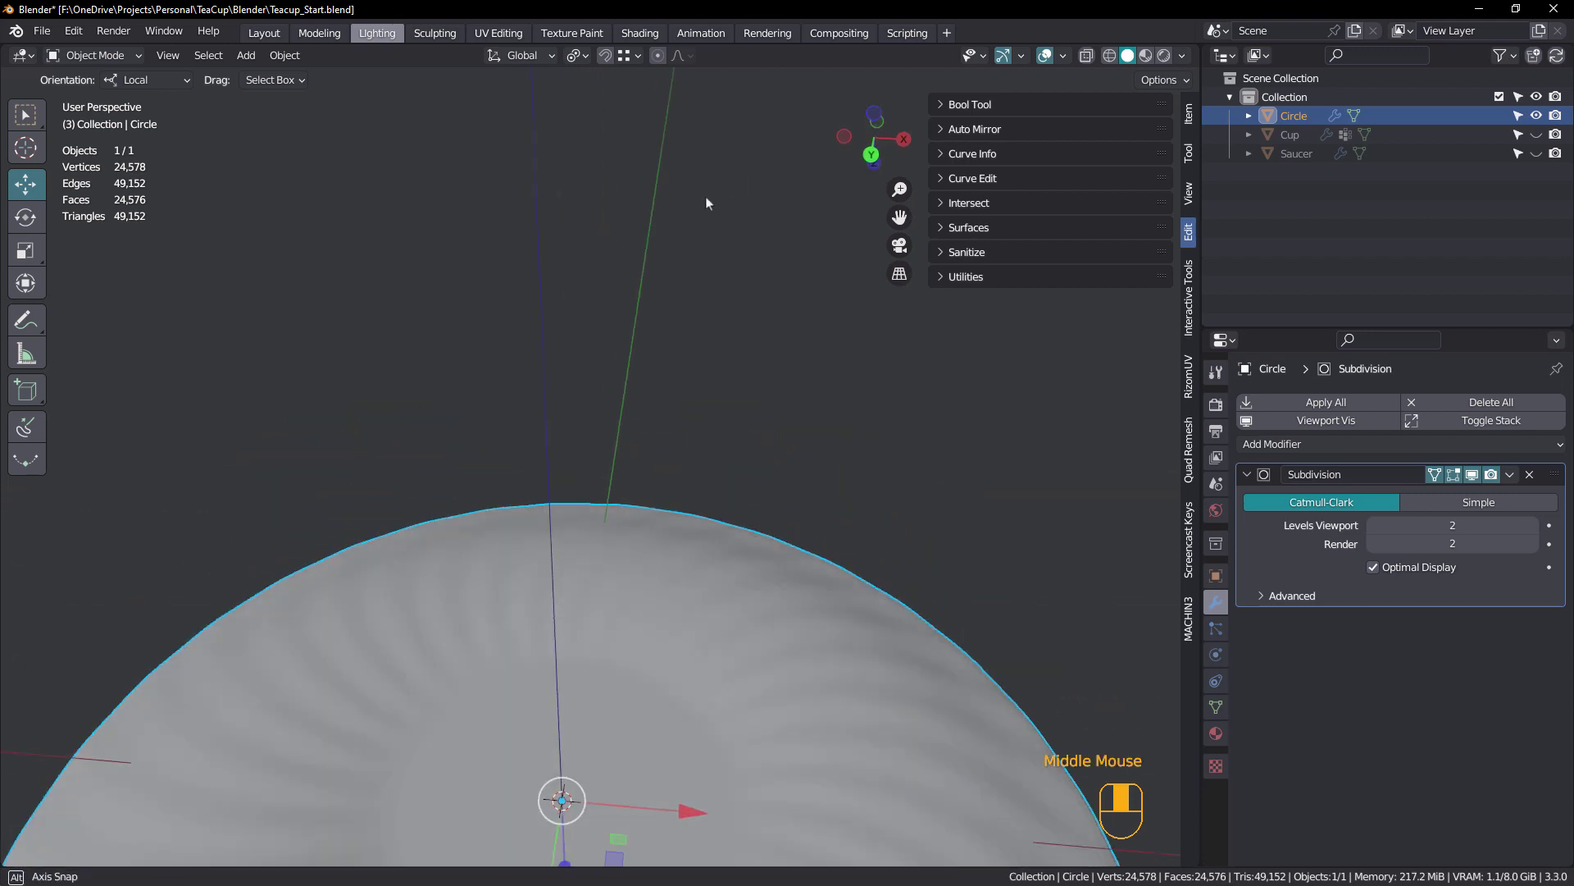
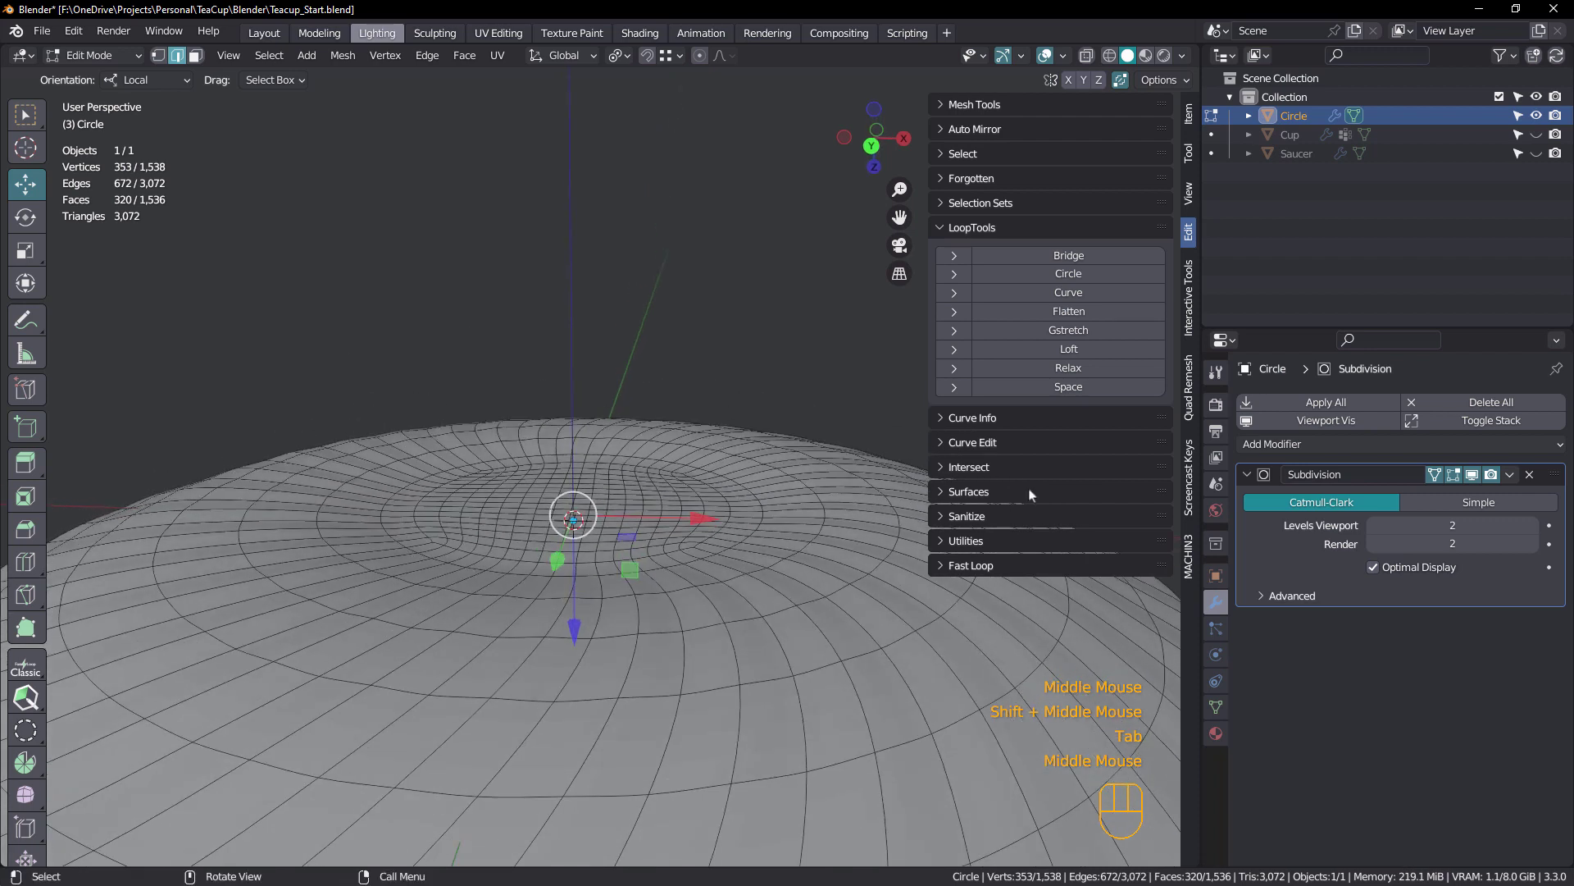
# Orbit under the saucer and select the ring of faces around the underside centre
pyautogui.moveTo(1440, 474); pyautogui.dragTo(1466, 484)
pyautogui.scroll(-3)
pyautogui.middleClick(768, 553)
pyautogui.scroll(3)
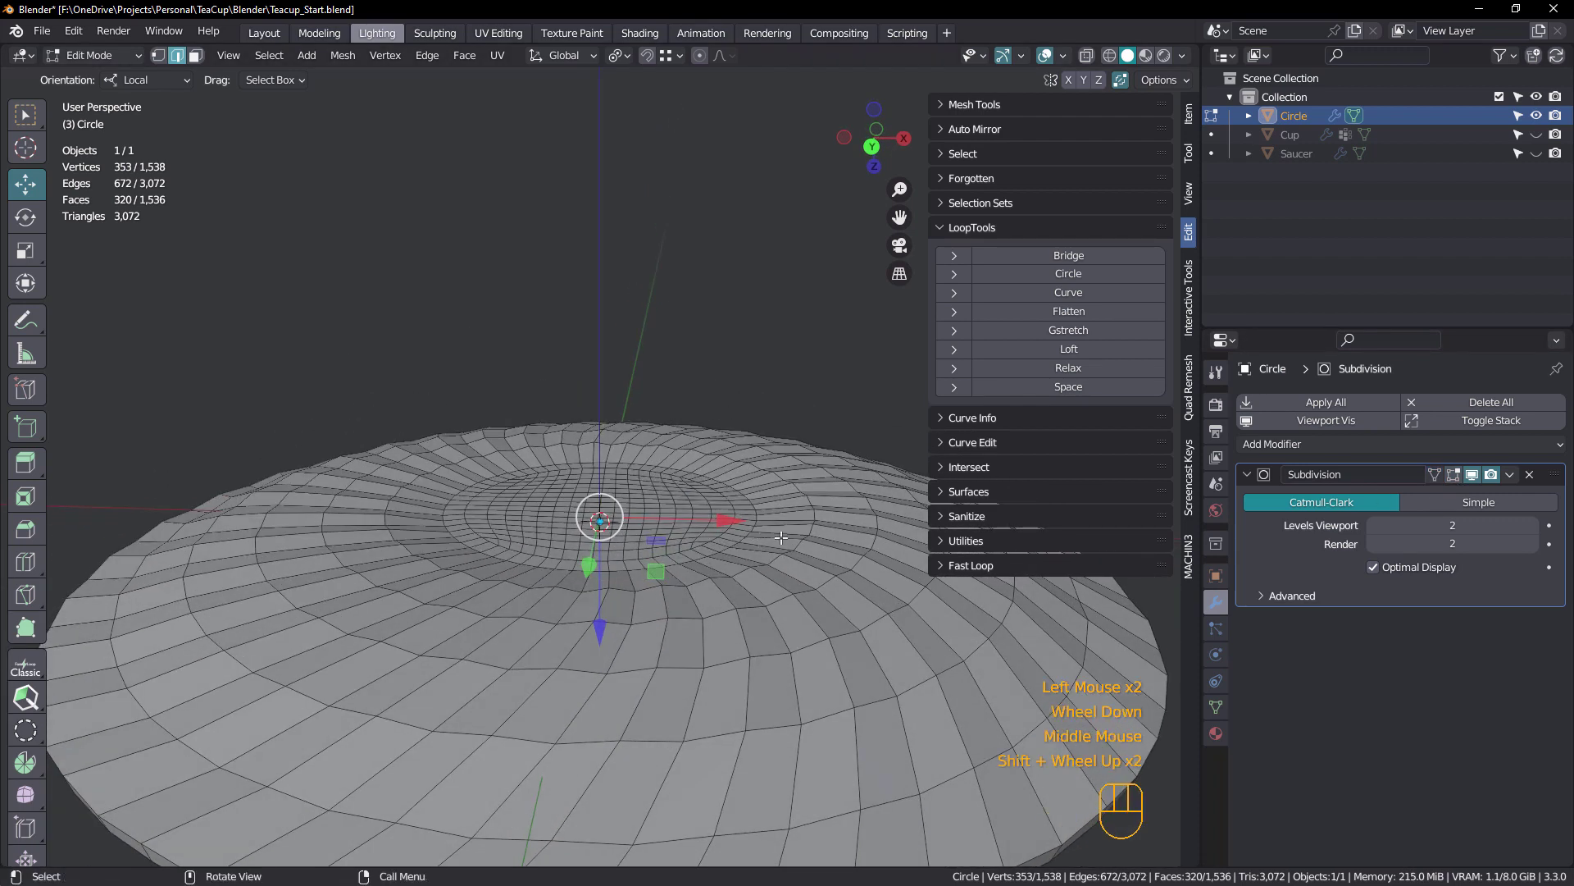
pyautogui.scroll(3)
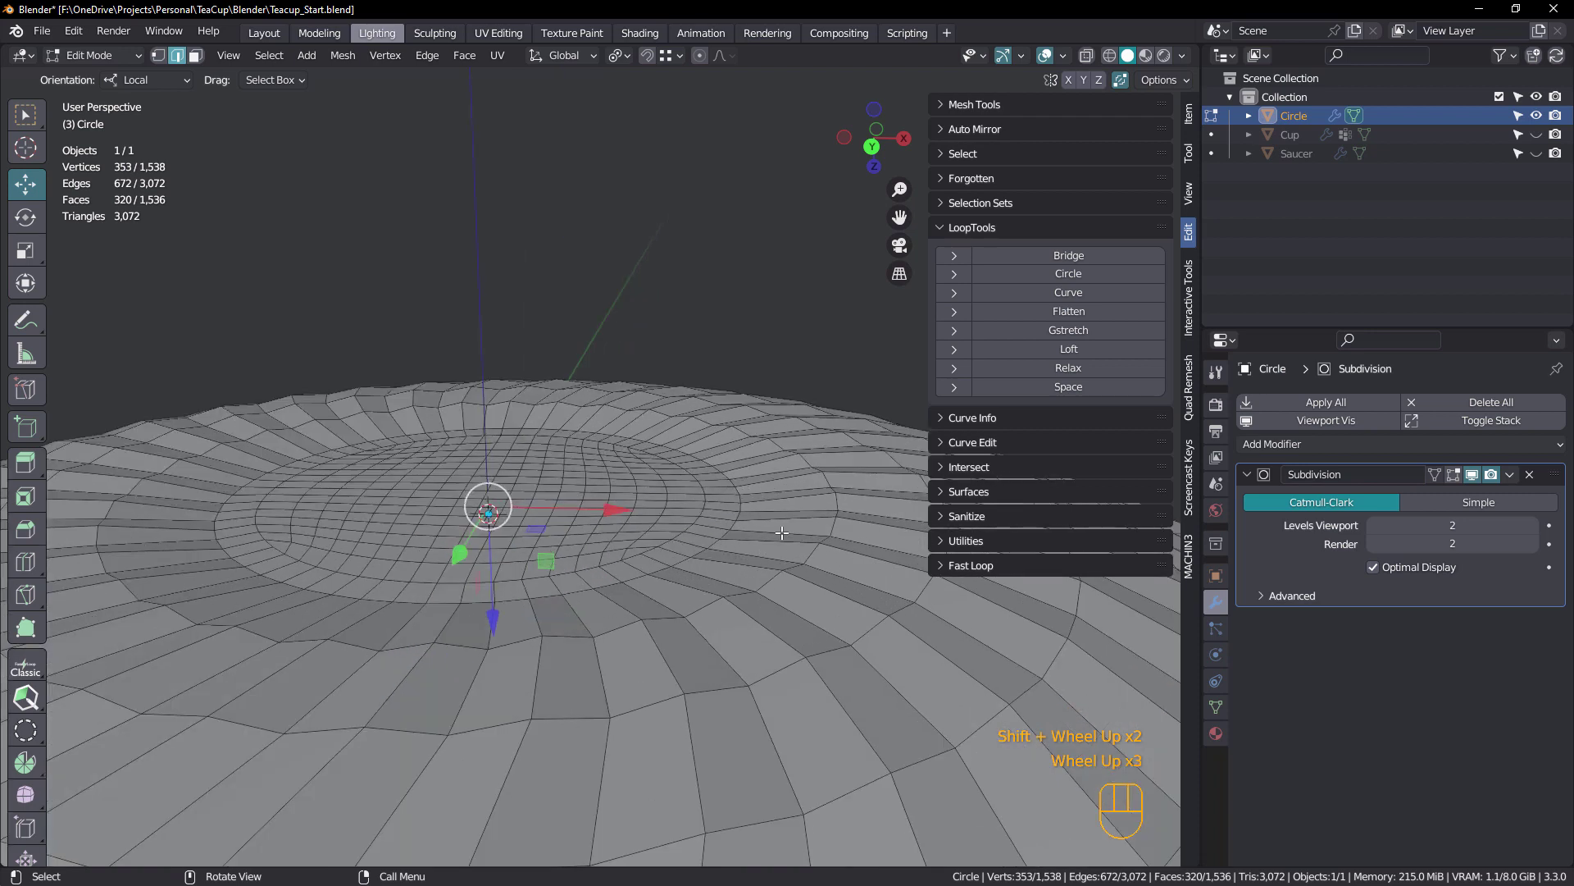
pyautogui.press('2')
pyautogui.click(784, 528)
pyautogui.press('3')
pyautogui.click(777, 518)
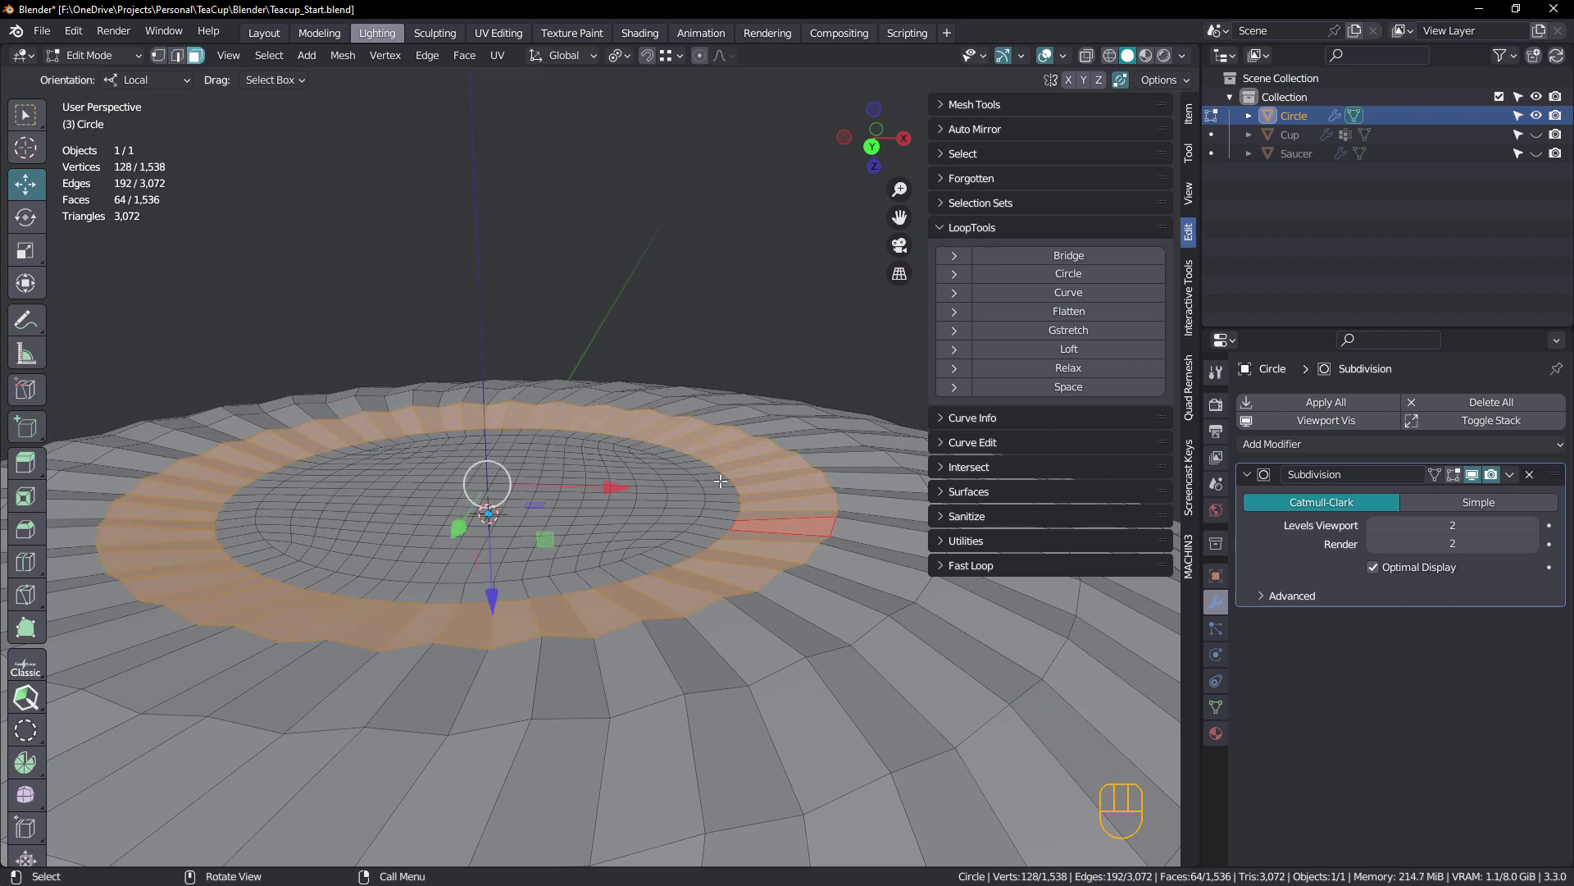
# Select the underside edge loop and its whole inner region (384 faces) via Quick Favorites
pyautogui.press('2')
pyautogui.click(826, 476)
pyautogui.press('q')
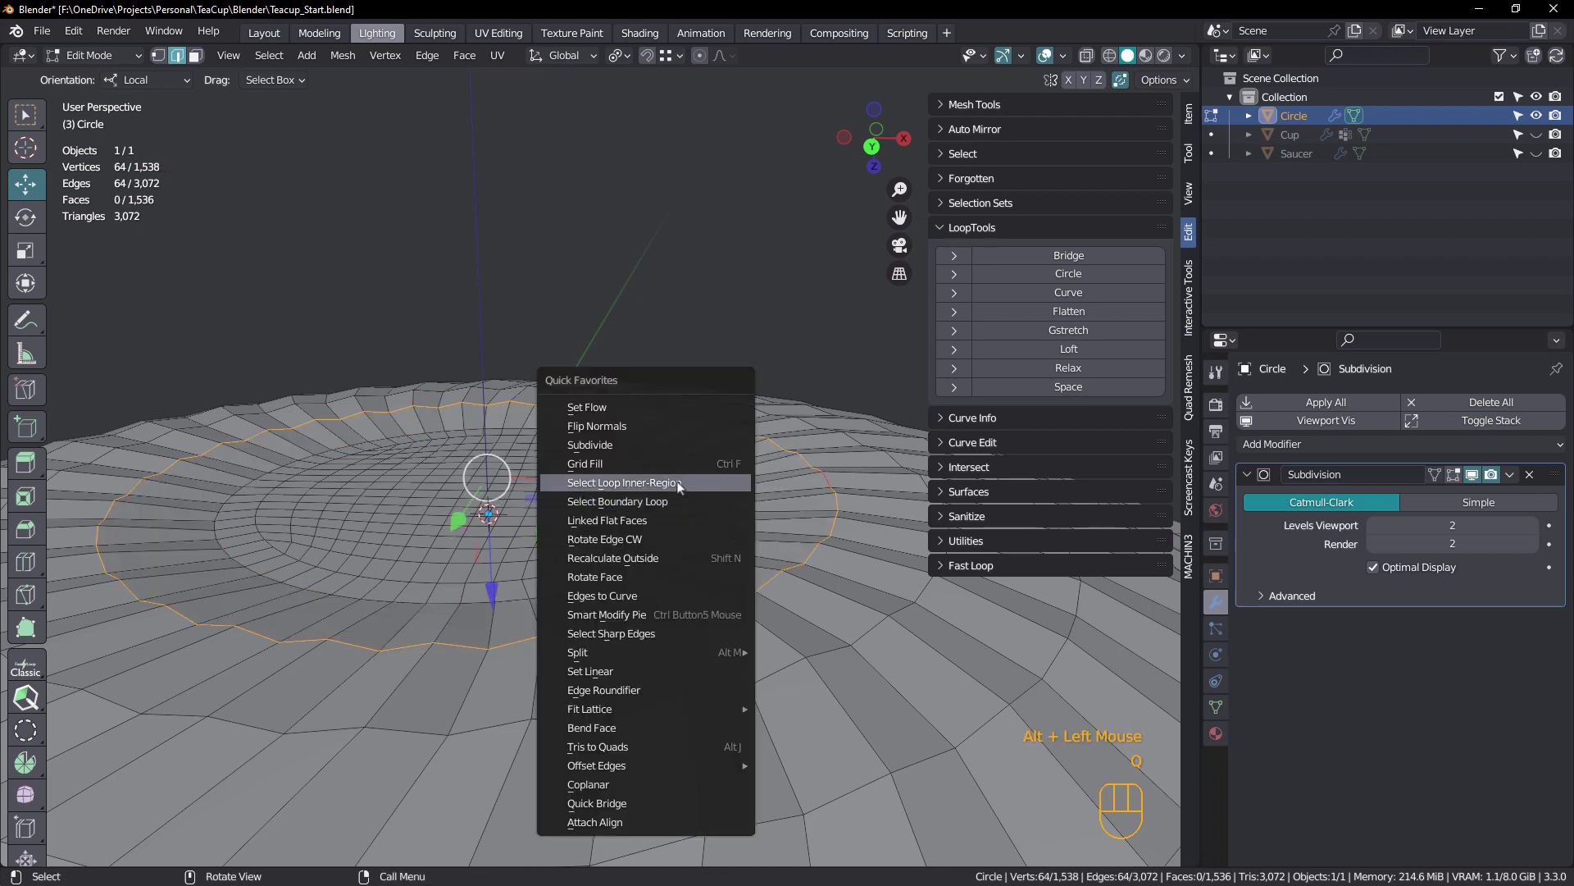
pyautogui.middleClick(678, 486)
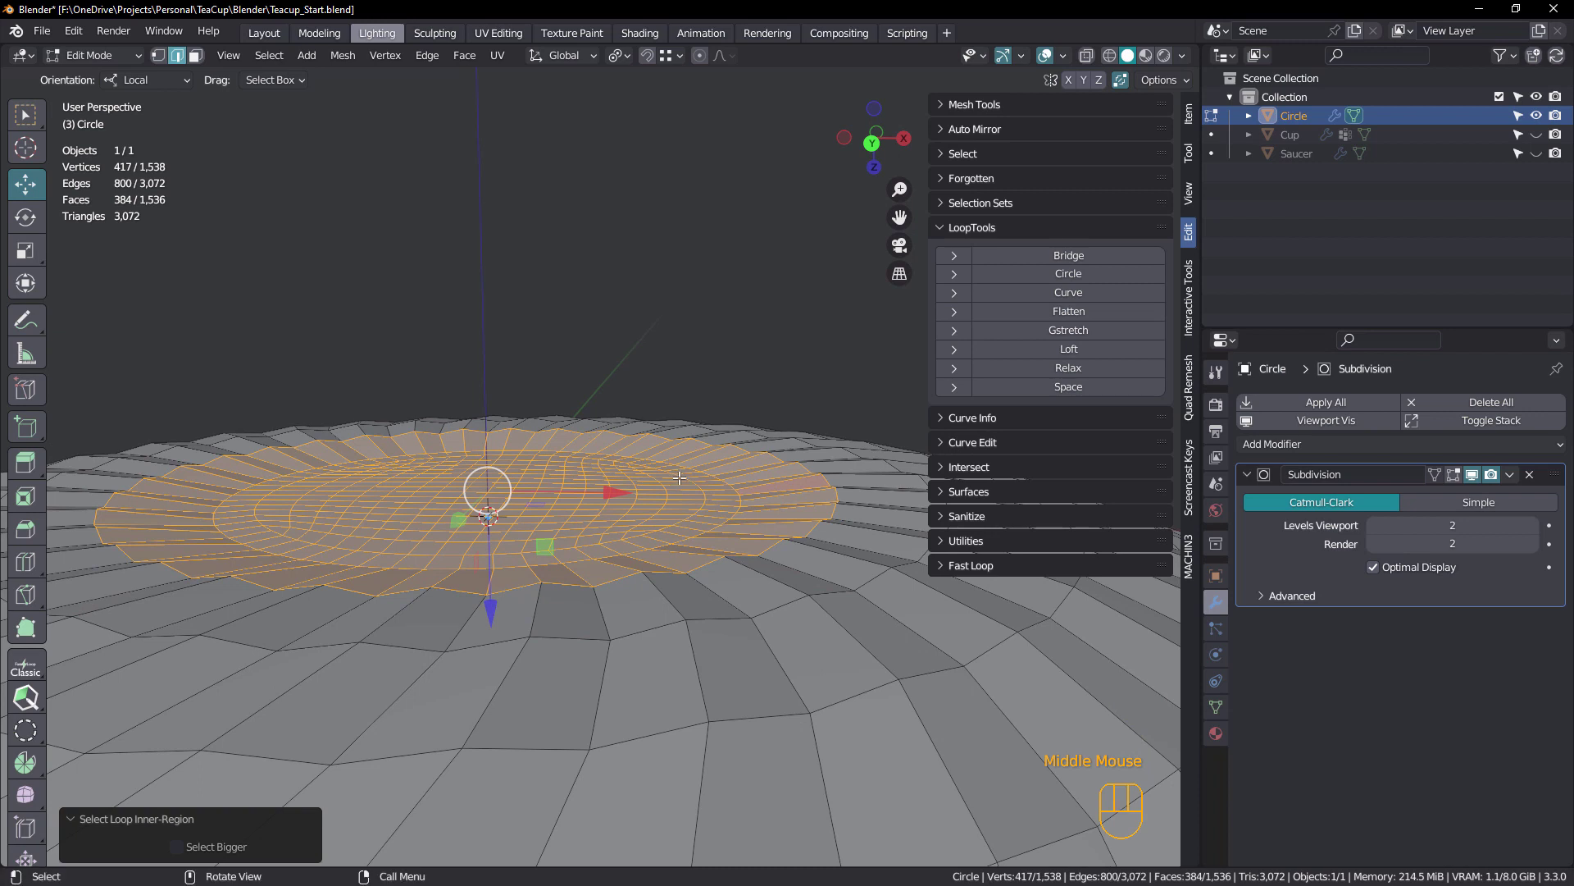
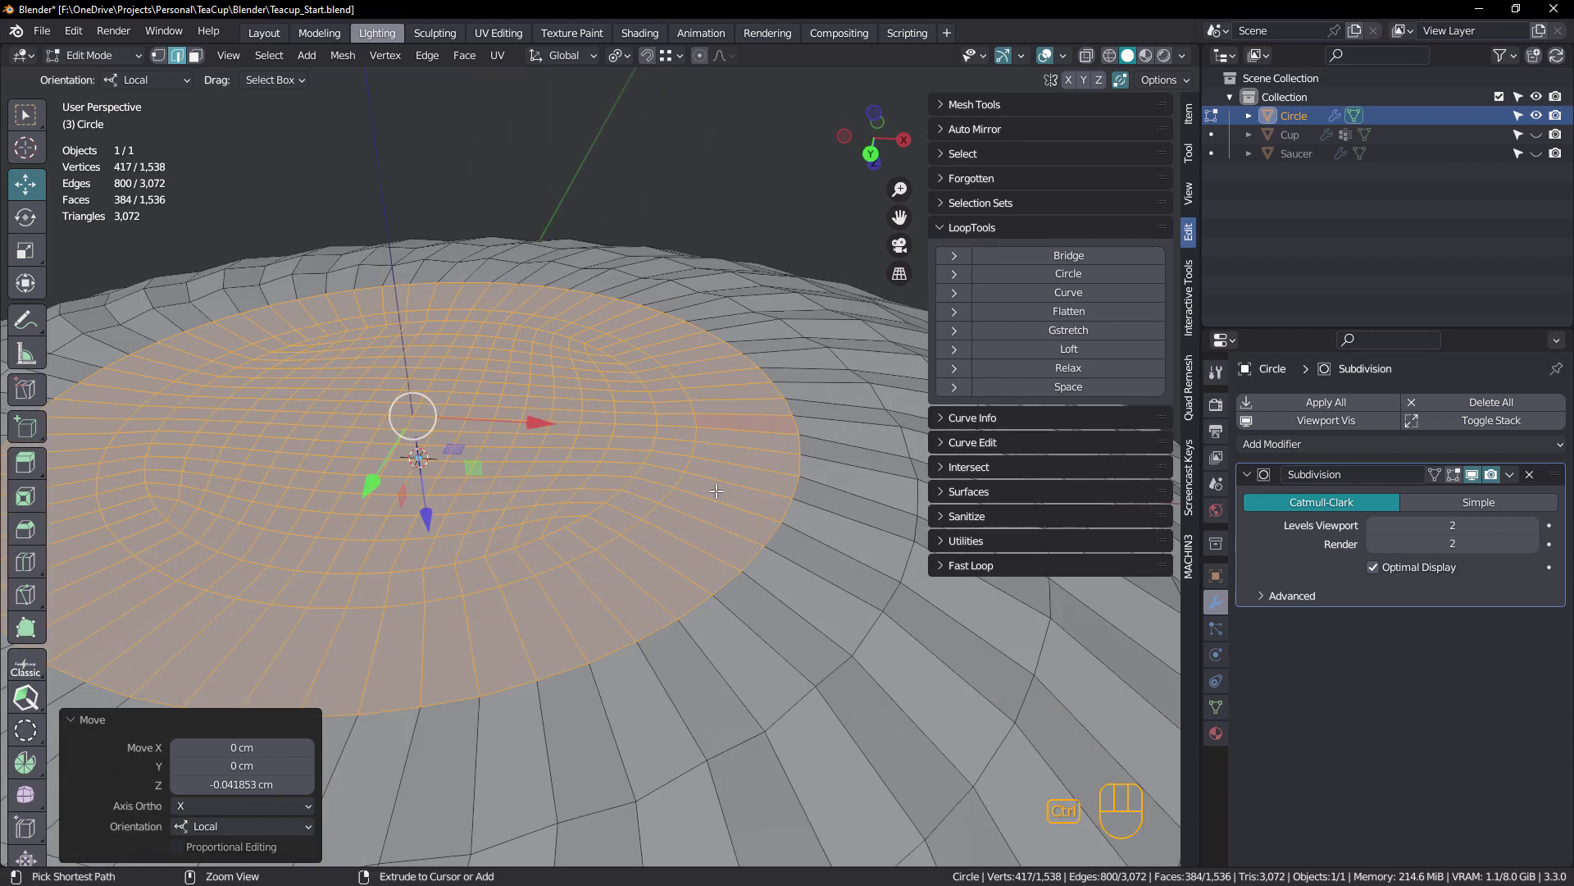
# Add an edge loop on the underside and bevel it into a band forming the foot ring
pyautogui.press('ctrl+r')
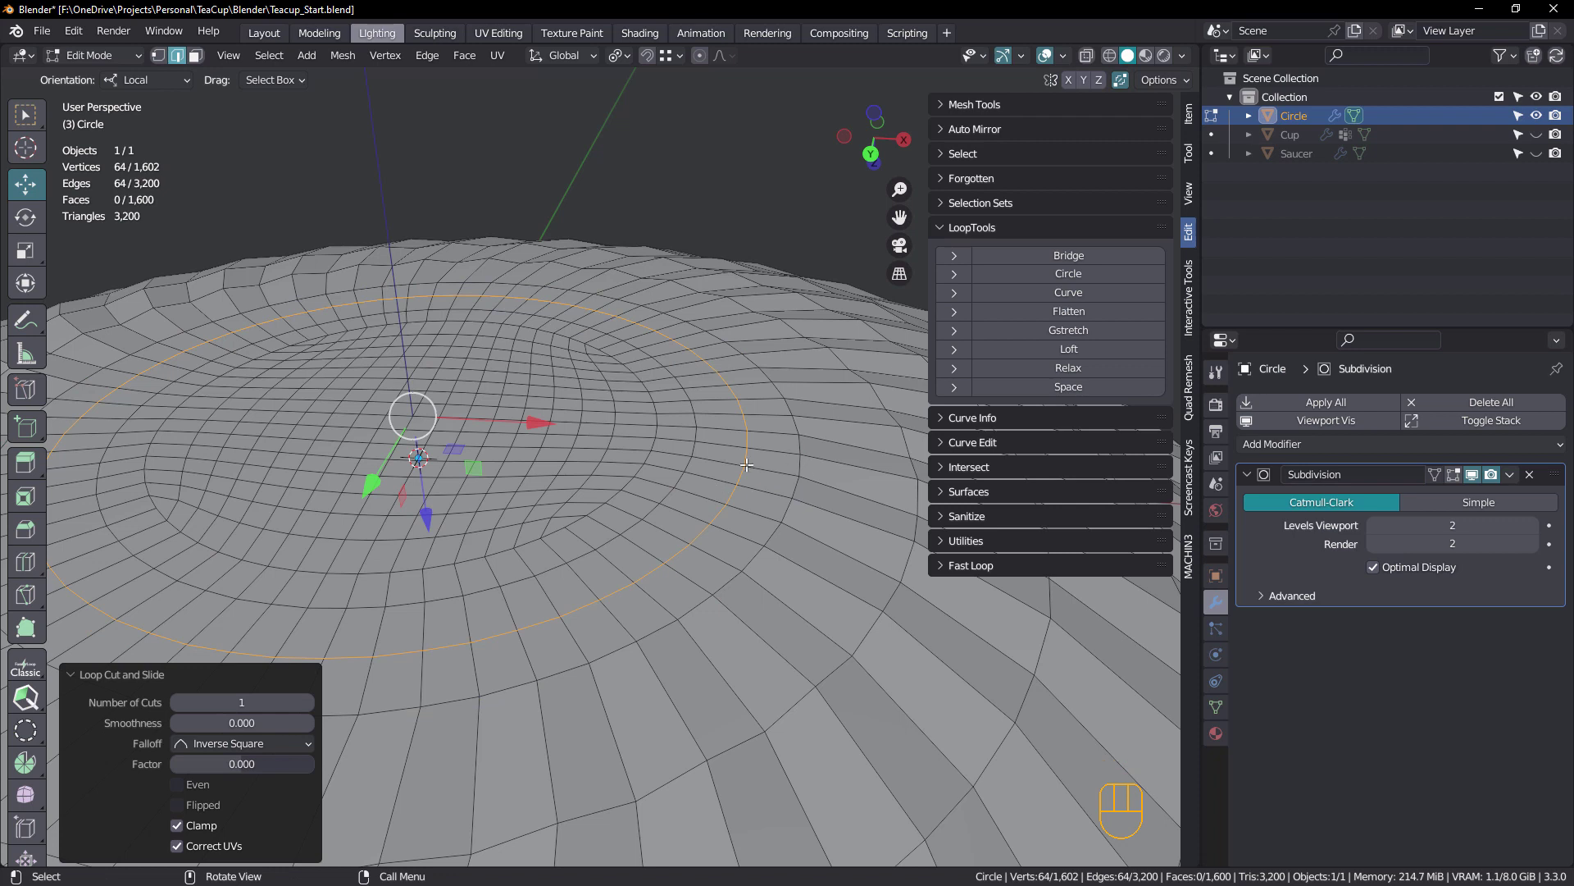
pyautogui.press('ctrl+b')
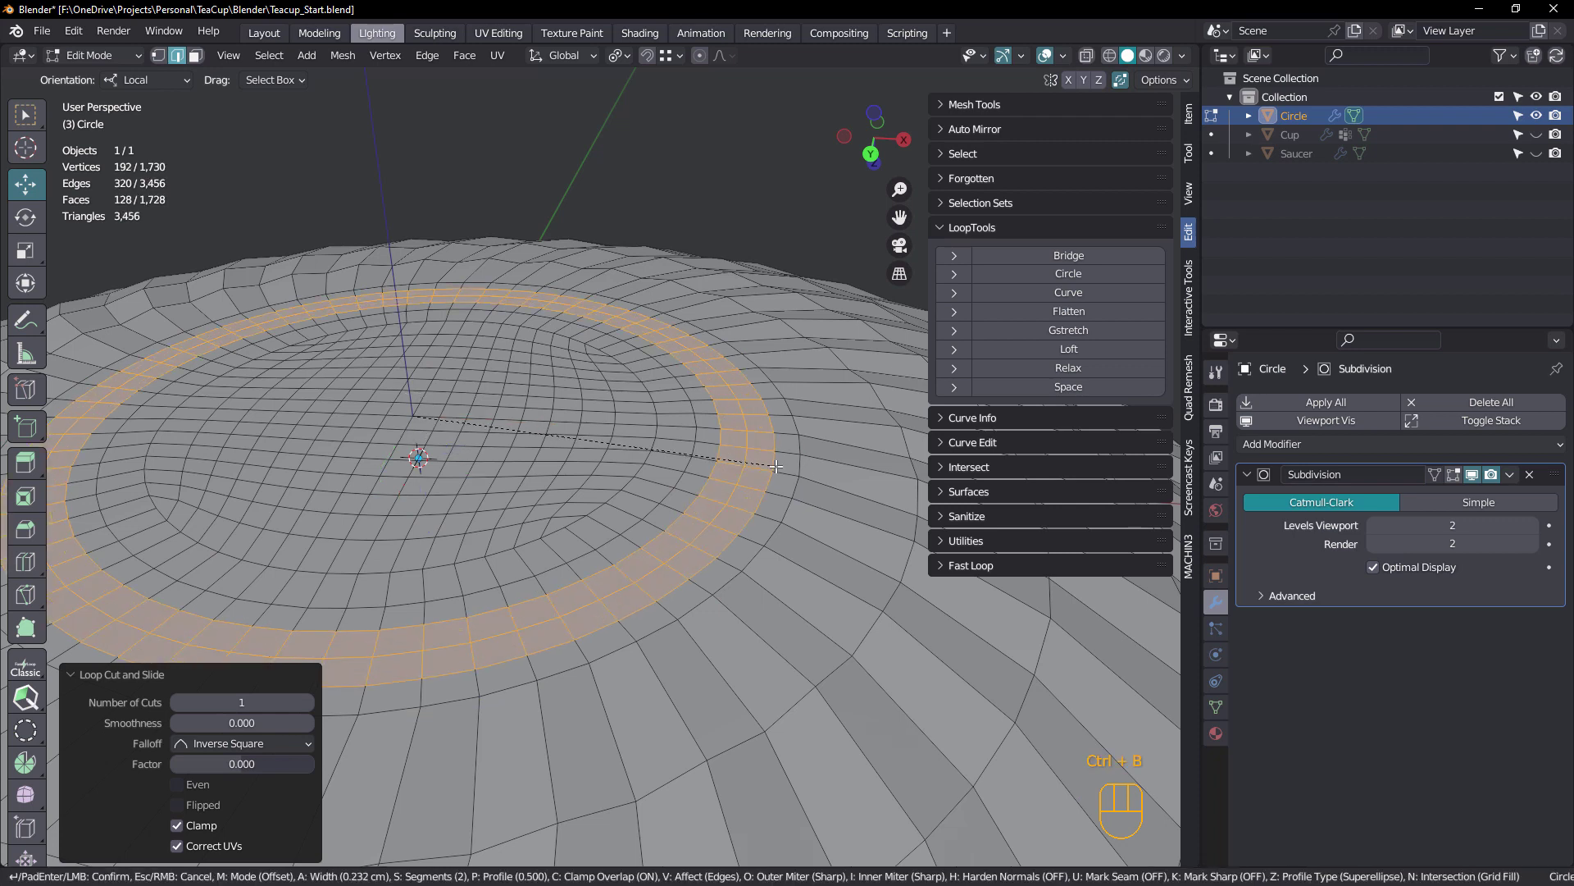
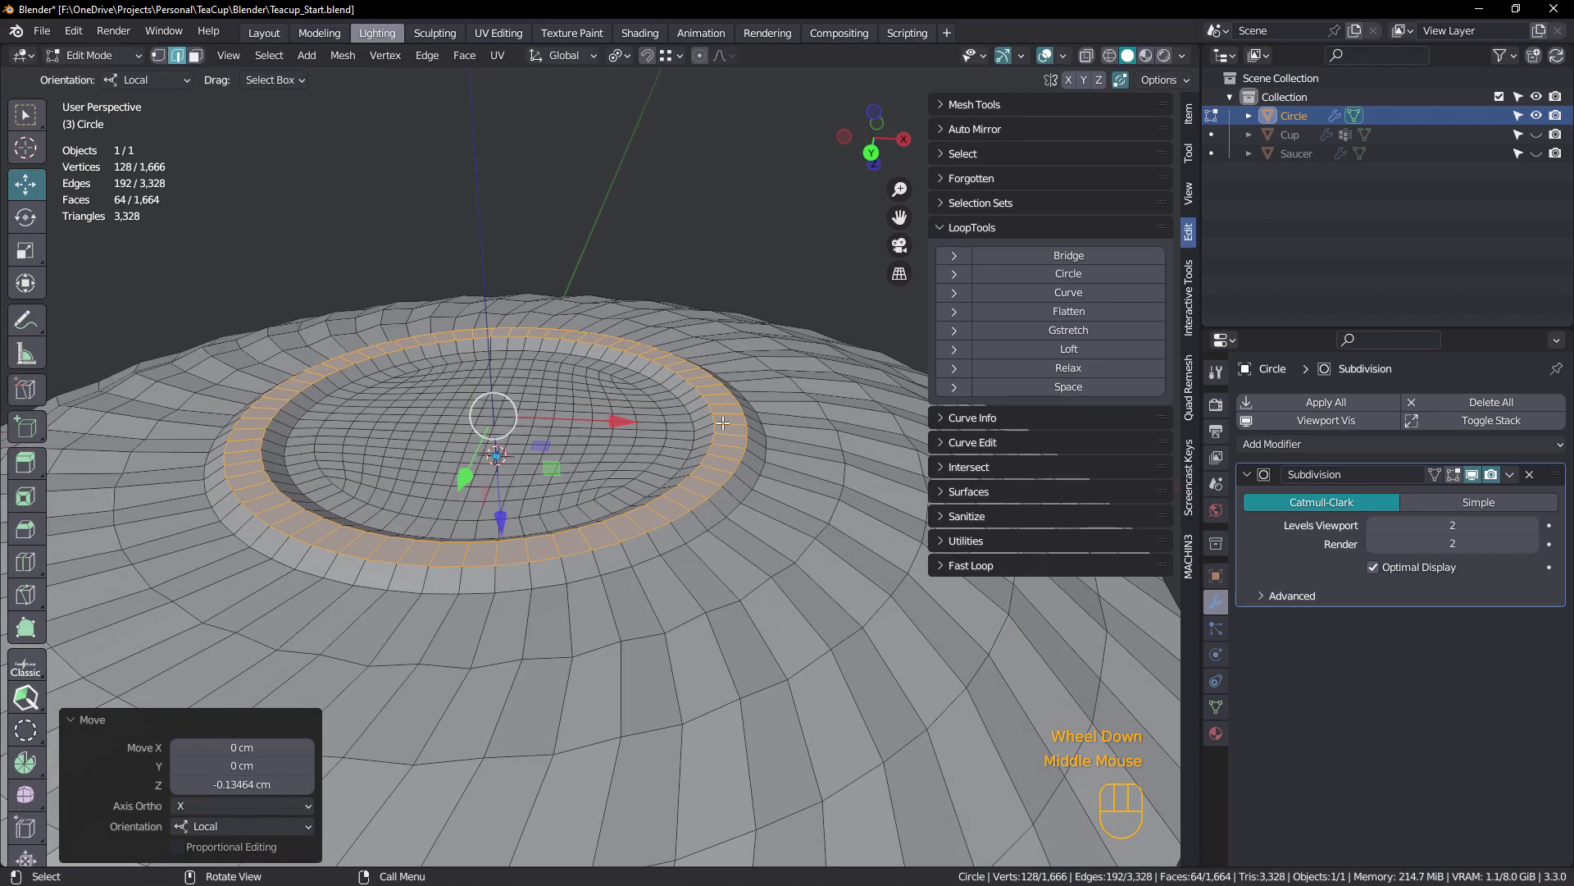
pyautogui.scroll(3)
pyautogui.middleClick(723, 426)
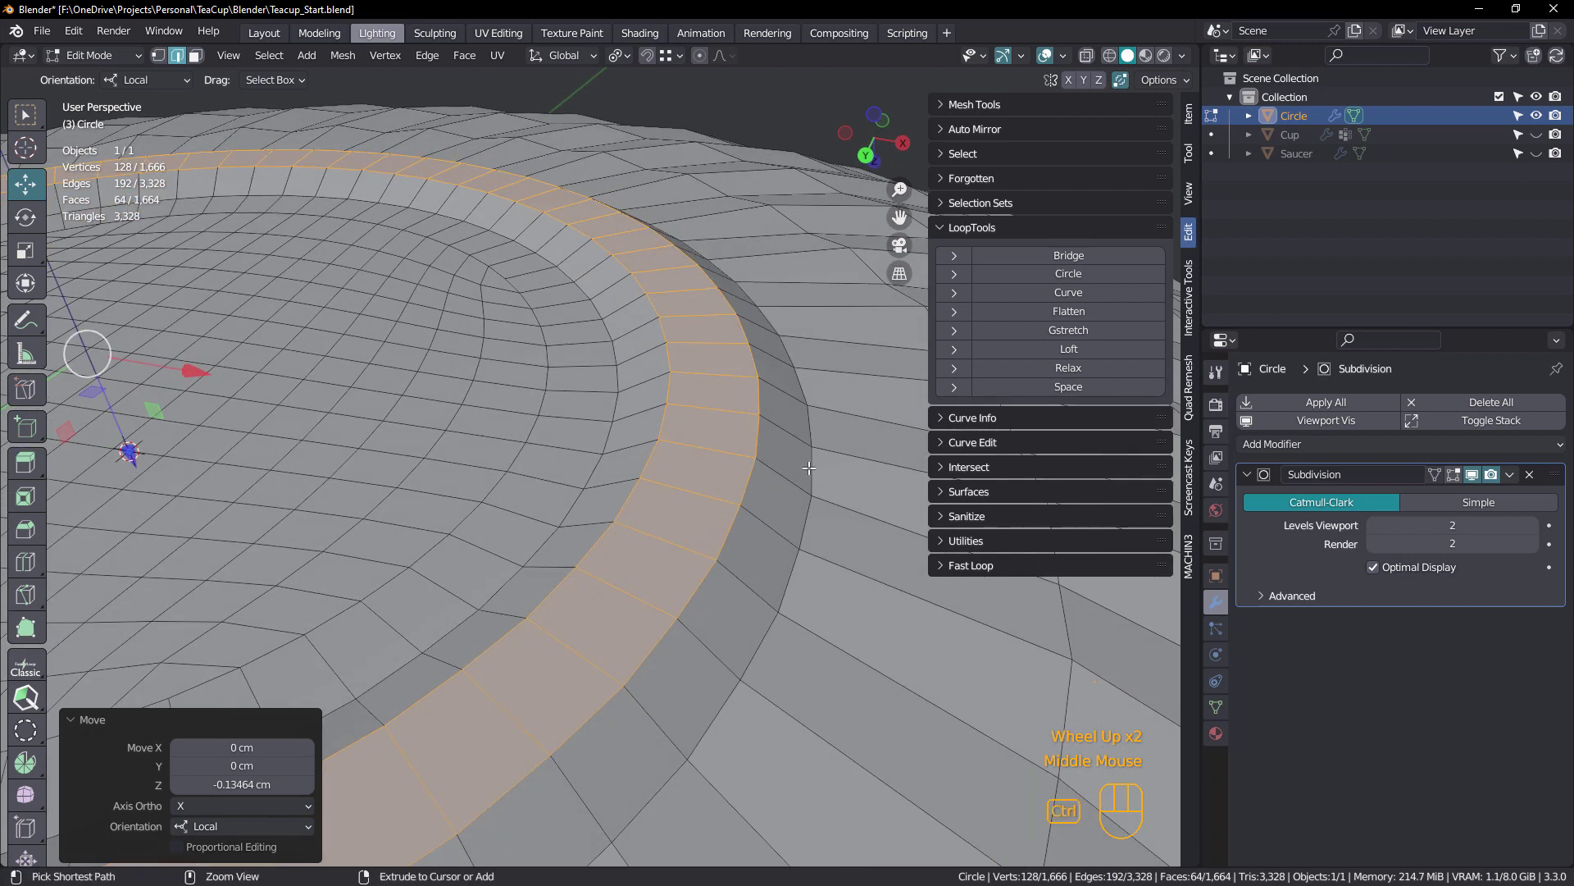
# Add loop cuts on the foot ring's outer and inner walls and bevel them for tighter edges
pyautogui.press('ctrl+r')
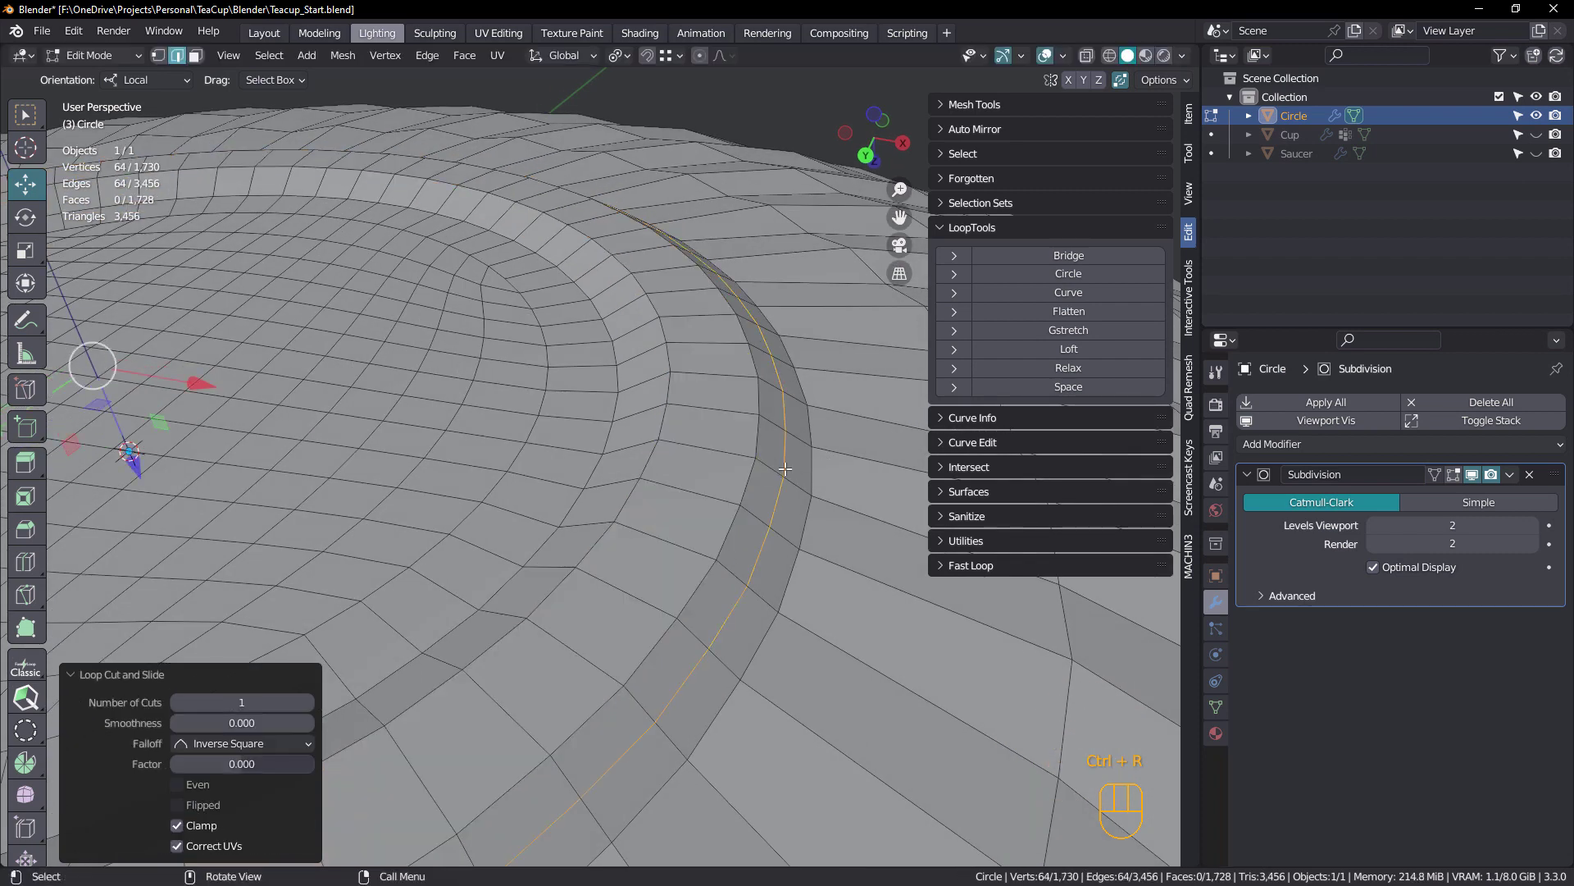
pyautogui.moveTo(623, 446); pyautogui.dragTo(652, 443)
pyautogui.press('ctrl+r')
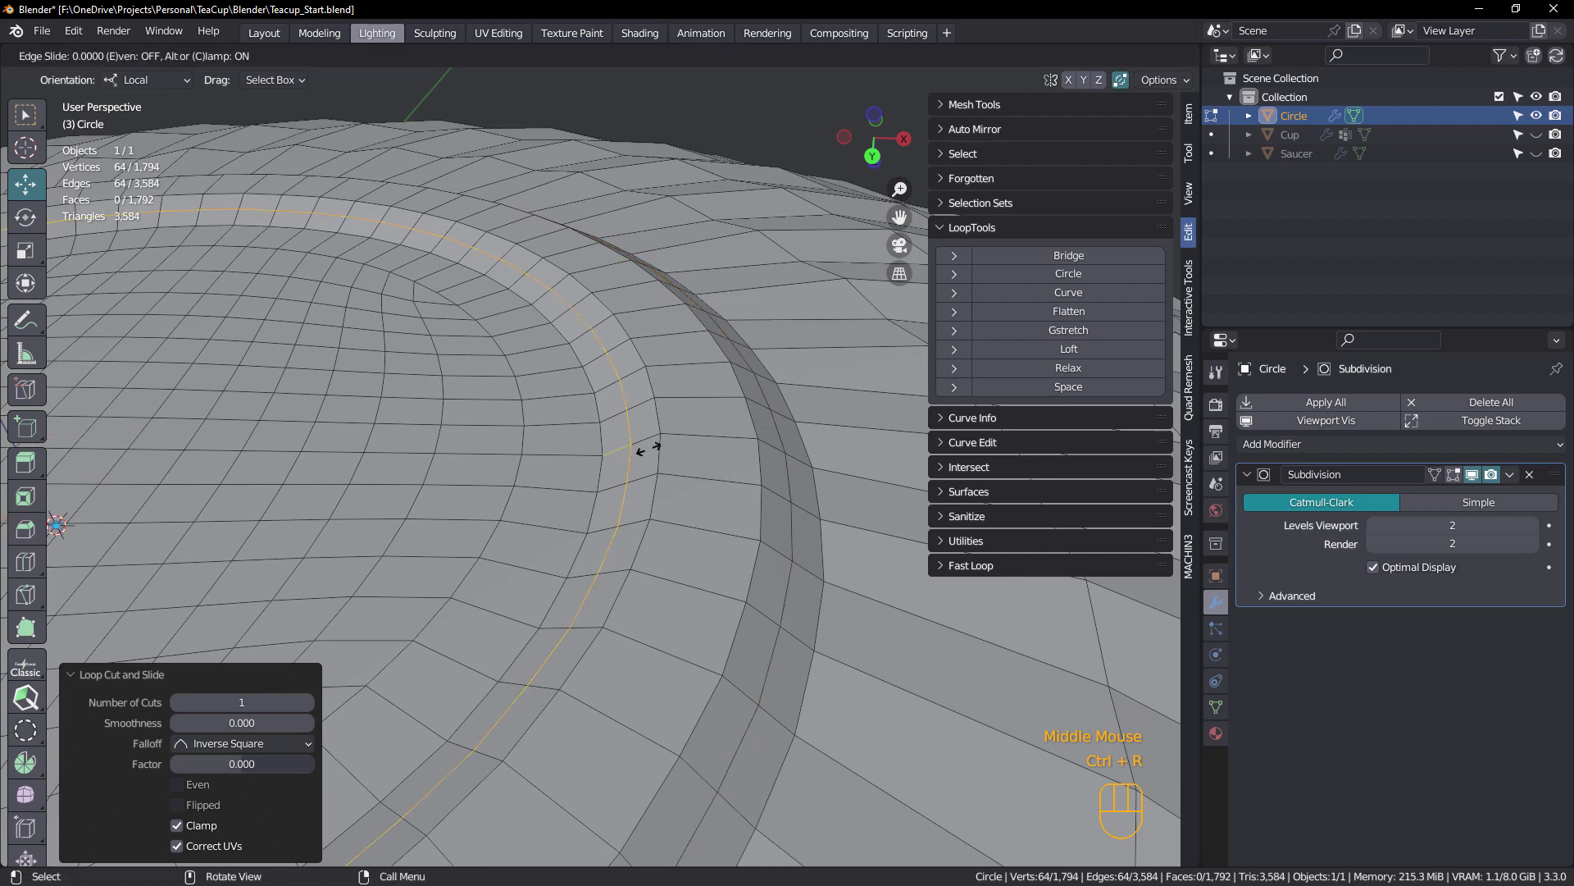
pyautogui.moveTo(697, 464); pyautogui.dragTo(722, 478)
pyautogui.click(788, 483)
pyautogui.press('ctrl+b')
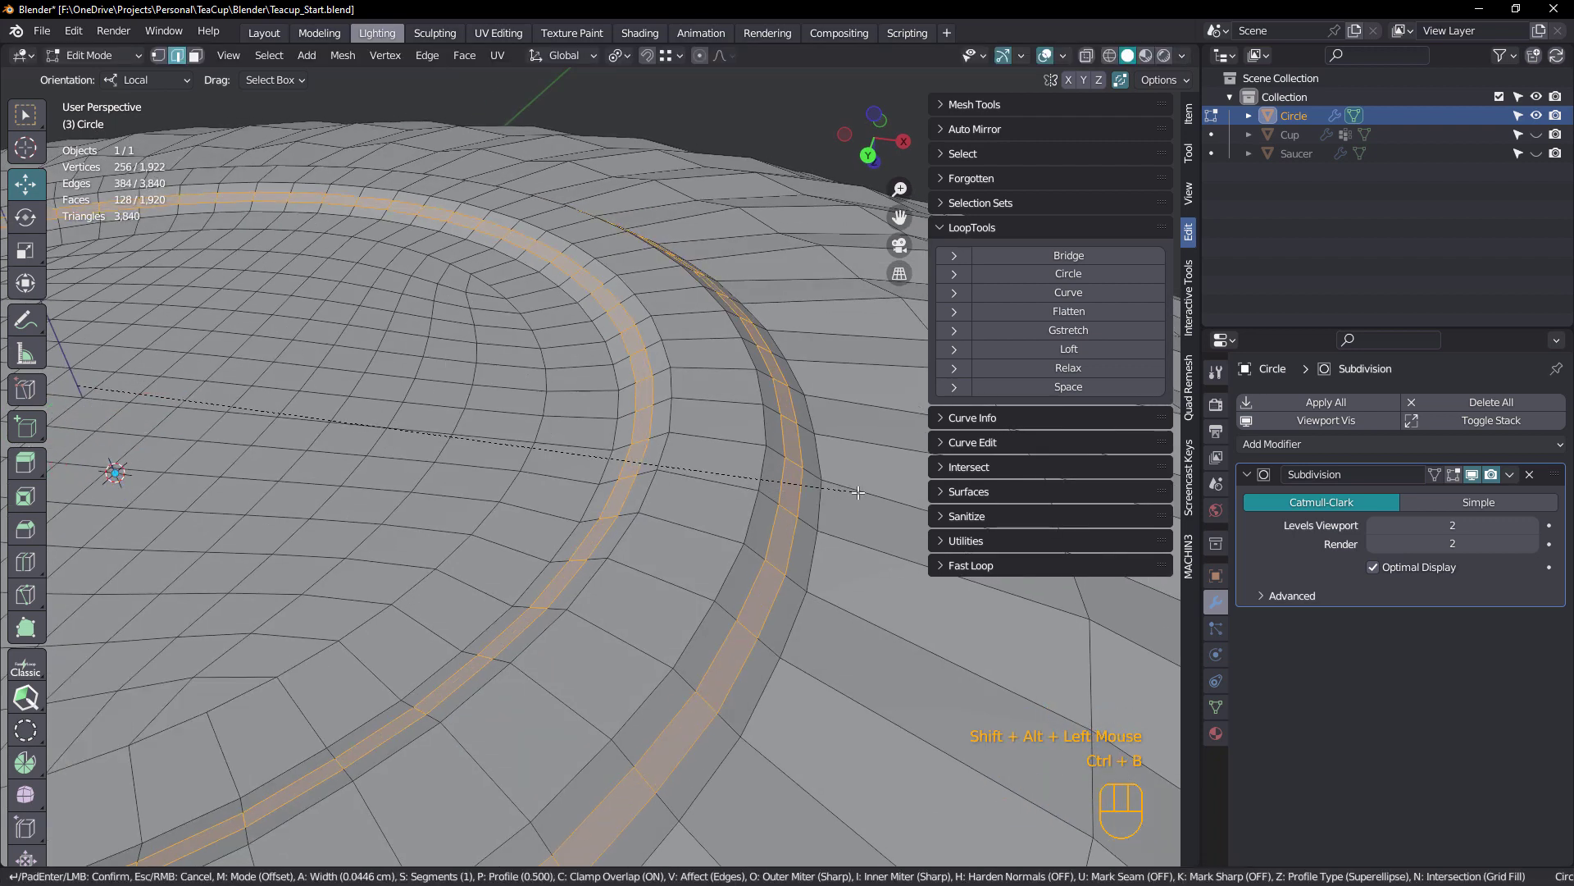
# Leave Edit Mode and orbit below to check the smoothed foot ring
pyautogui.middleClick(694, 453)
pyautogui.press('Tab')
pyautogui.scroll(-3)
pyautogui.moveTo(697, 483); pyautogui.dragTo(769, 452)
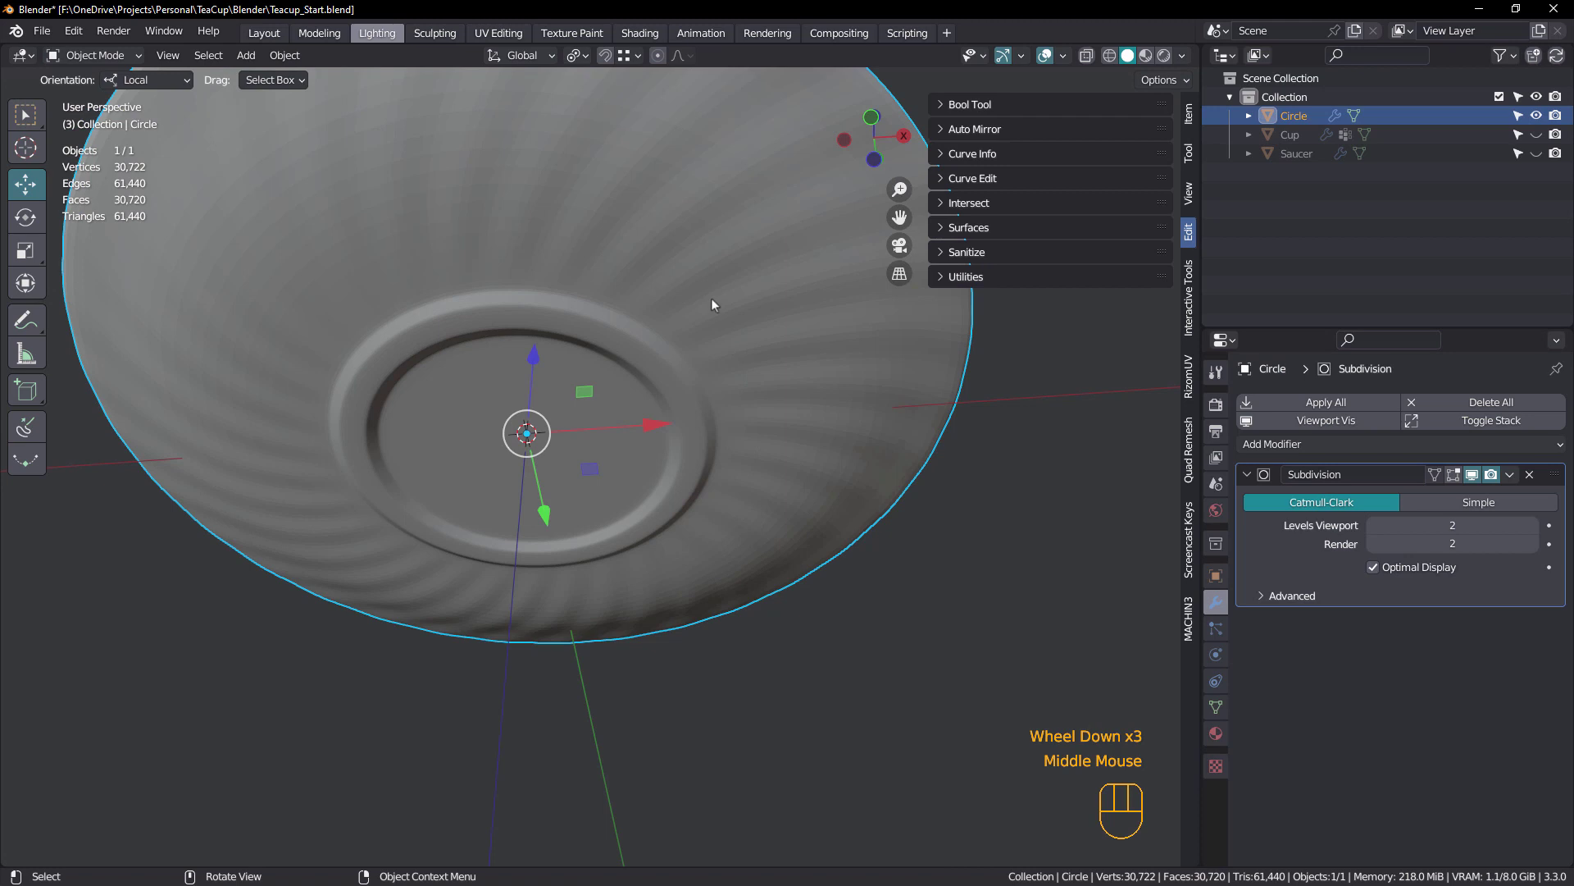
# Apply smooth shading and orbit around the saucer to inspect it
pyautogui.rightClick(720, 303)
pyautogui.moveTo(715, 305); pyautogui.dragTo(711, 285)
pyautogui.moveTo(689, 376); pyautogui.dragTo(721, 487)
pyautogui.moveTo(715, 406); pyautogui.dragTo(743, 396)
pyautogui.moveTo(696, 356); pyautogui.dragTo(700, 405)
pyautogui.middleClick(672, 399)
# Back in Edit Mode, select the 64-edge outer rim loop ready for bevelling
pyautogui.press('Tab')
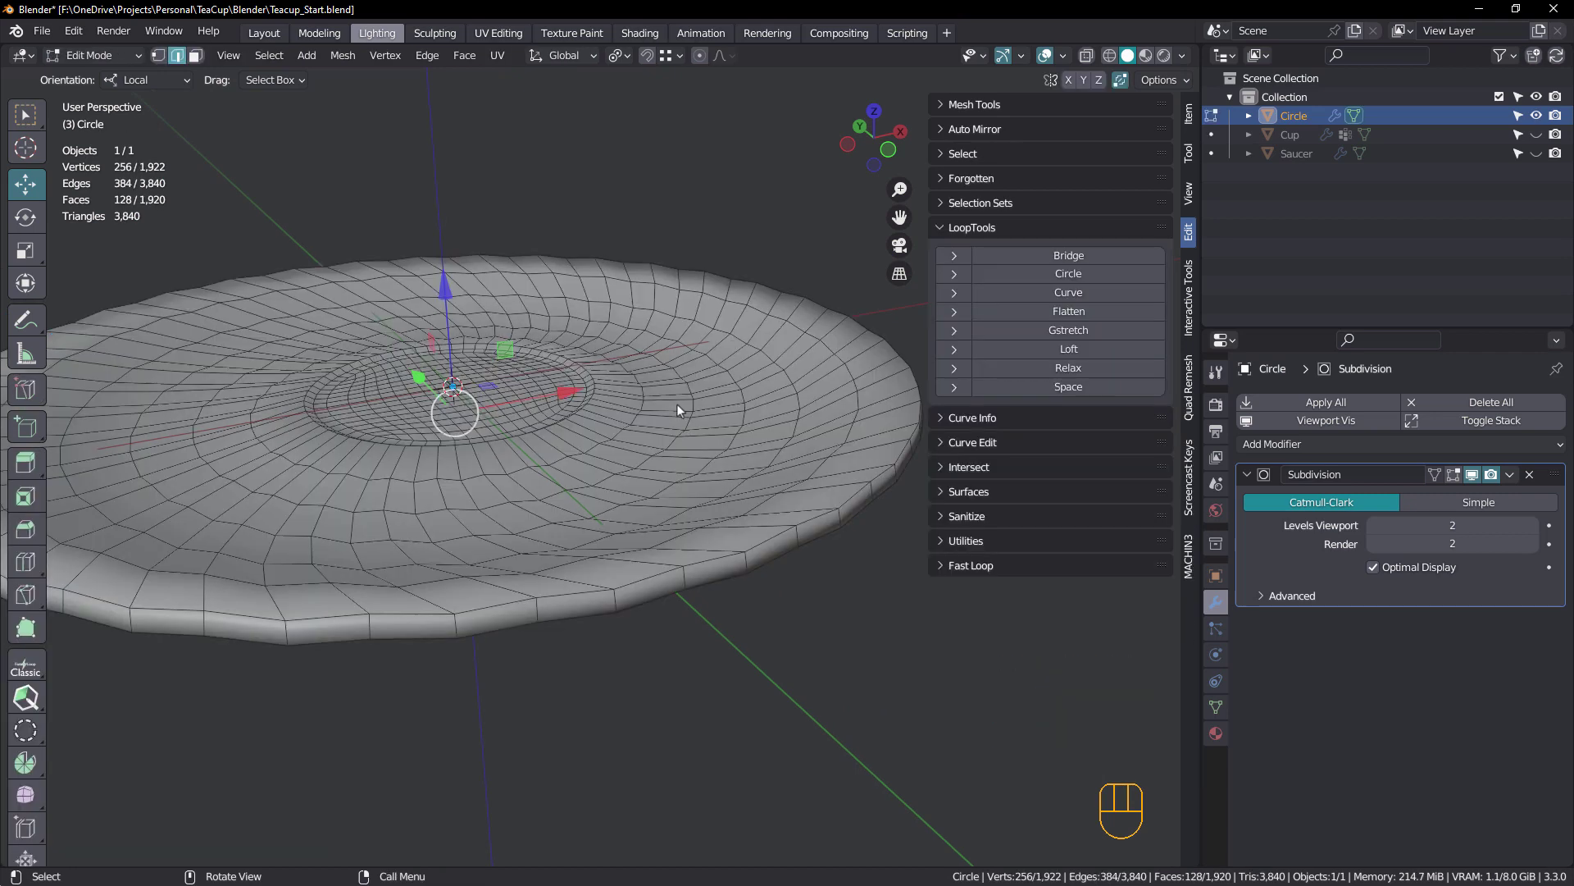
pyautogui.middleClick(840, 506)
pyautogui.scroll(3)
pyautogui.middleClick(807, 496)
pyautogui.middleClick(772, 501)
pyautogui.click(775, 496)
pyautogui.middleClick(791, 486)
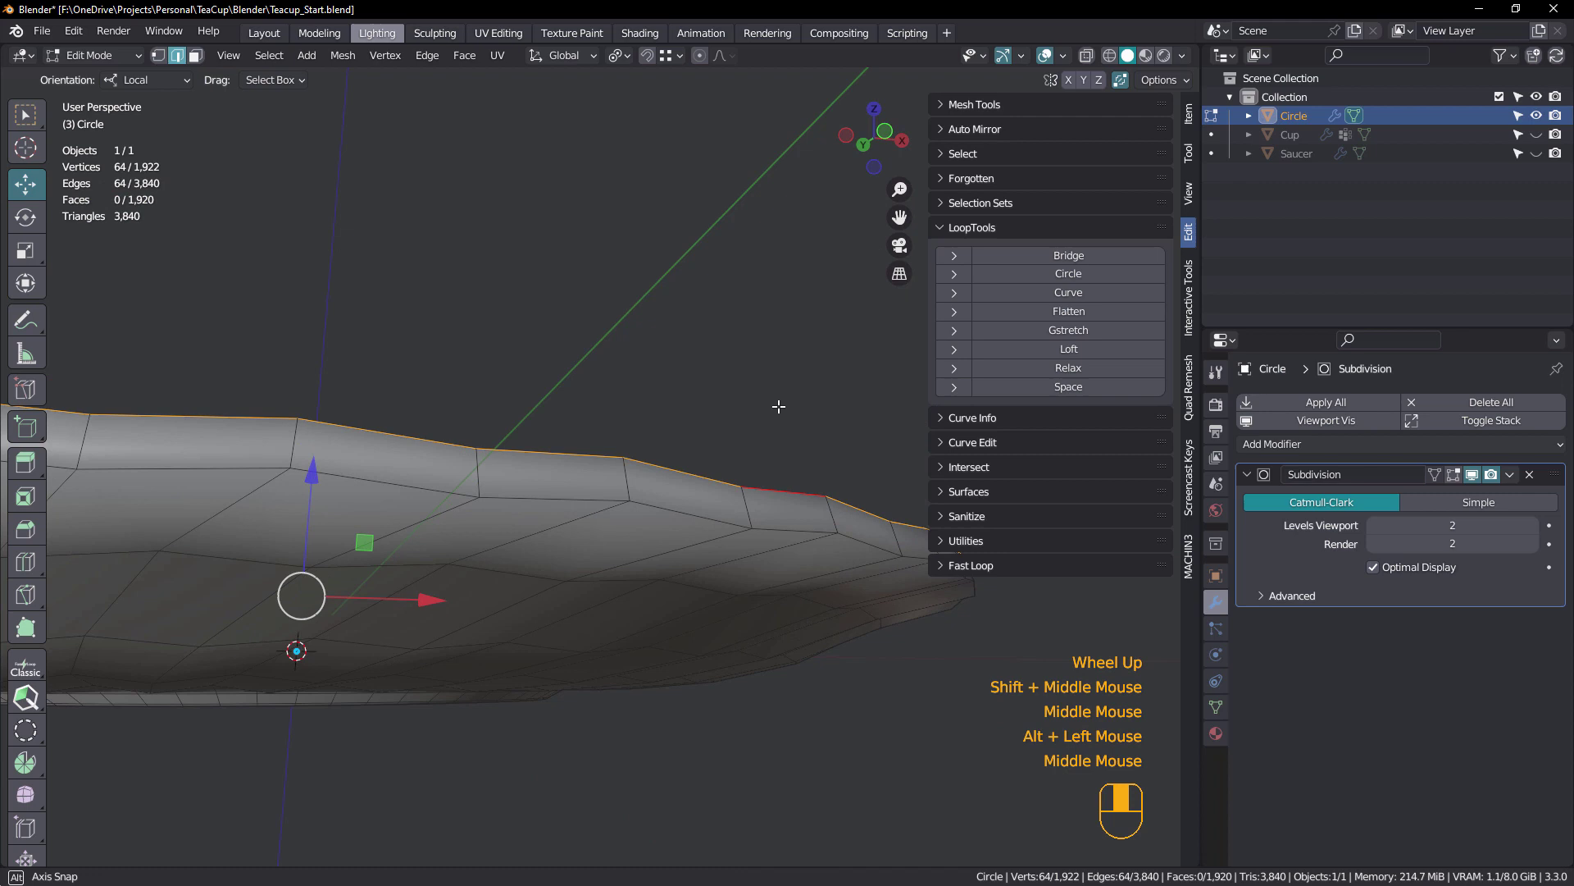